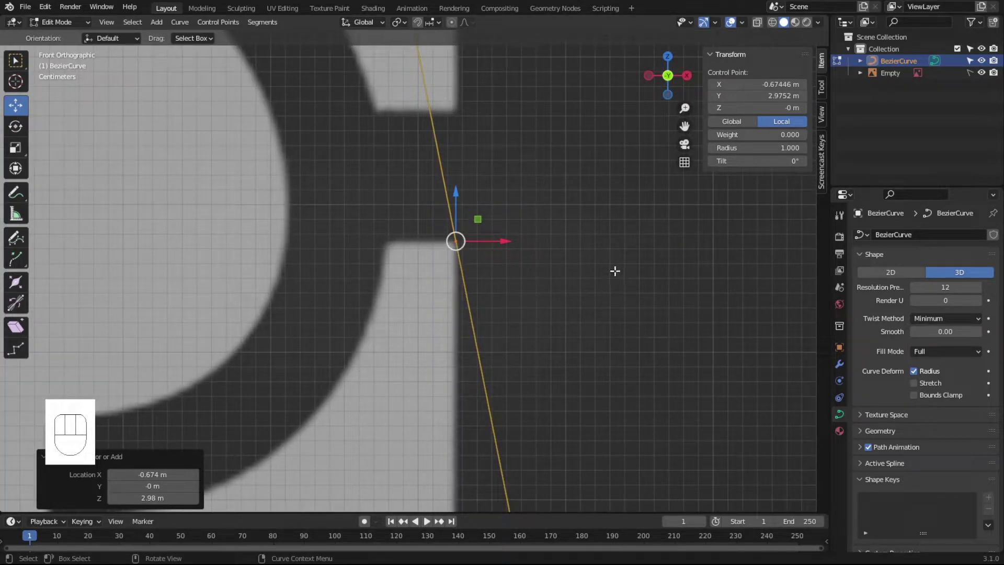
- Extrude a horizontal point then a vertical point along the stepped rim outline
key(e)
key(x)
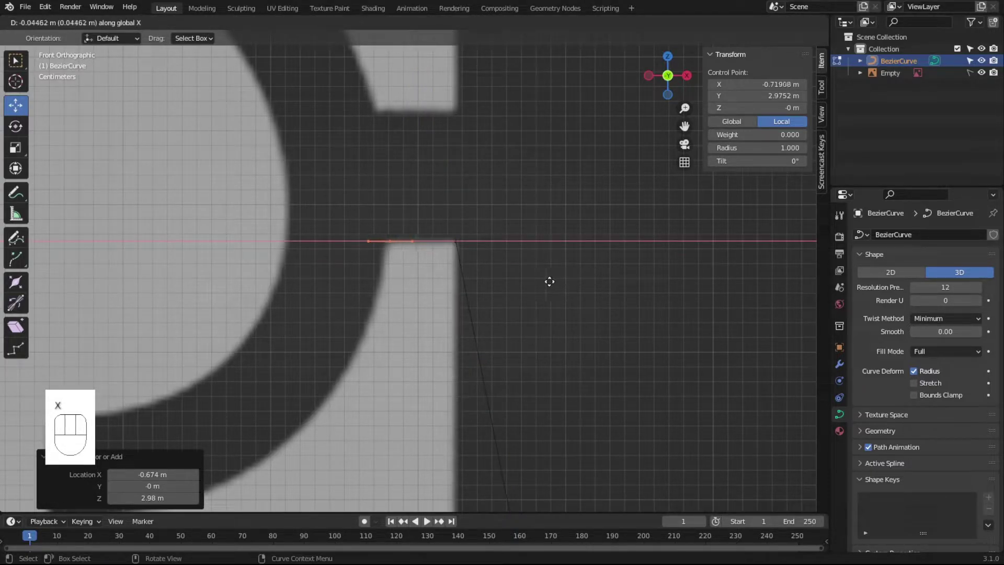
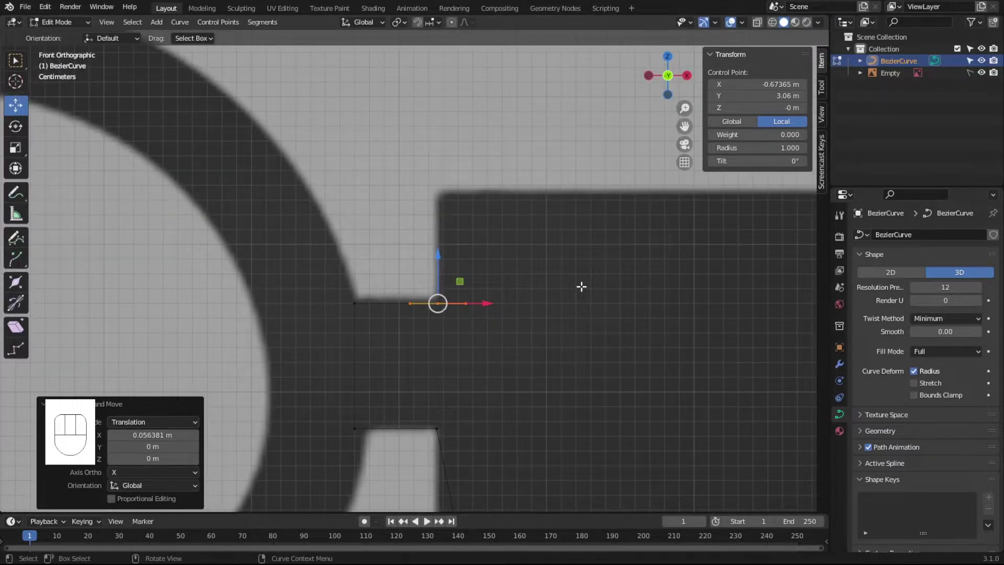
key(e)
key(z)
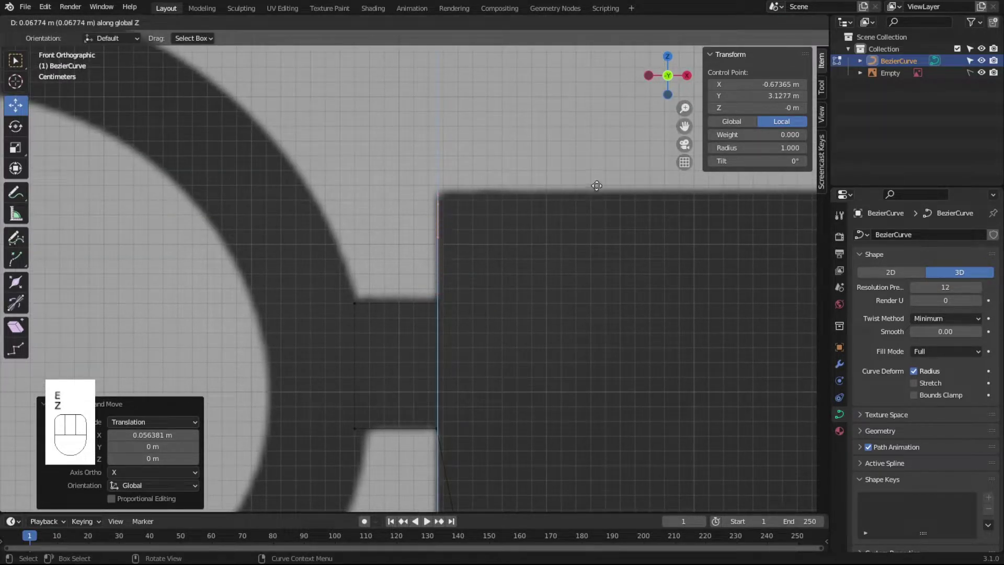
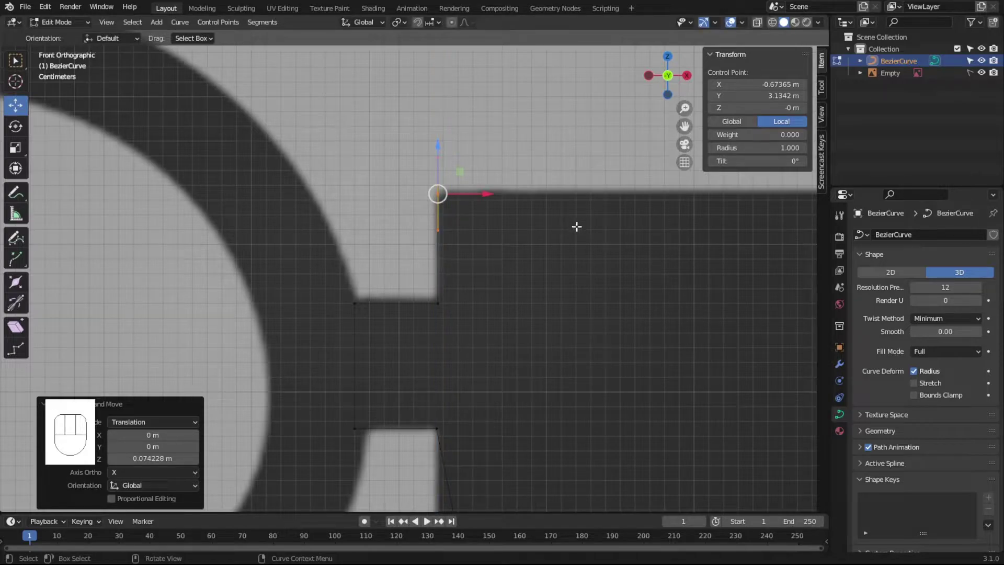
- Extrude another horizontal then vertical point continuing the rim step down the cup side
key(e)
key(x)
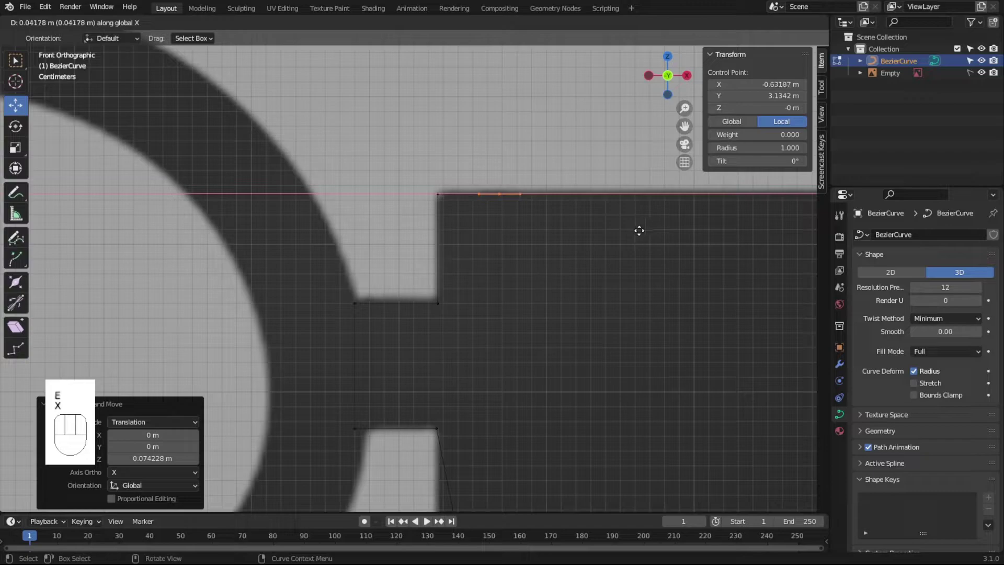
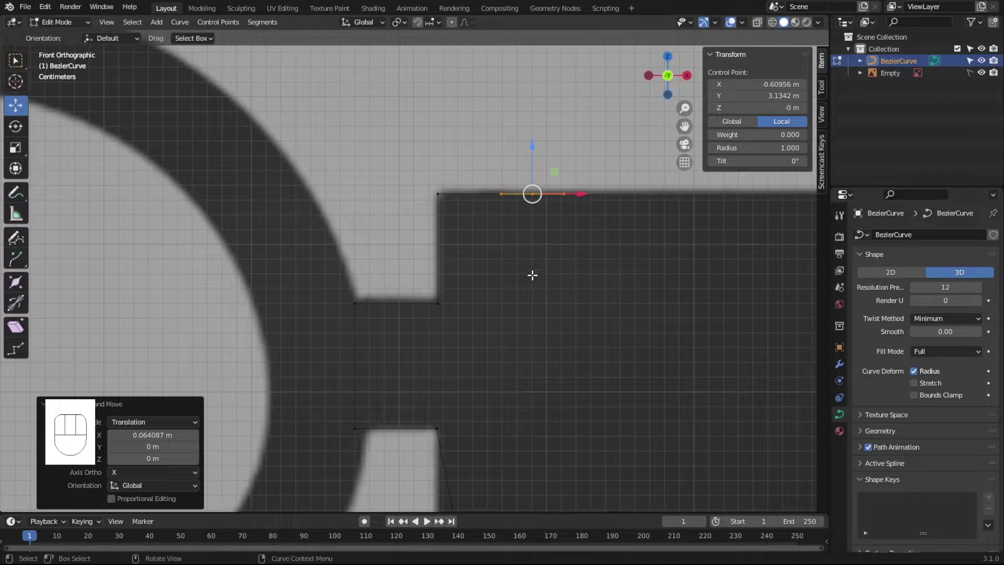
key(e)
key(z)
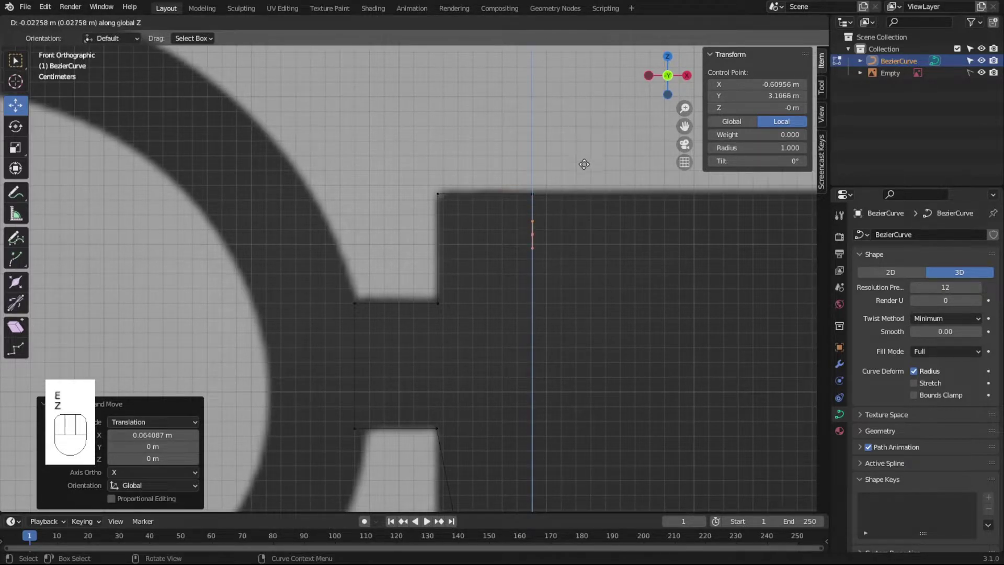
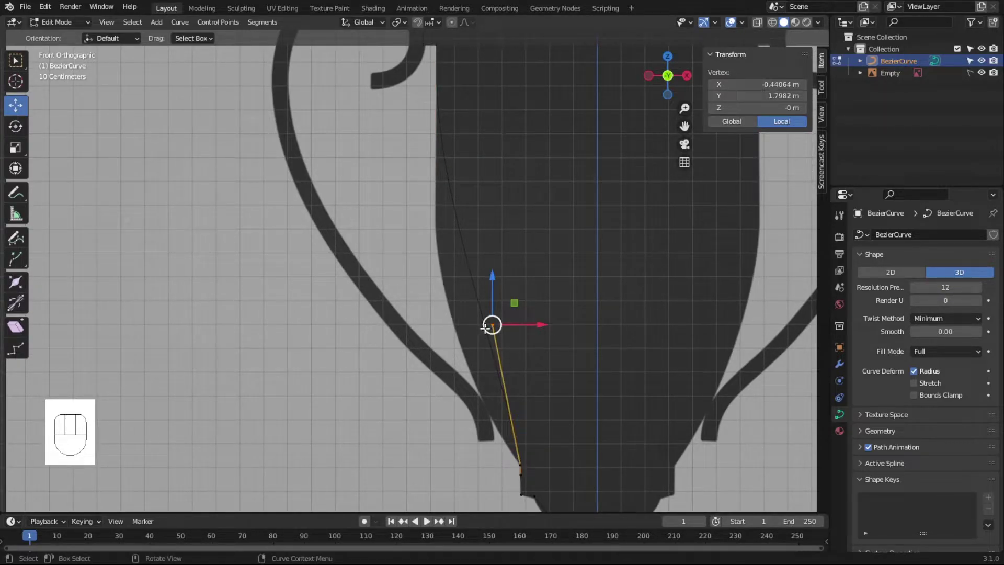
- Reposition the remaining points along the cup side, stem and base, then return to Object Mode
key(g)
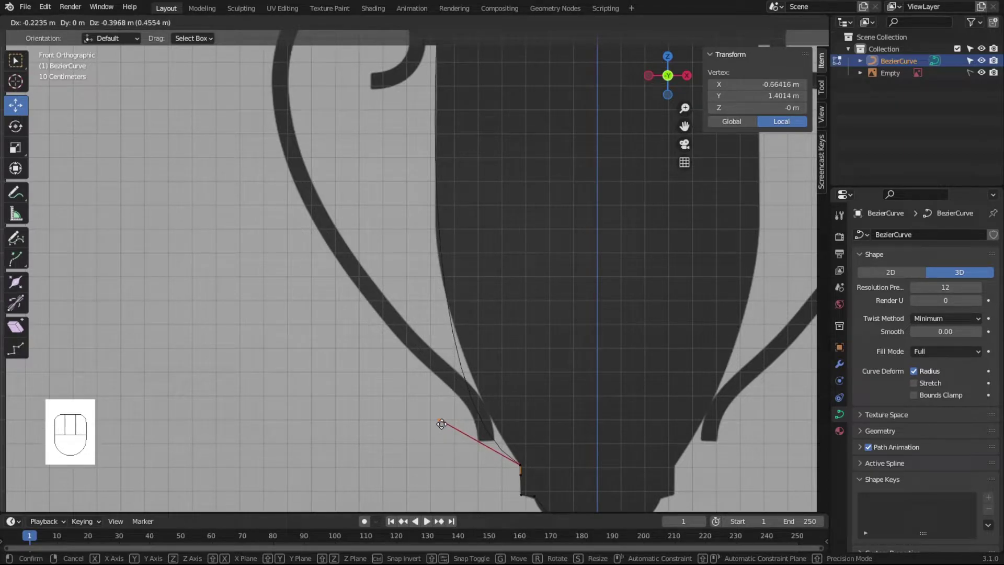
click(446, 423)
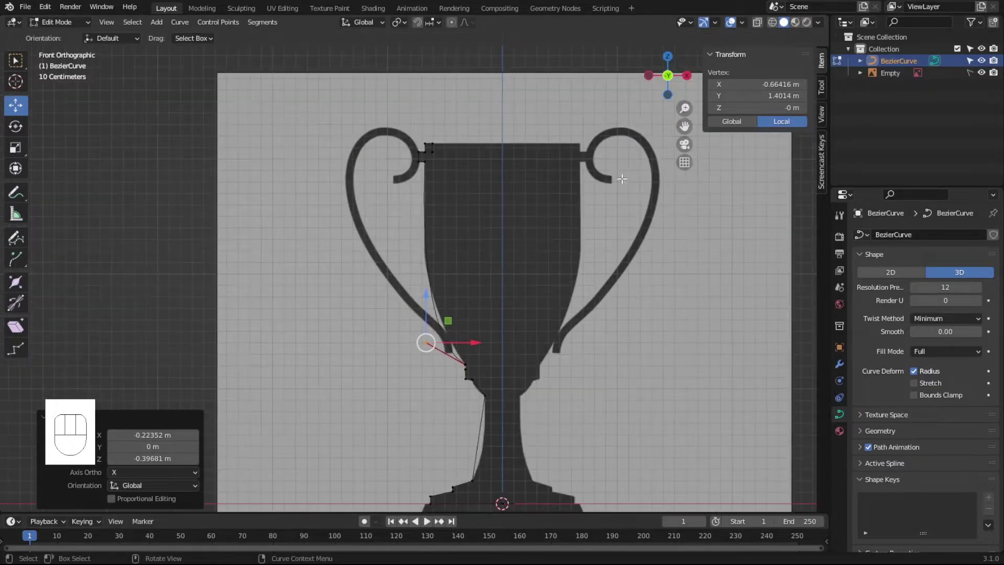
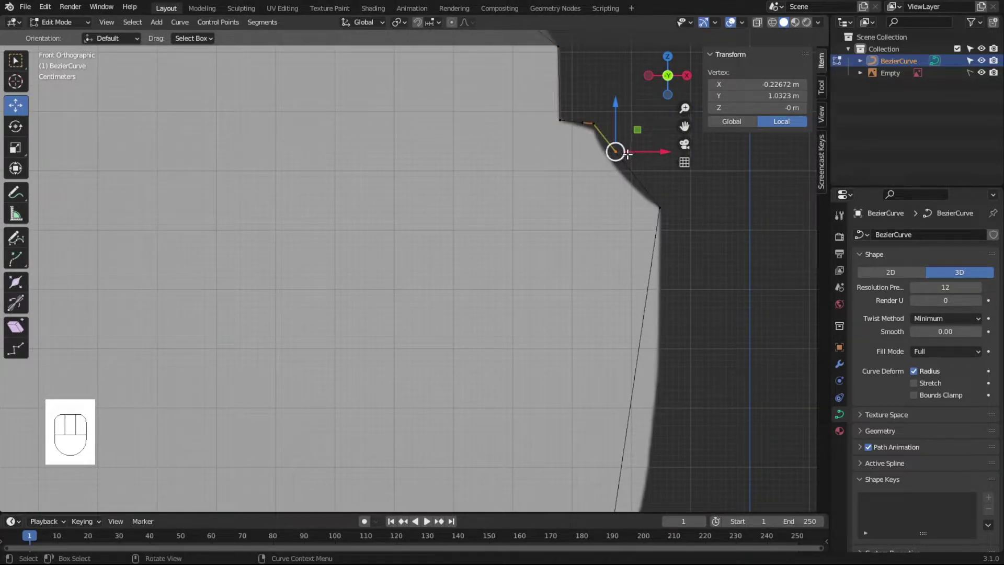
key(g)
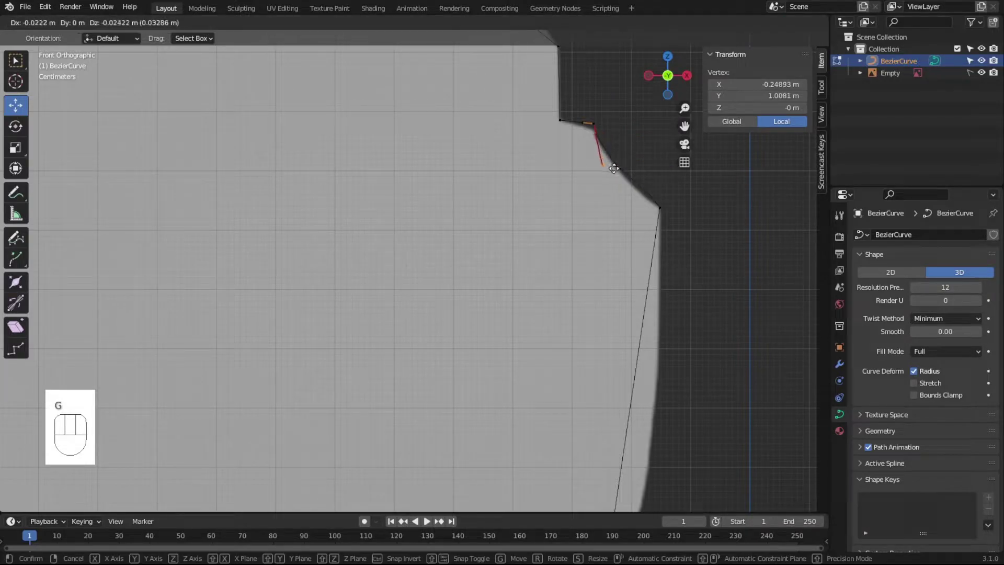
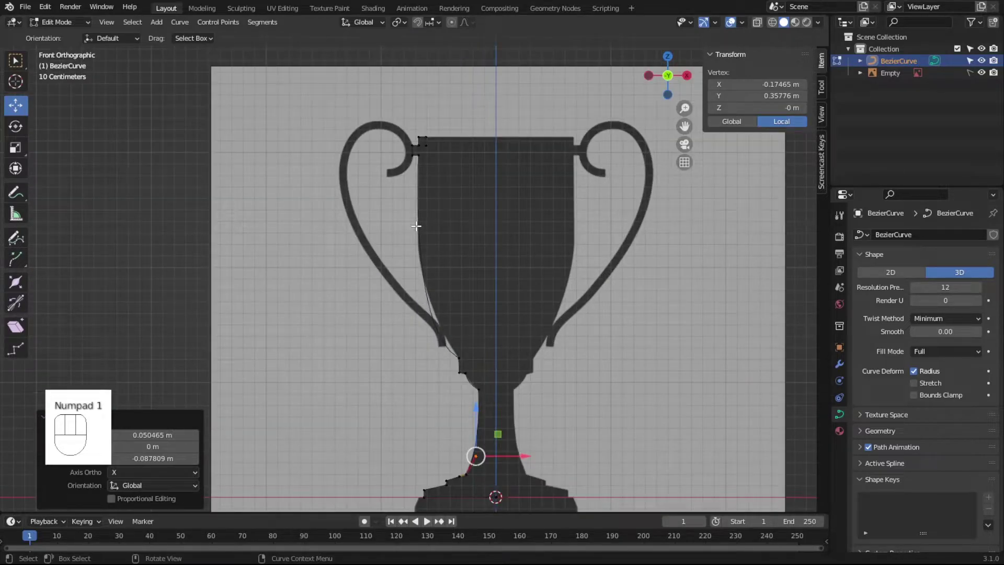
key(Tab)
- Convert the traced profile curve into a mesh object
drag(438, 252, 450, 315)
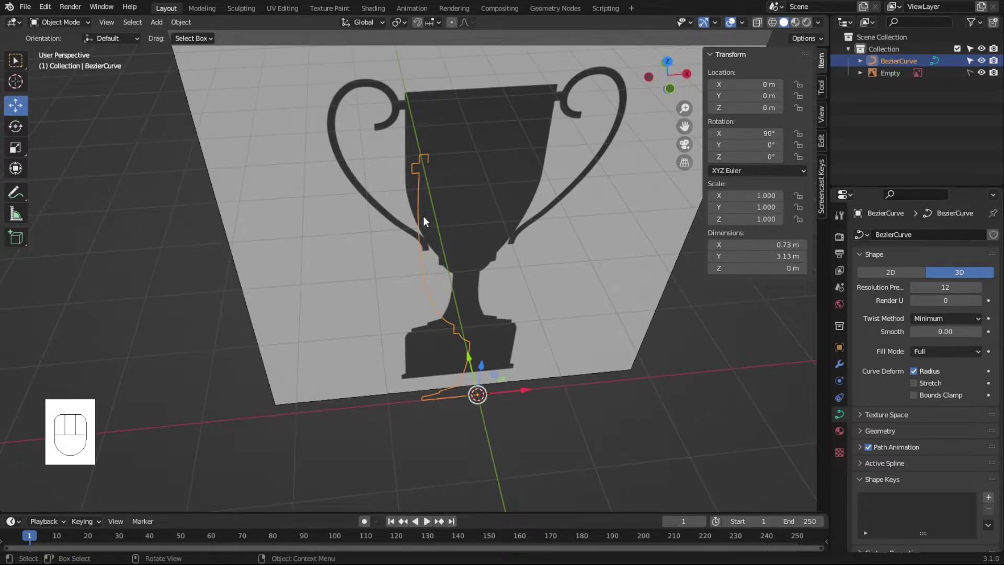
drag(422, 181, 664, 407)
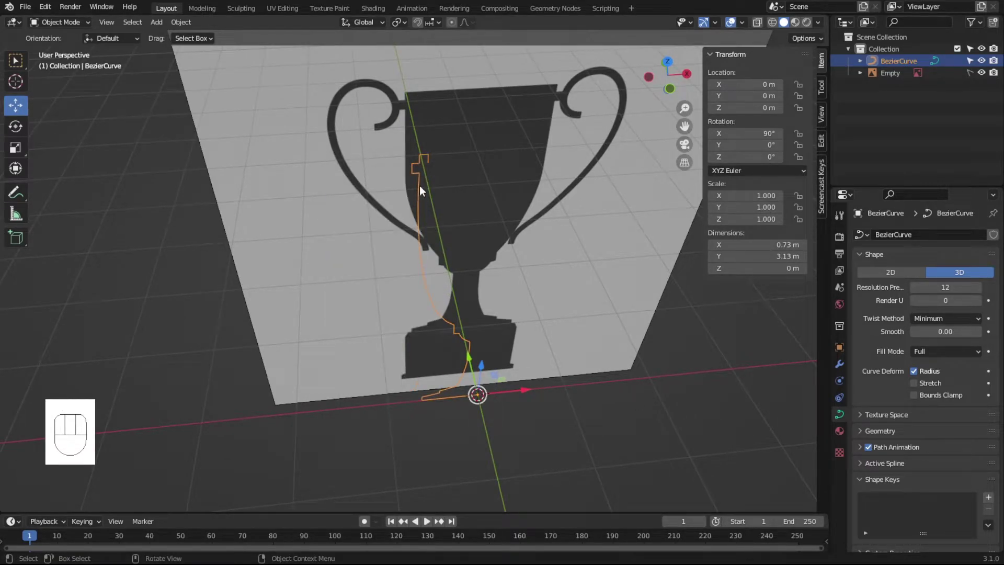
drag(422, 189, 490, 290)
drag(536, 332, 550, 327)
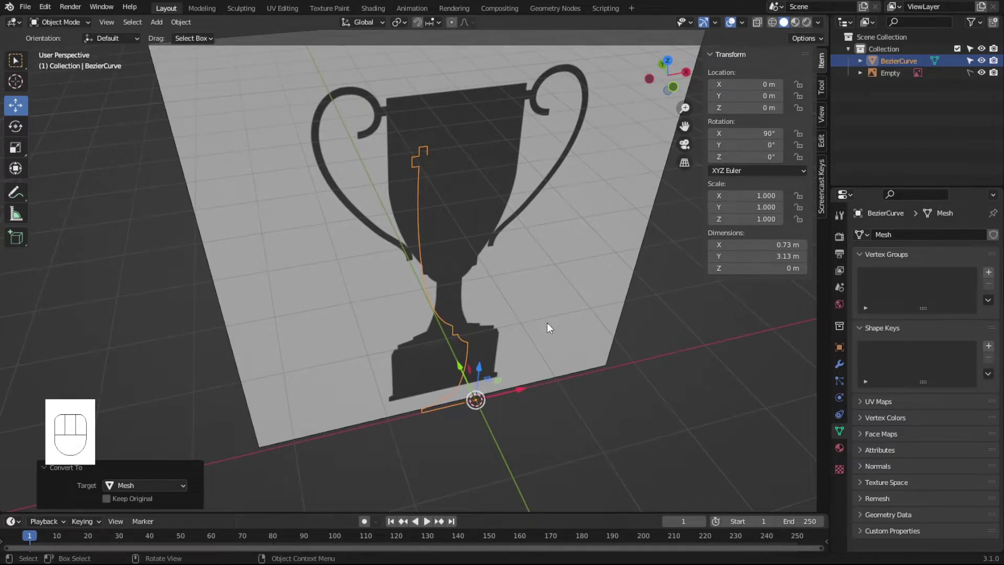
- Spin all profile vertices 12 steps around the Z axis to form the trophy body
key(Tab)
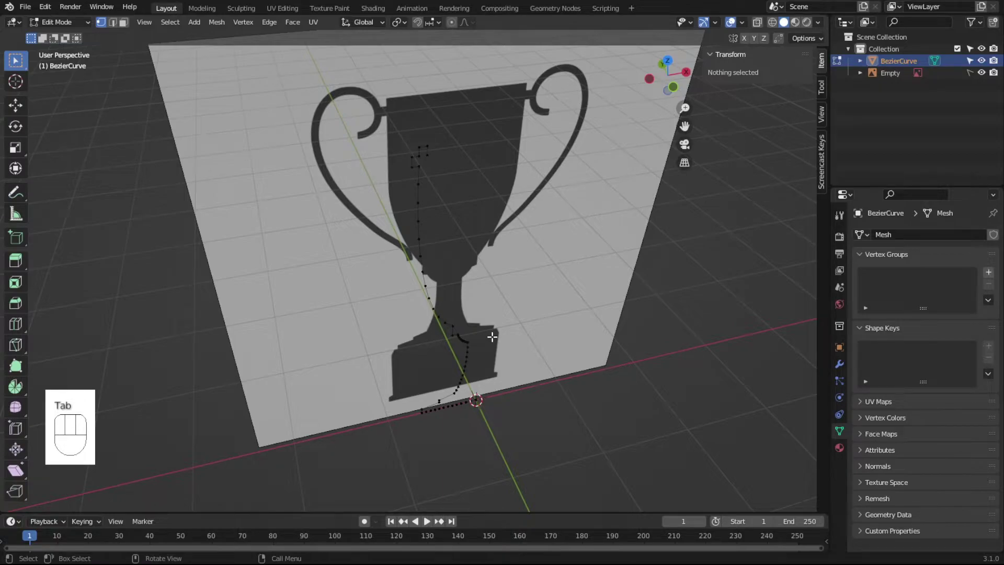
key(a)
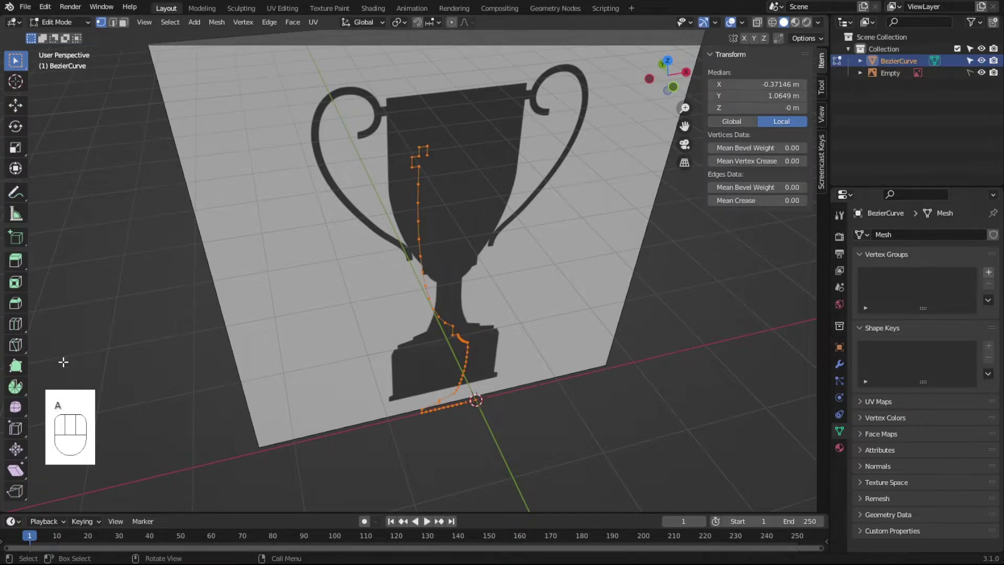
click(17, 389)
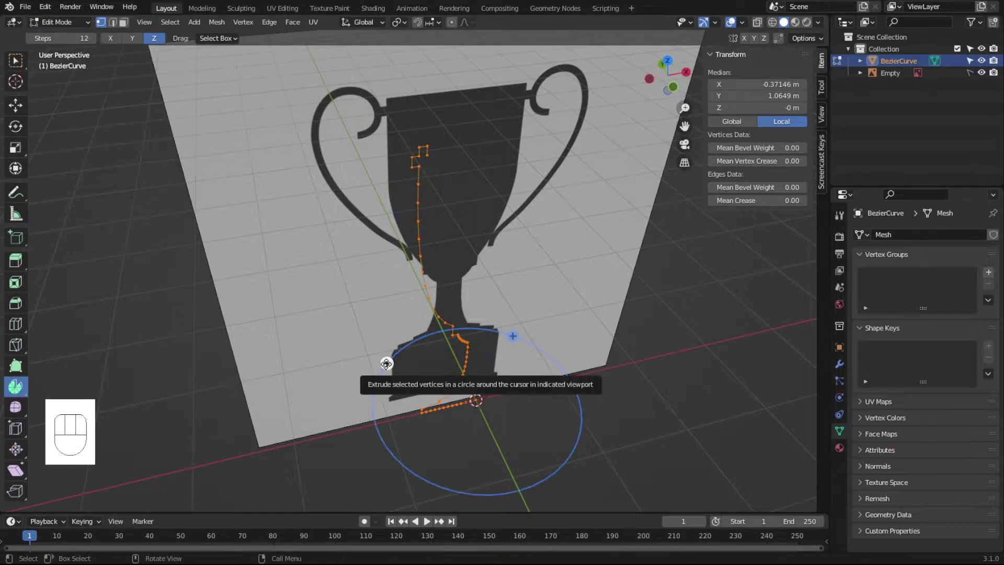
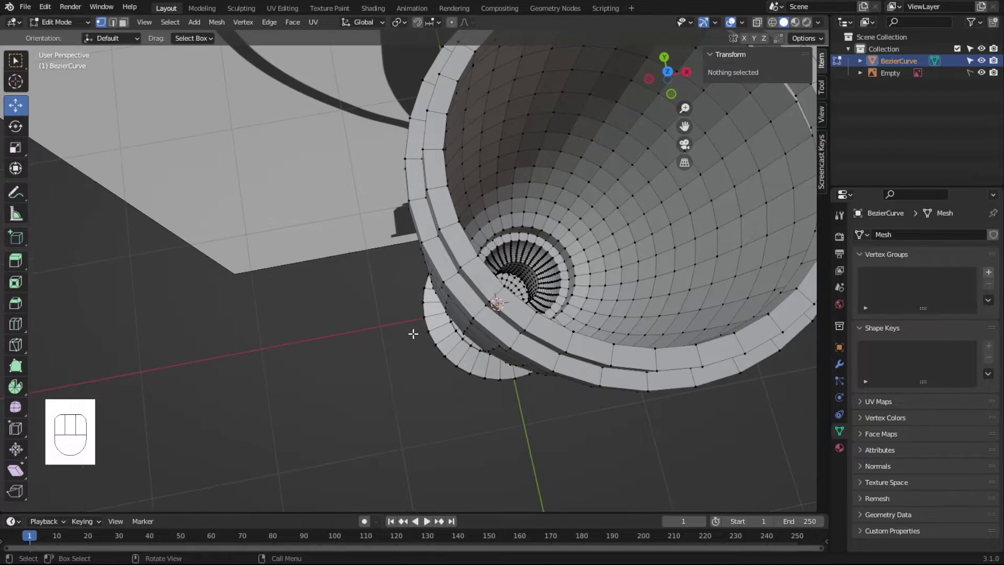
key(Tab)
- Inspect the revolved cup and apply Shade Smooth to it
drag(516, 356, 437, 292)
drag(488, 244, 450, 218)
drag(489, 277, 577, 244)
click(651, 265)
click(596, 248)
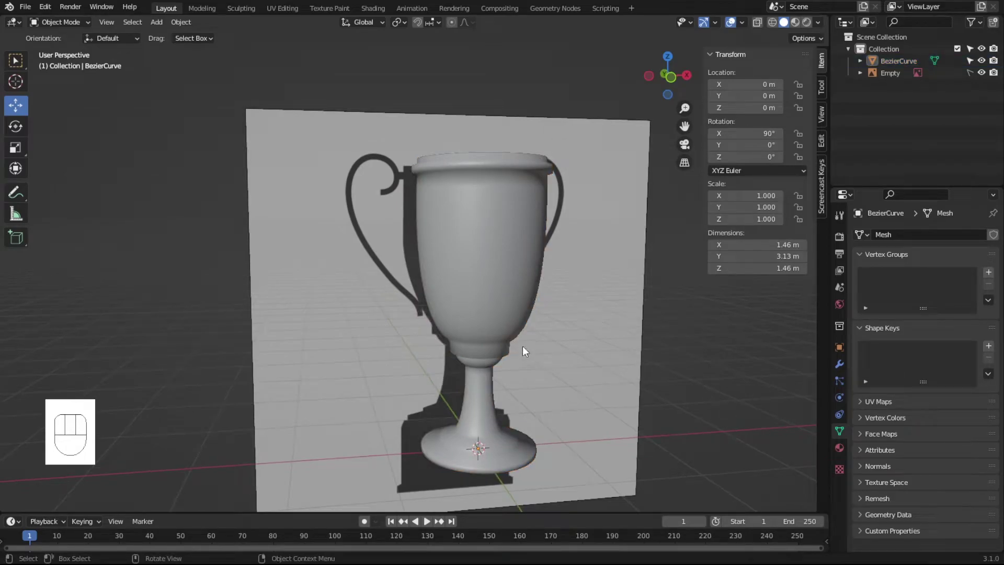
drag(542, 356, 510, 412)
click(549, 343)
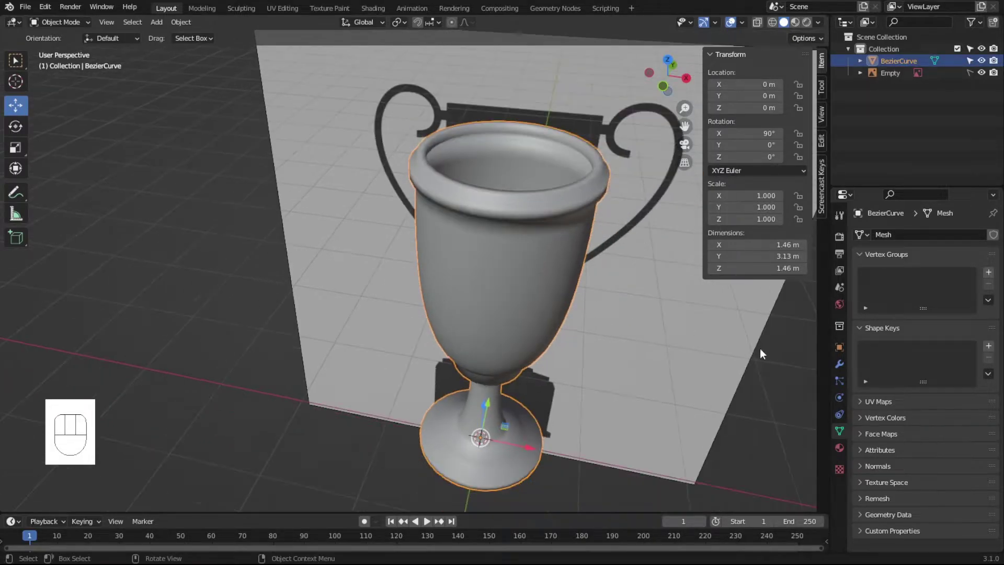
drag(587, 228, 646, 188)
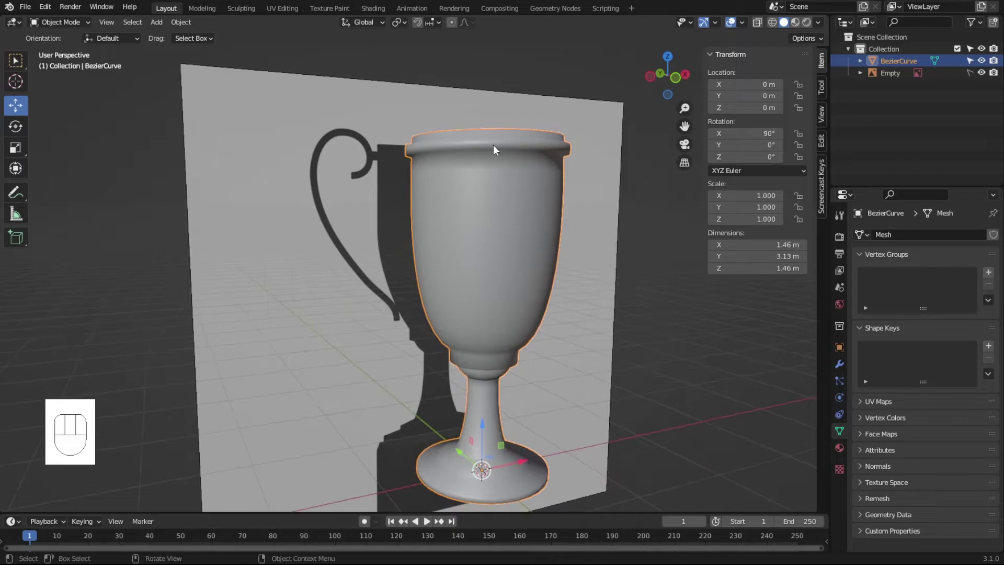
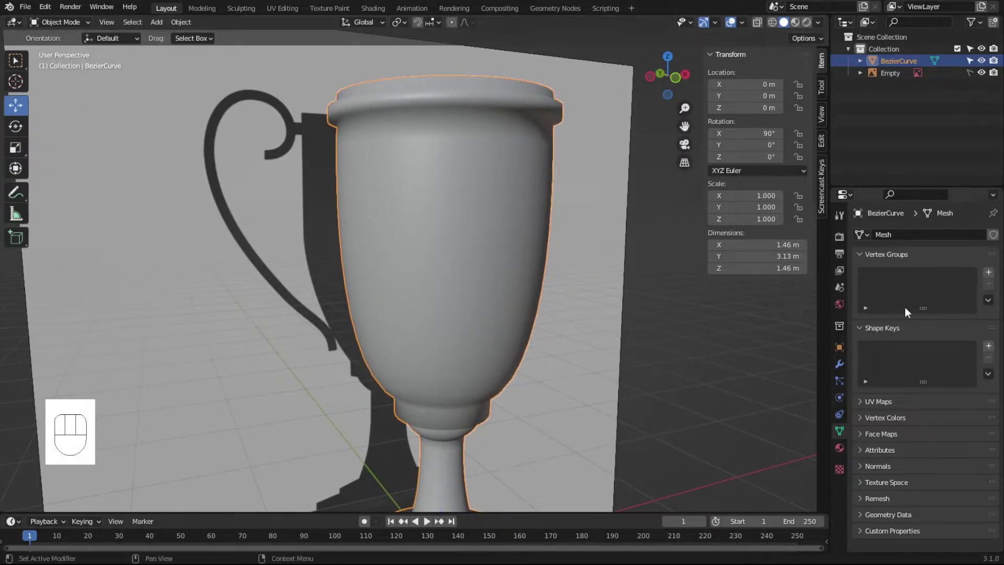
- Add a Subdivision Surface modifier with viewport and render levels 3, then view from front
click(845, 368)
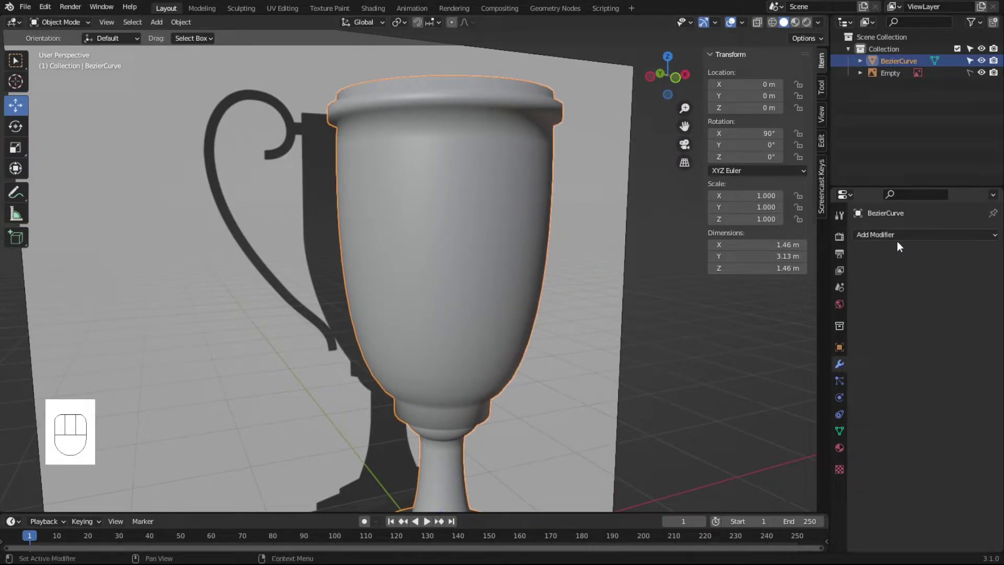
drag(899, 243, 770, 449)
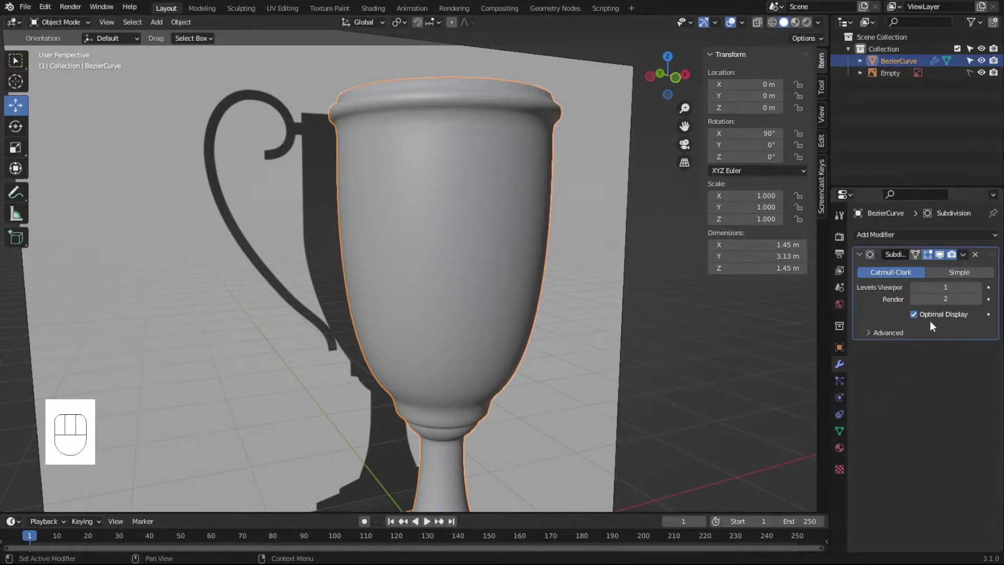
double_click(982, 290)
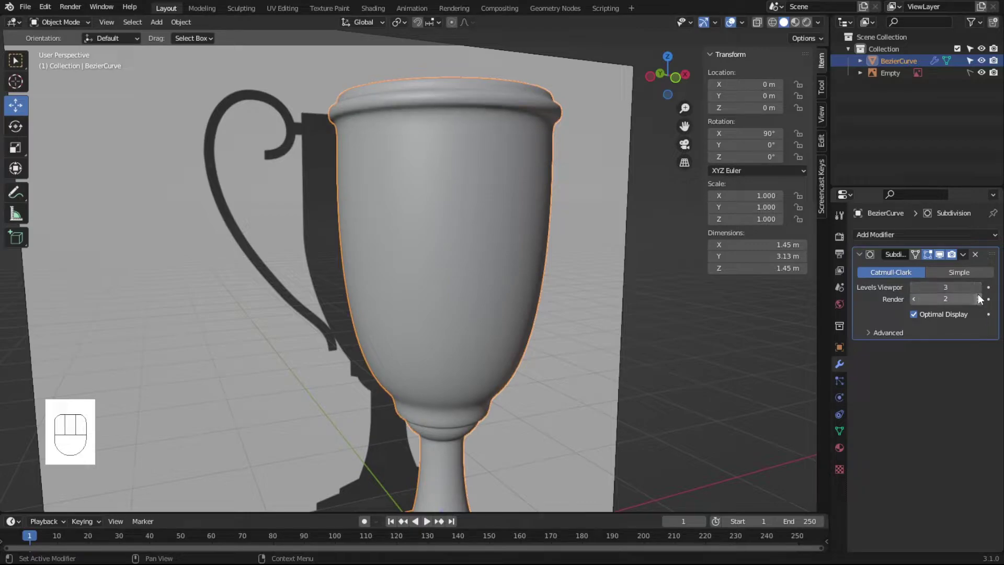
drag(650, 368, 635, 374)
key(KP_1)
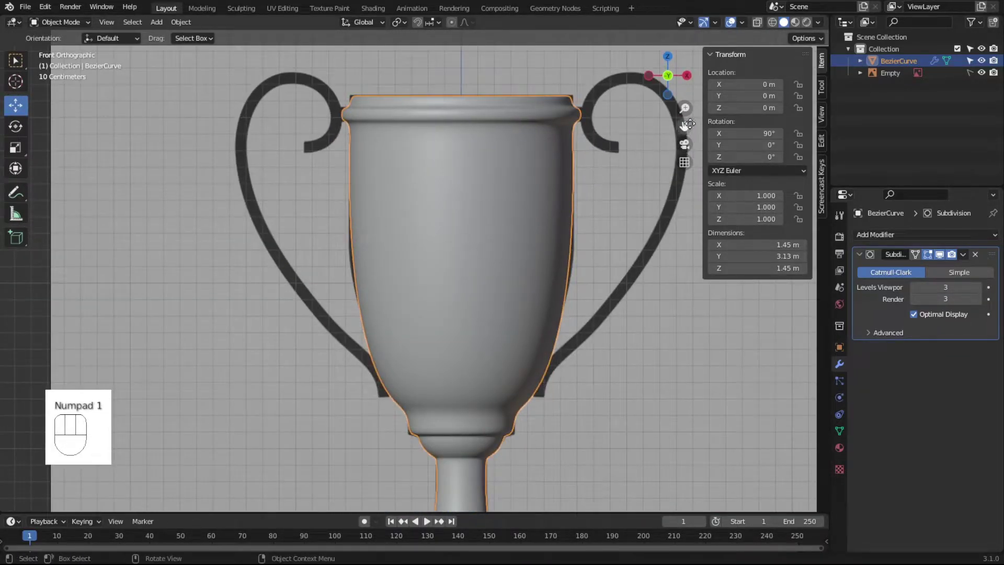
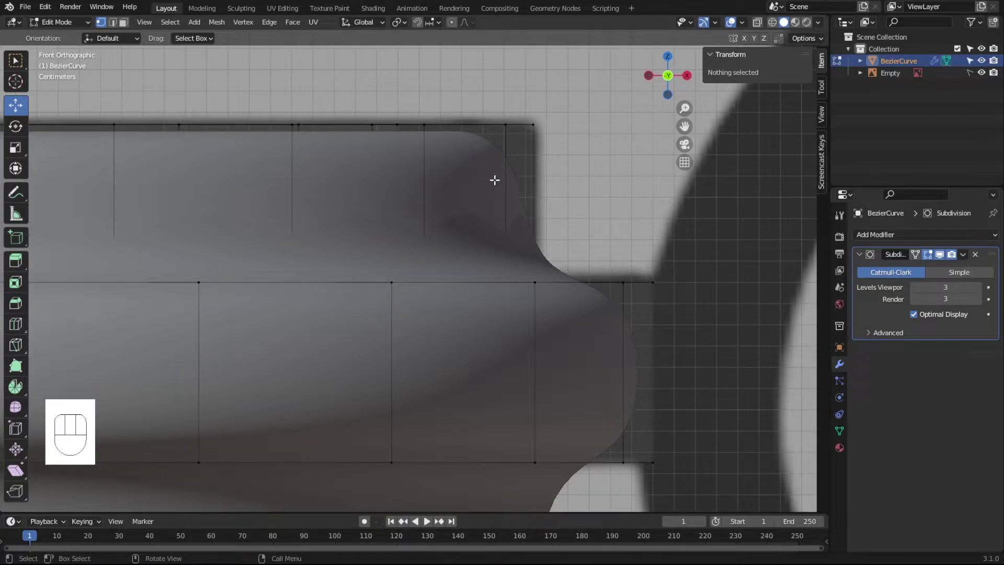
- Add an edge loop on the cup's outer rim band and bevel it
key(ctrl+r)
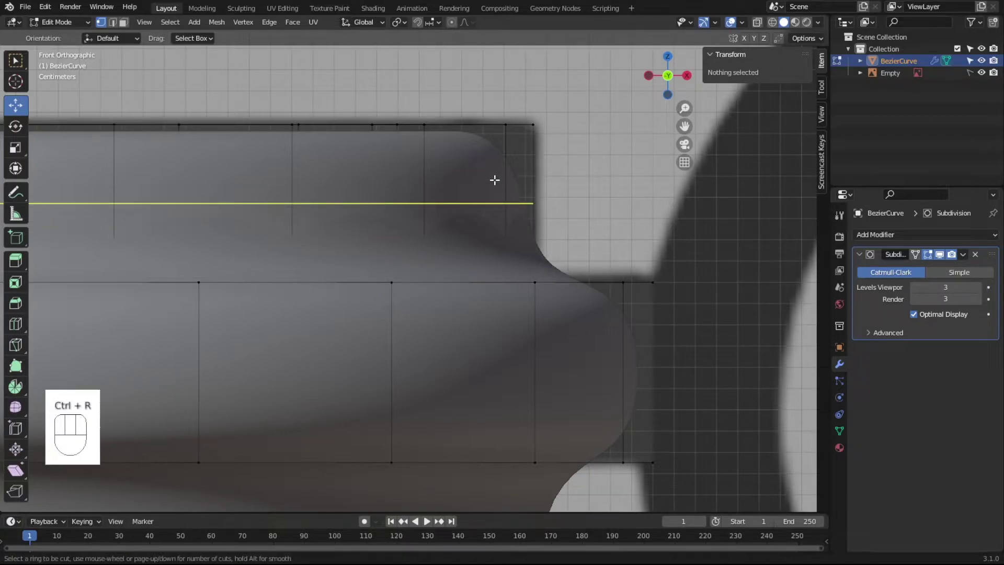
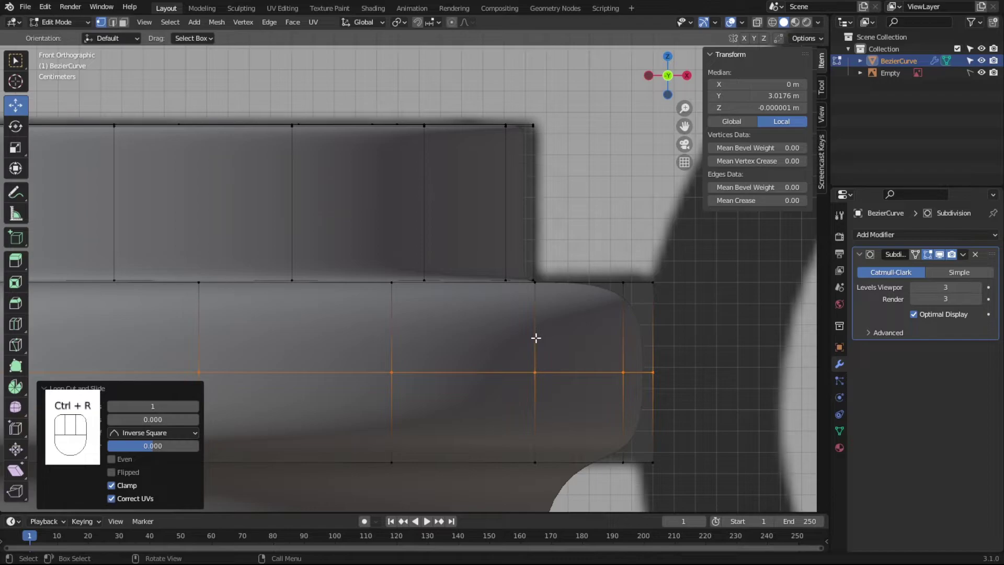
key(ctrl+b)
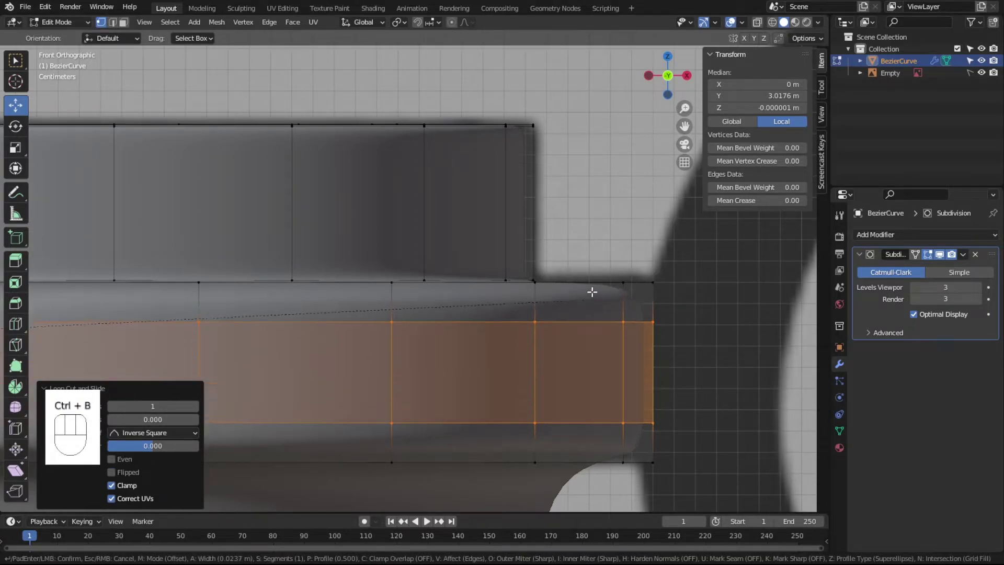
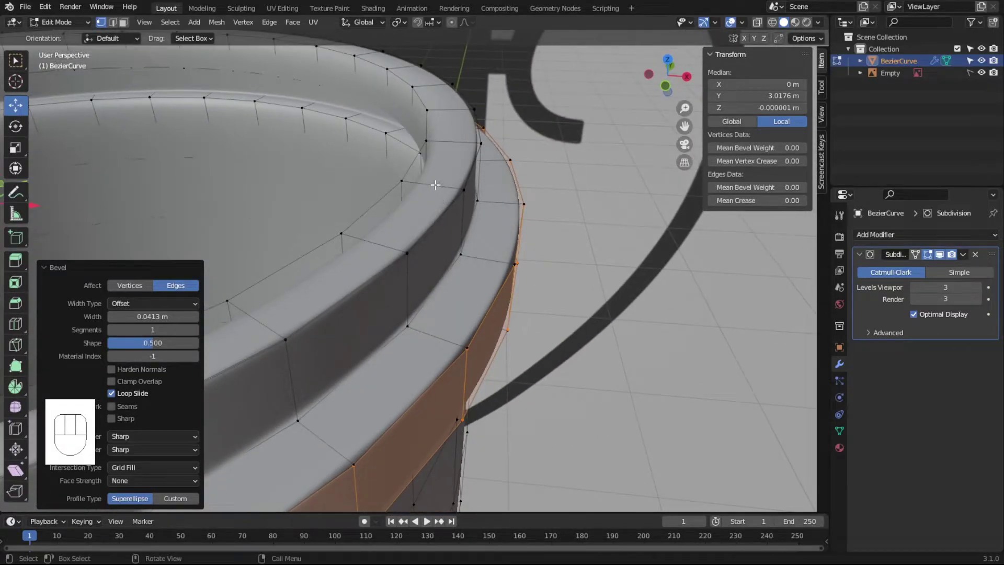
- Bevel a new loop across the rim top and add a slid loop along the outer band
key(ctrl+r)
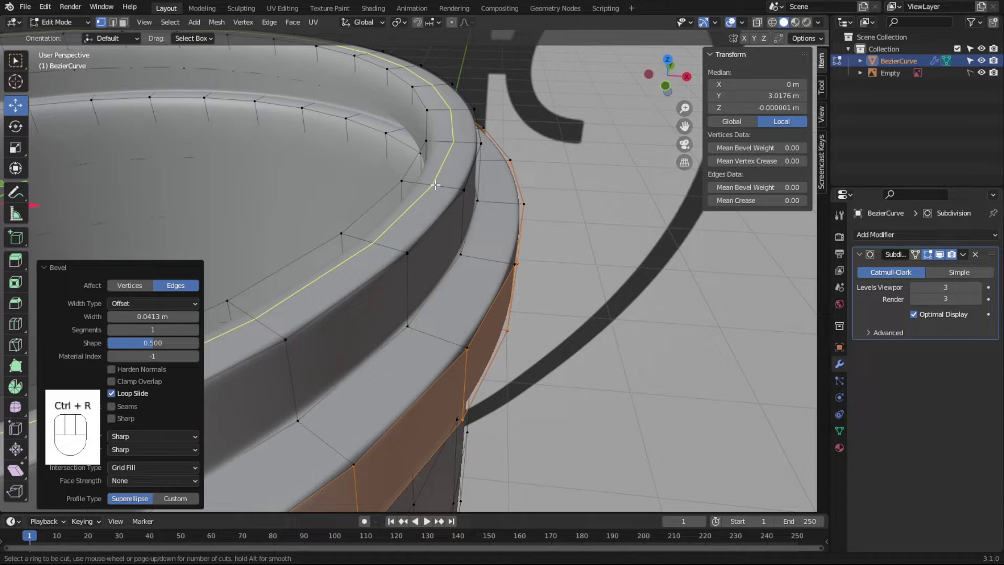
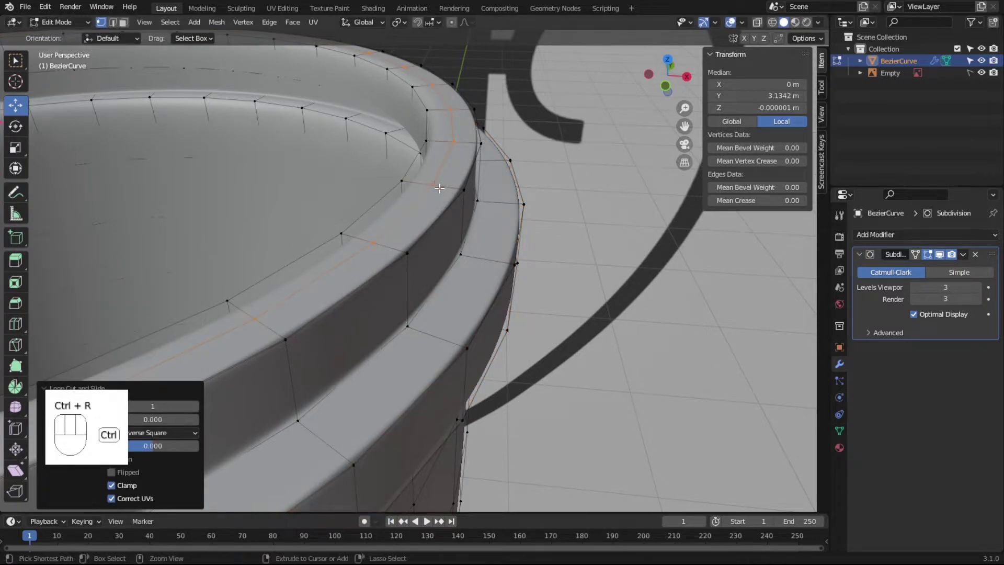
key(ctrl+b)
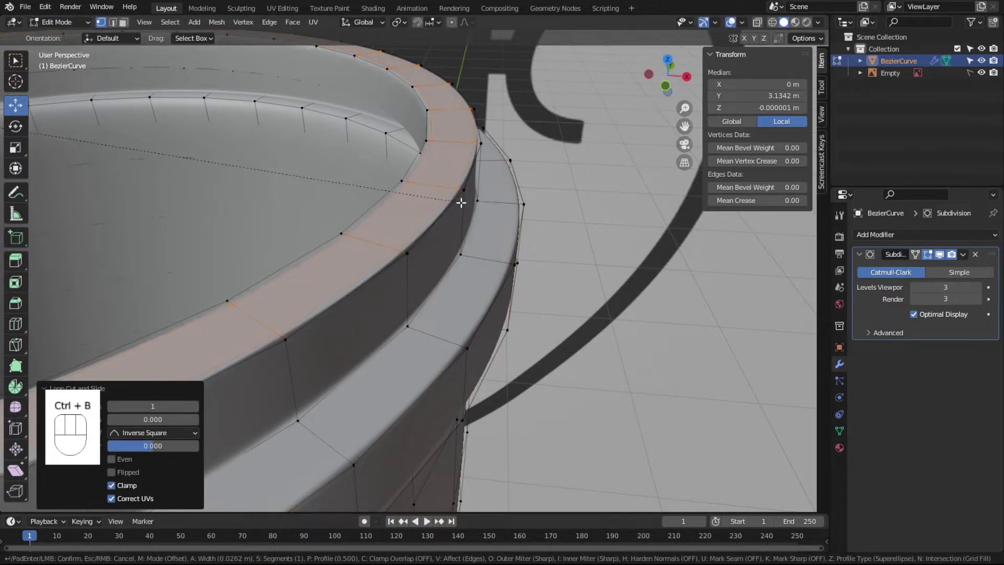
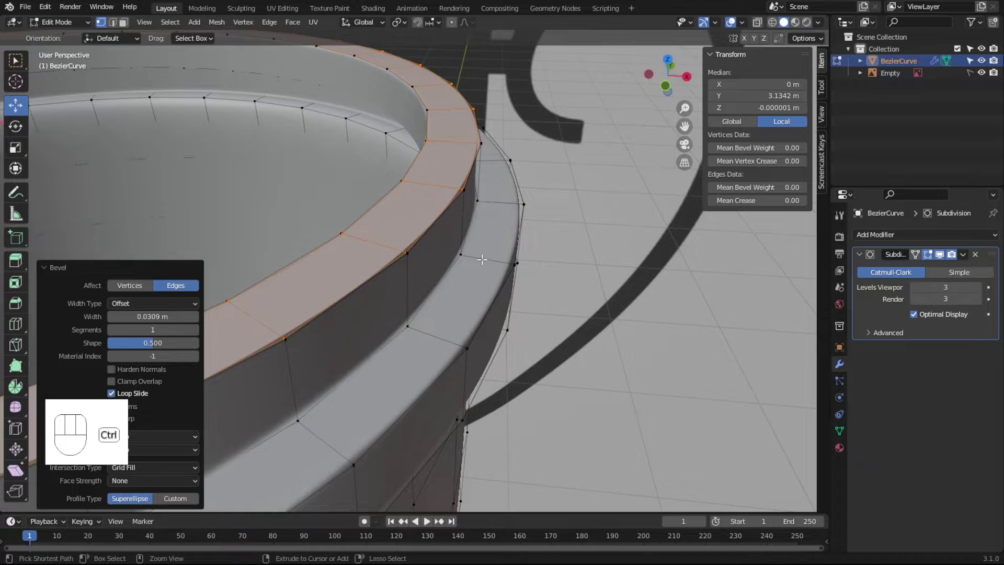
key(ctrl+r)
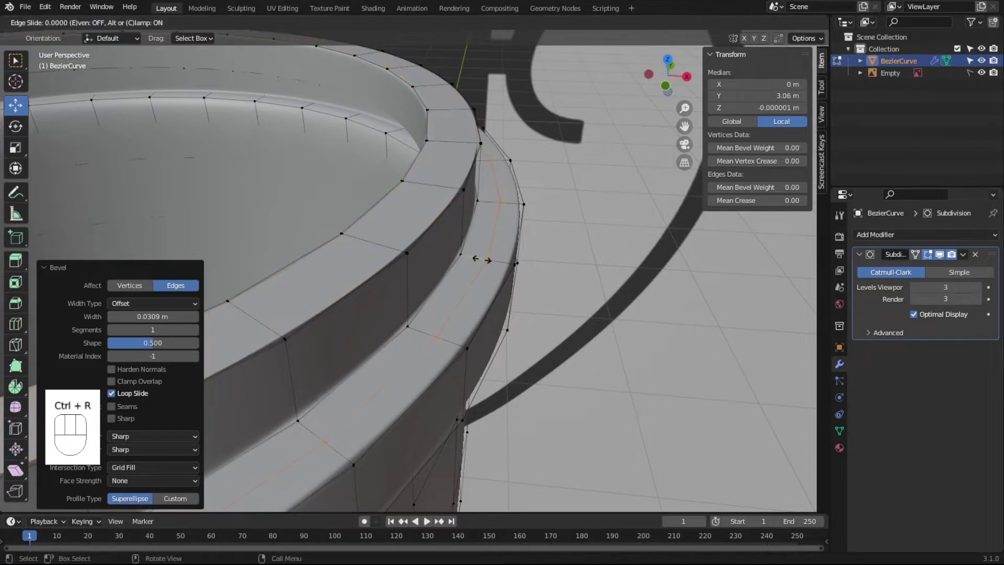
key(ctrl+b)
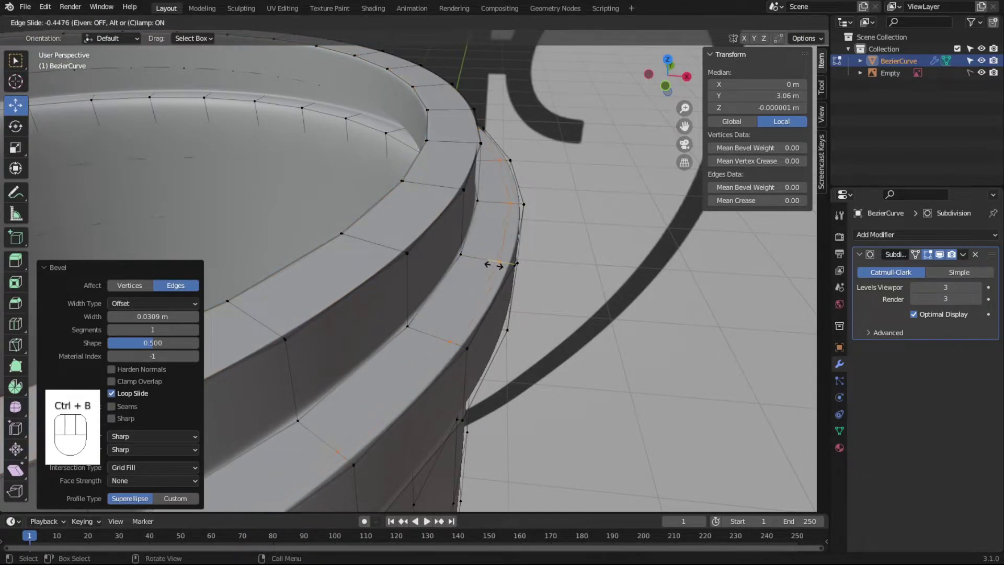
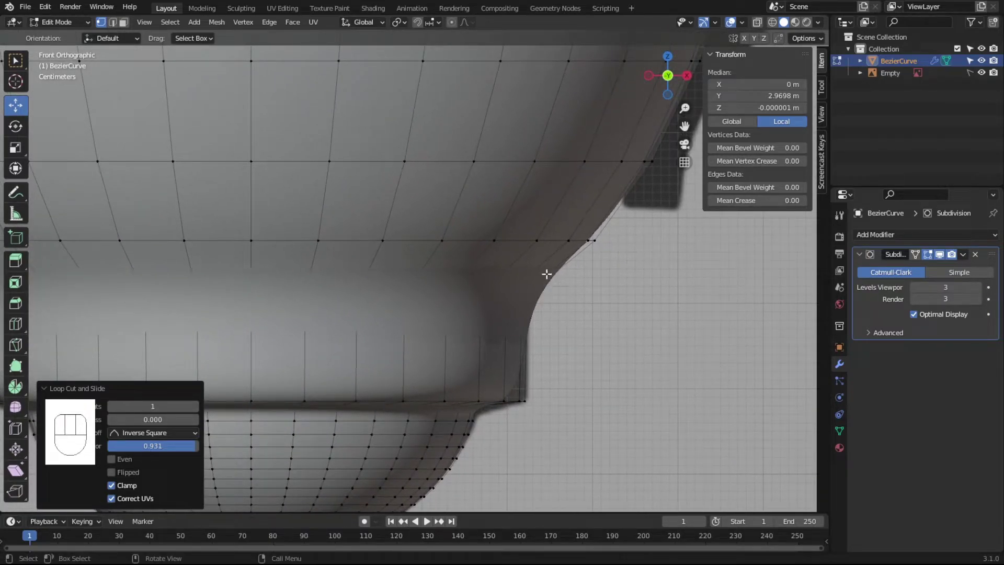
- Add supporting loops at the stem junction, the band under the bowl and the bowl's underside
key(ctrl+r)
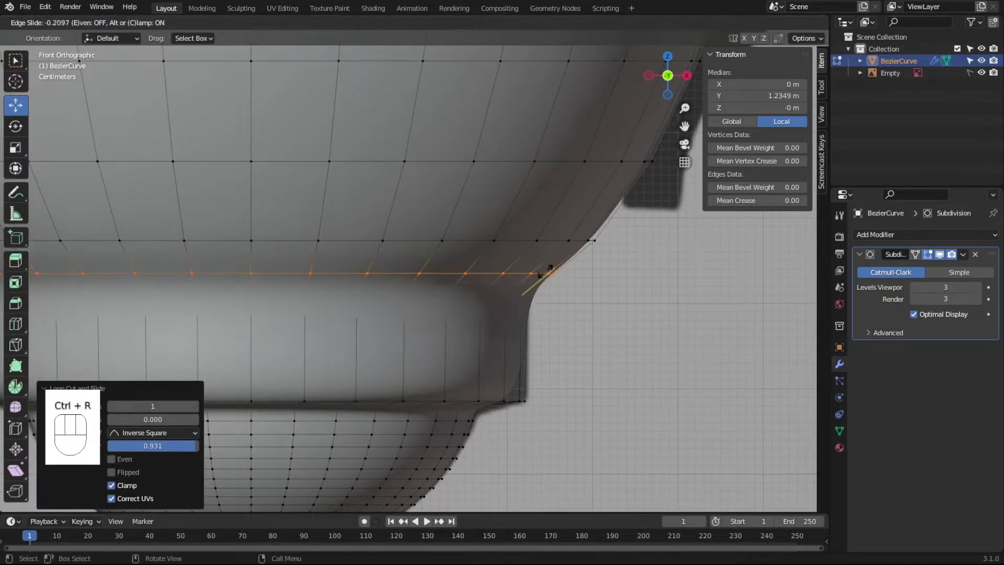
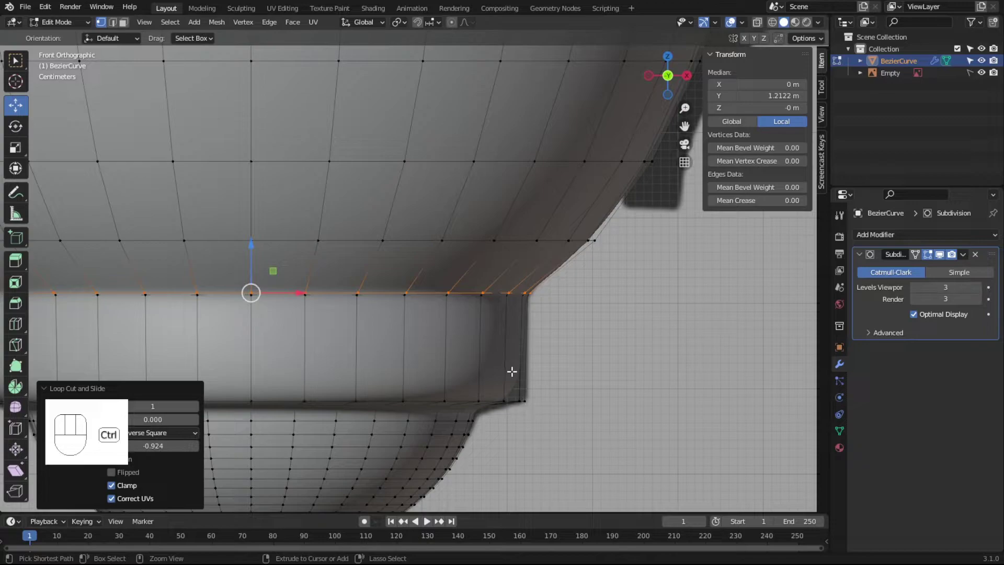
key(ctrl+r)
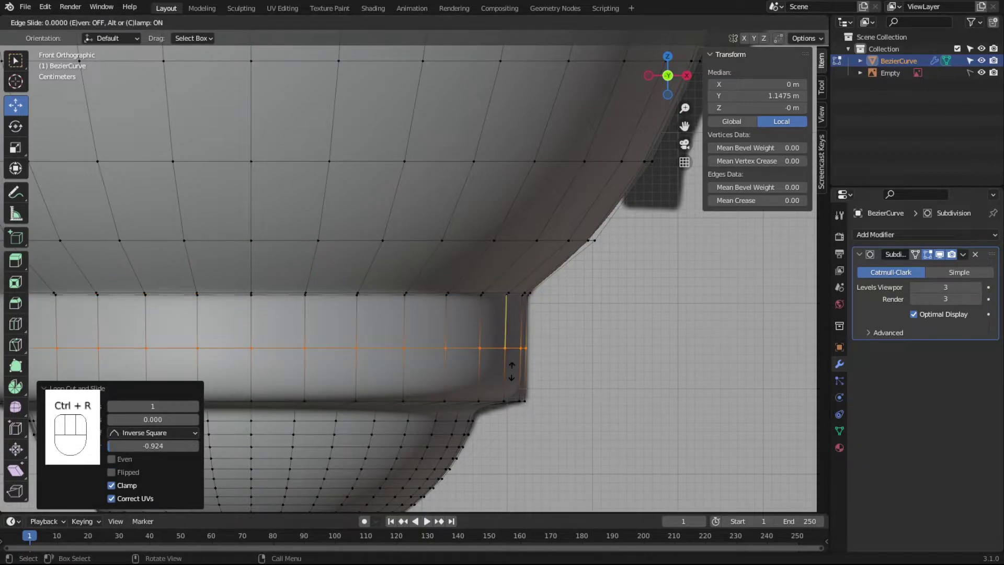
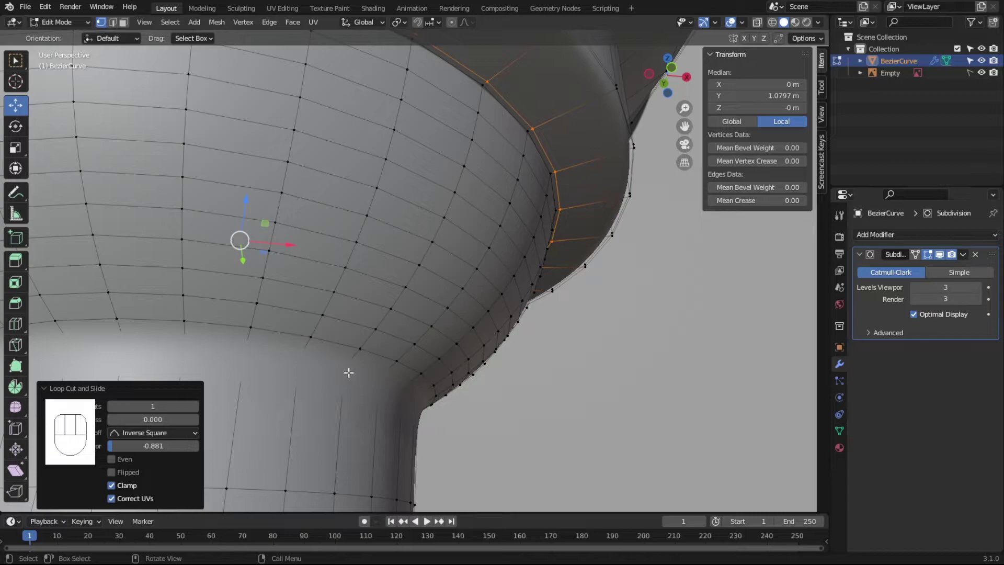
key(ctrl+r)
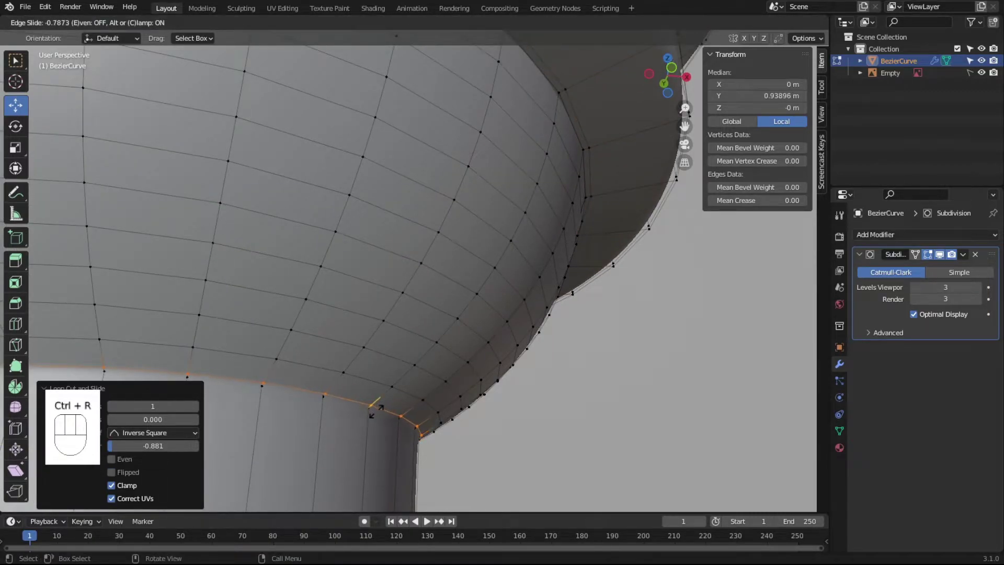
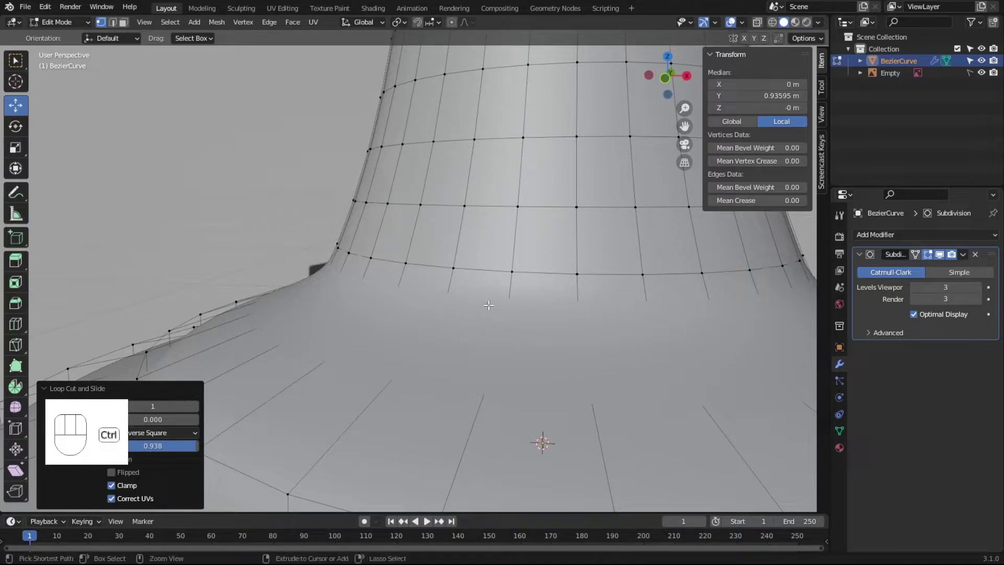
- Add loops where the stem meets the foot and beside the foot step, then bevel the foot's rim edges
key(ctrl+r)
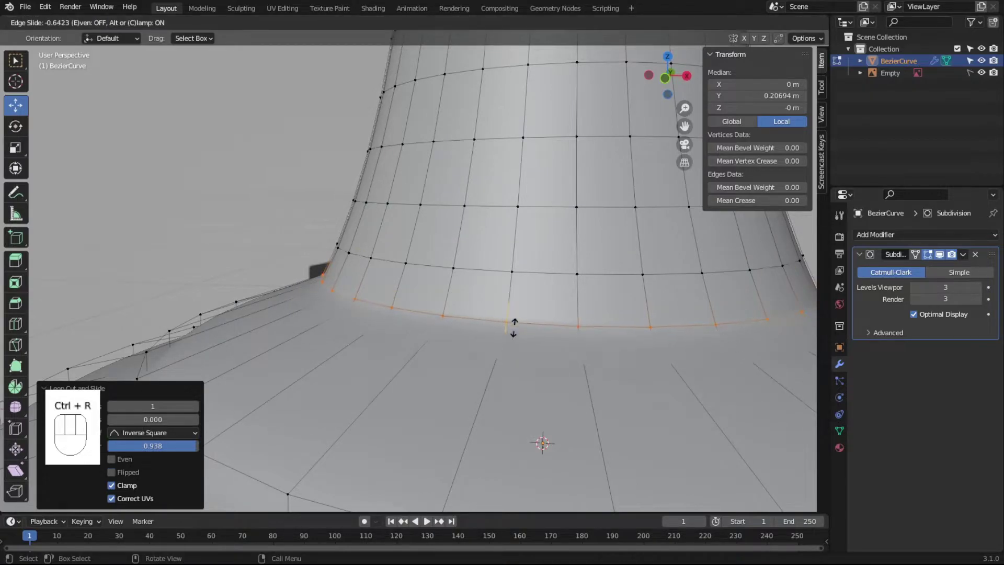
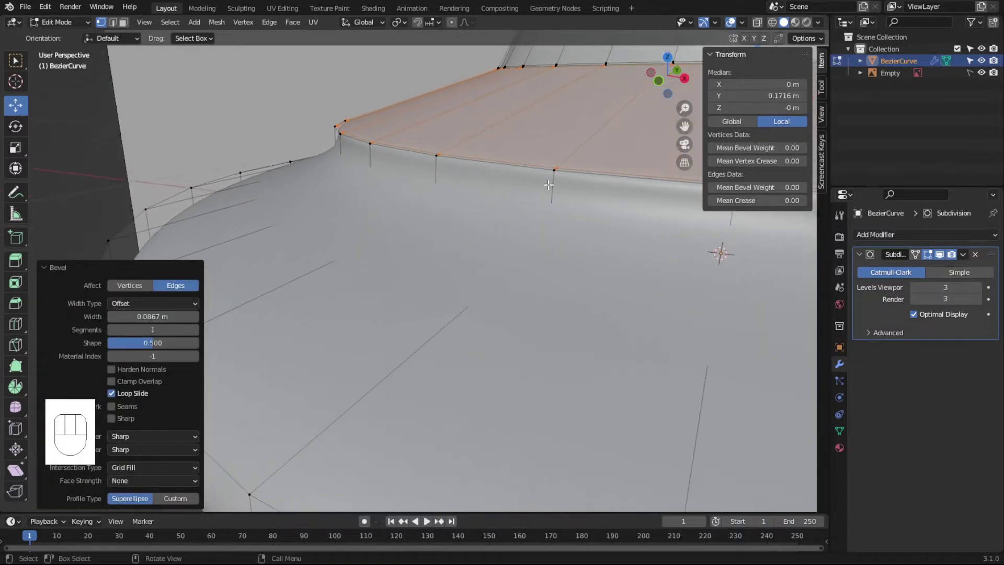
key(ctrl+r)
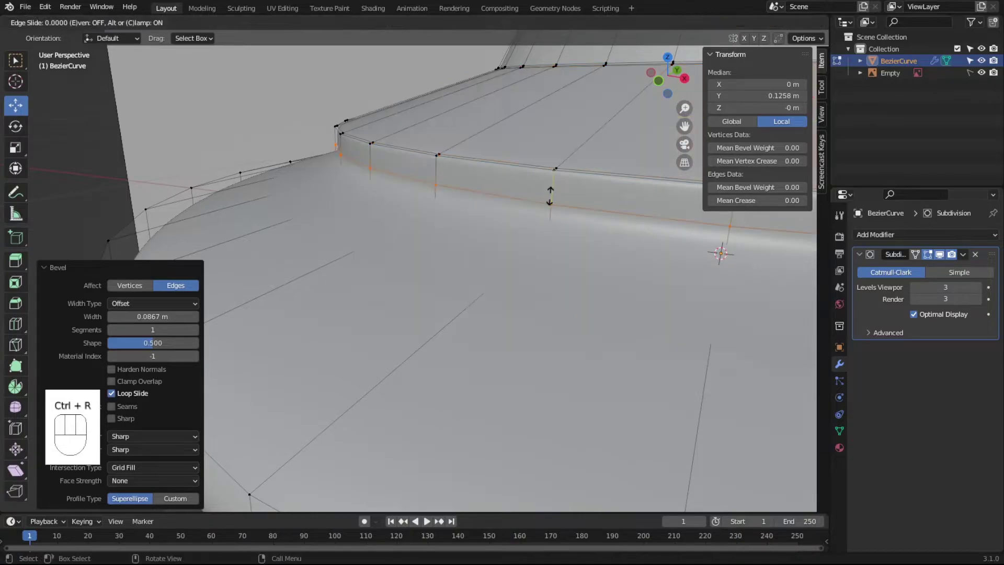
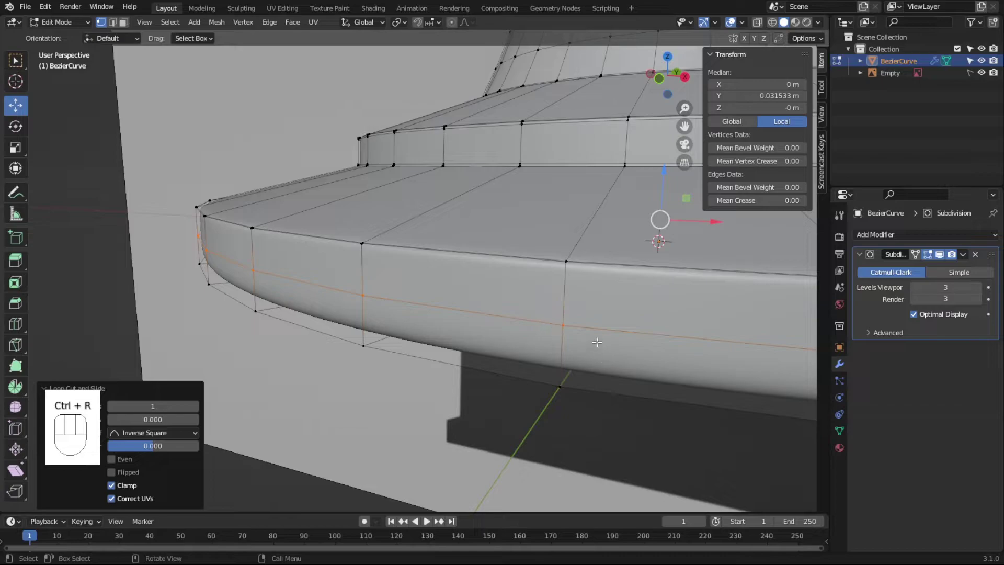
key(ctrl+b)
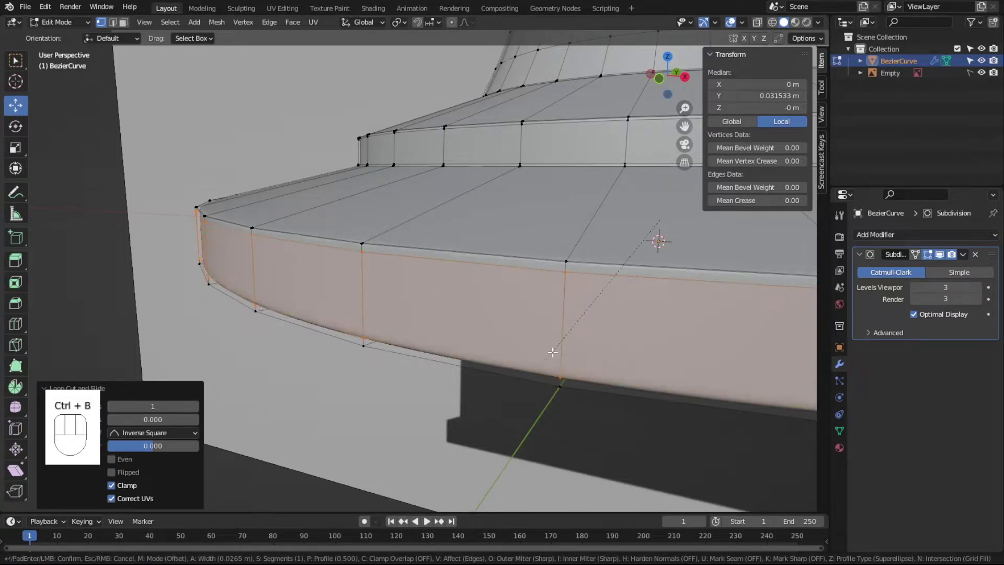
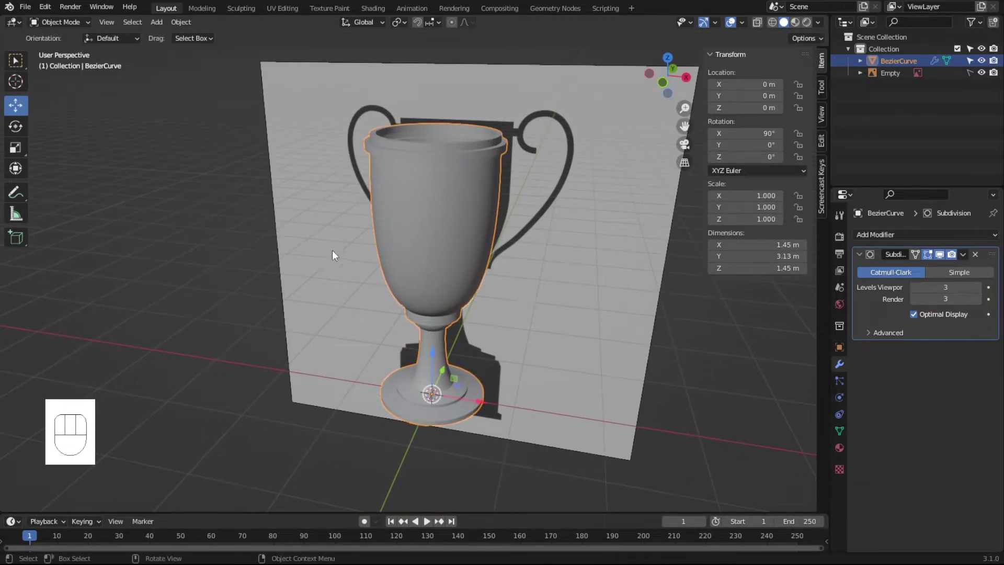
- Inspect the finished trophy body and bring up the Add menu for mesh primitives
drag(487, 301, 522, 285)
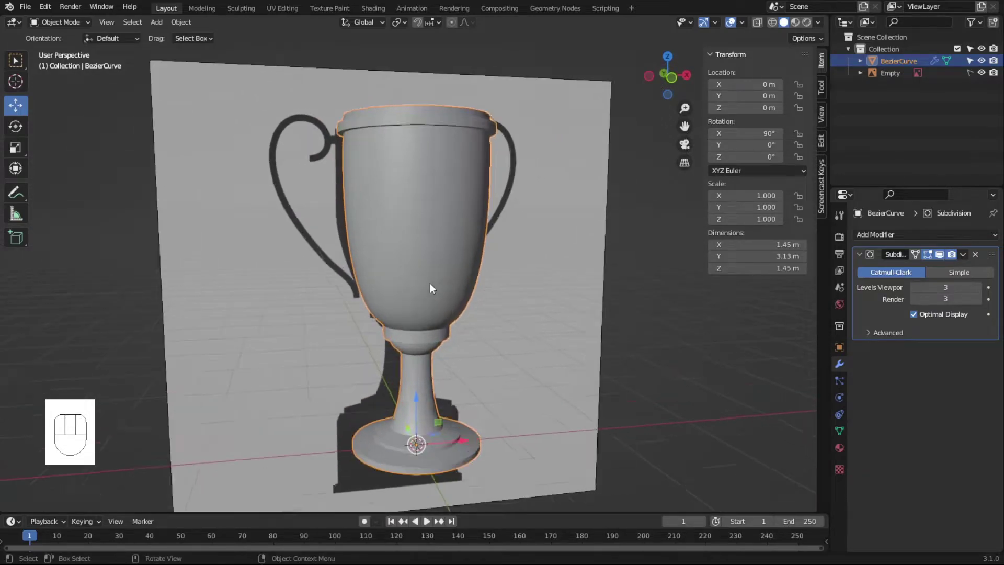
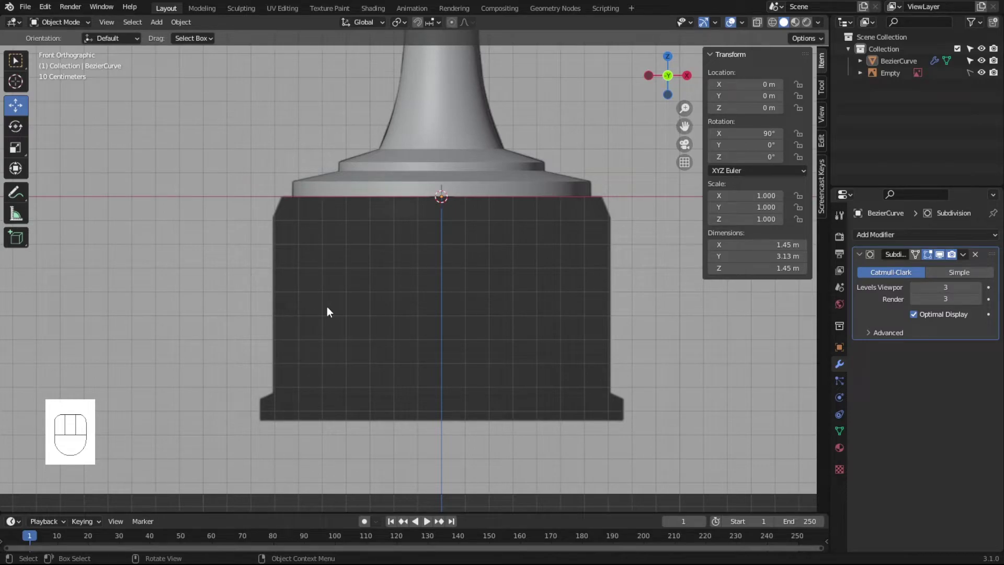
key(shift+a)
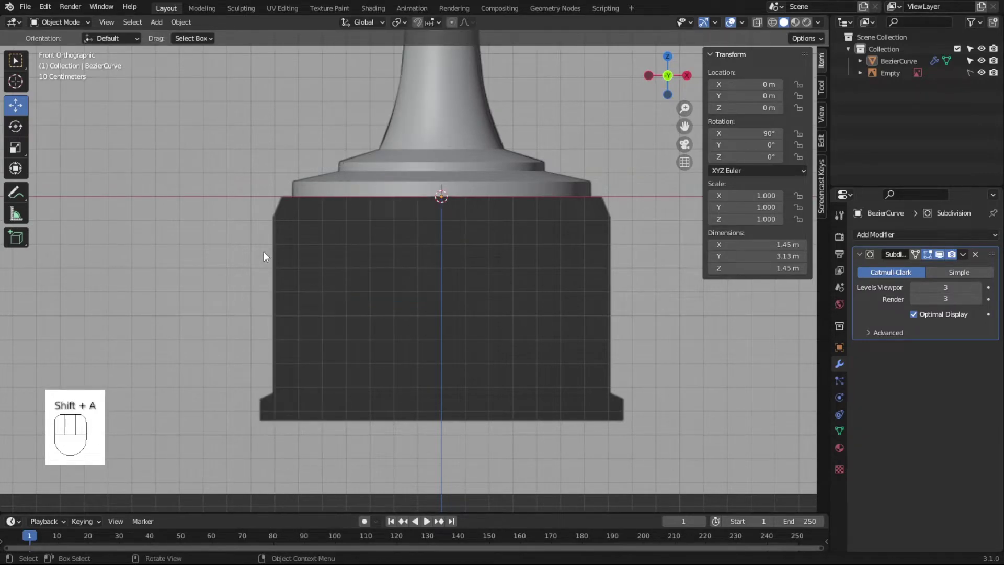
- Add a cylinder in X-ray view and scale it to about 0.706 to match the base width
key(shift+a)
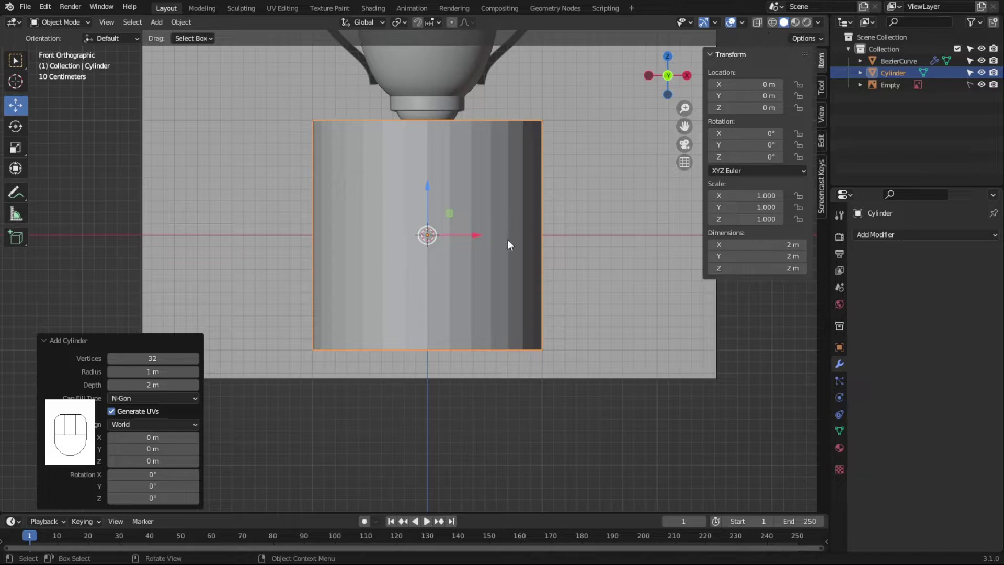
key(z)
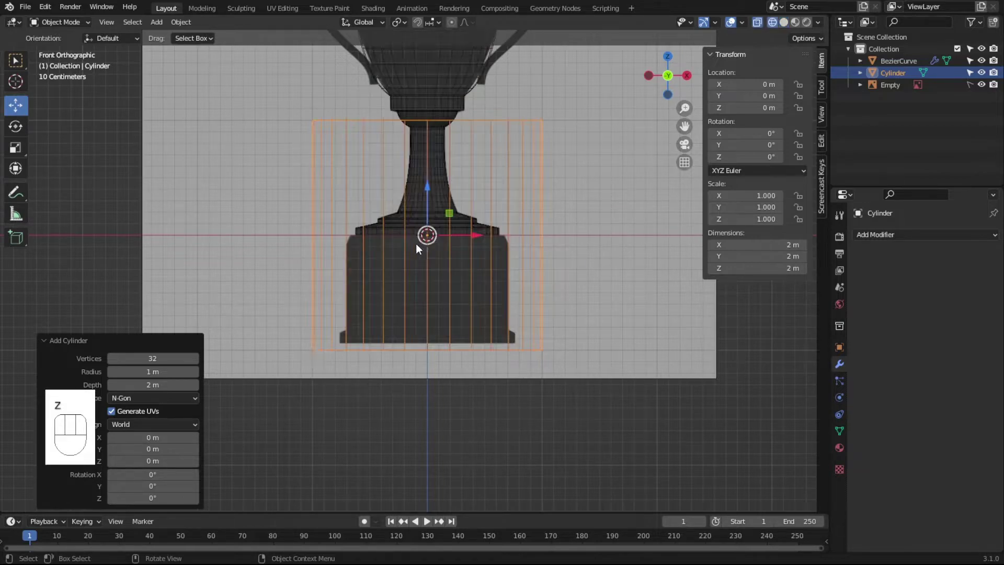
key(s)
click(563, 372)
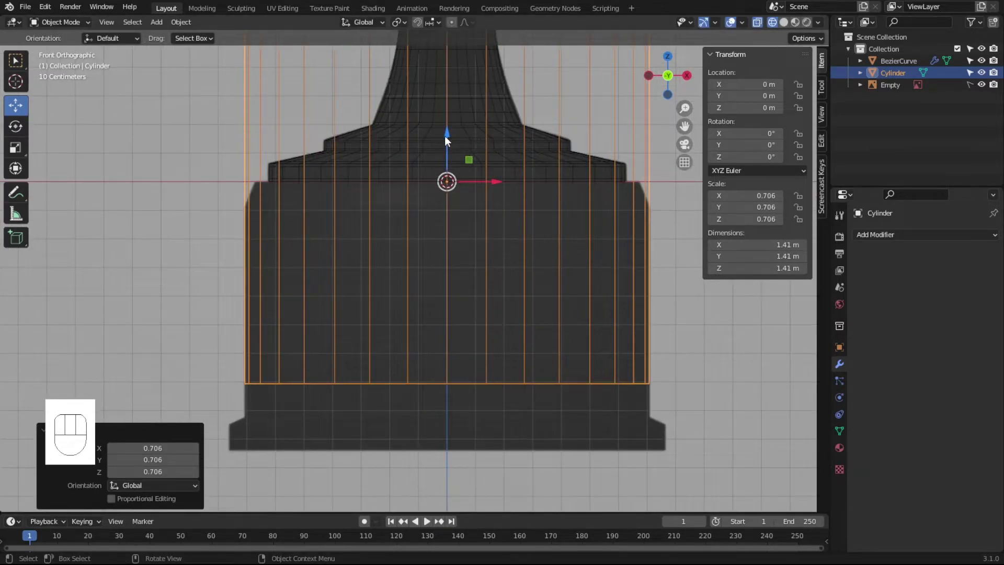
- Lower the cylinder along Z beneath the cup and enter Edit Mode on it
drag(450, 139, 462, 346)
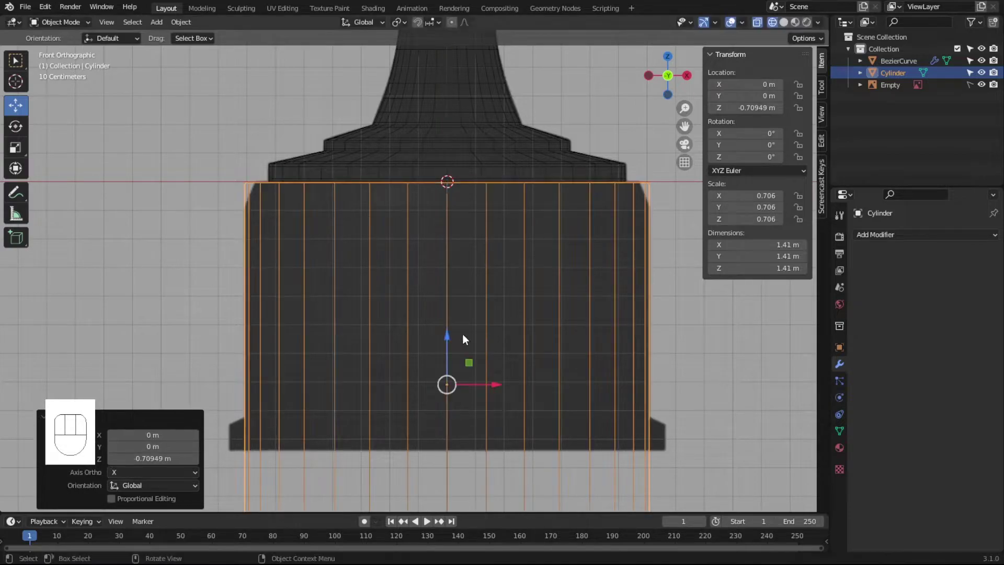
click(686, 127)
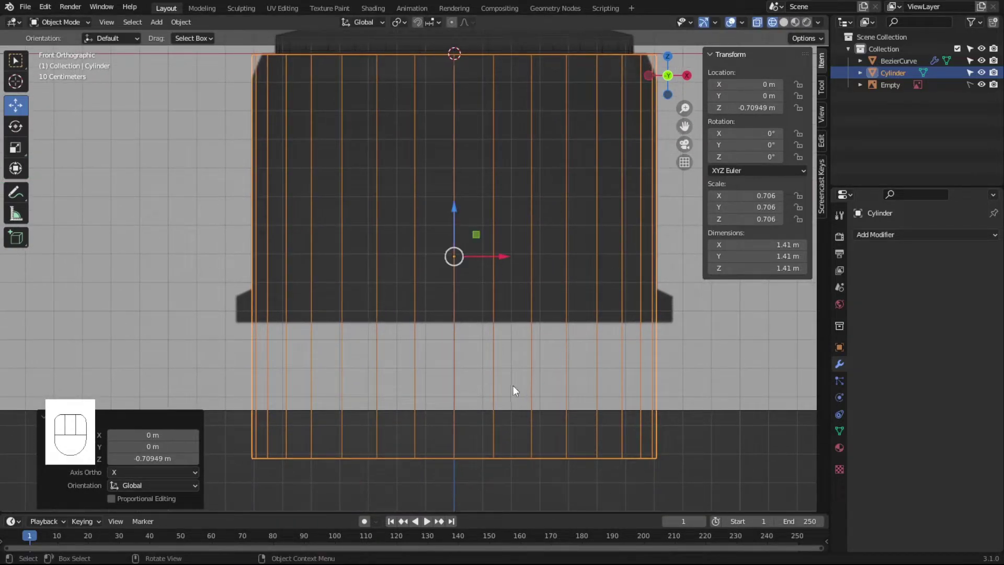
key(Tab)
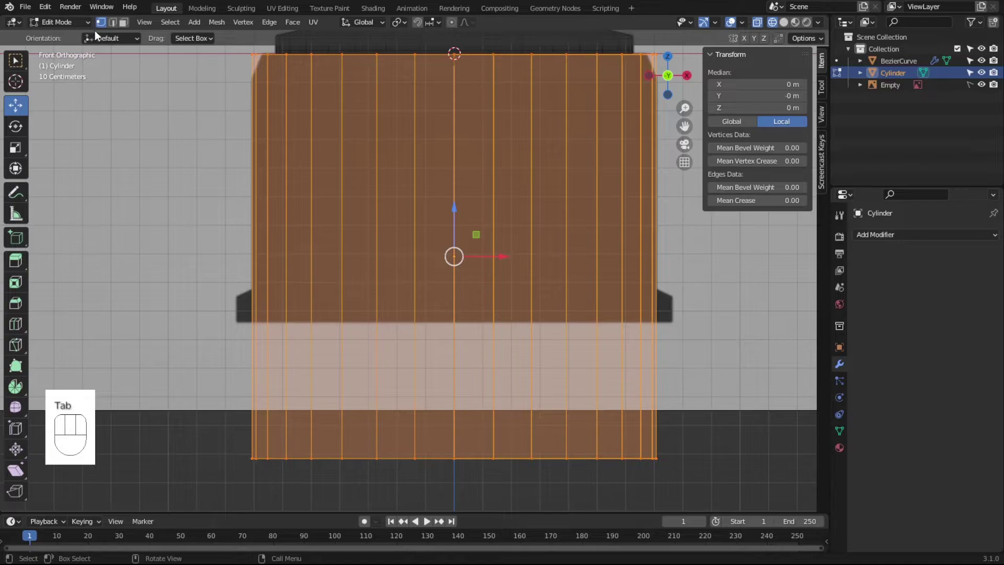
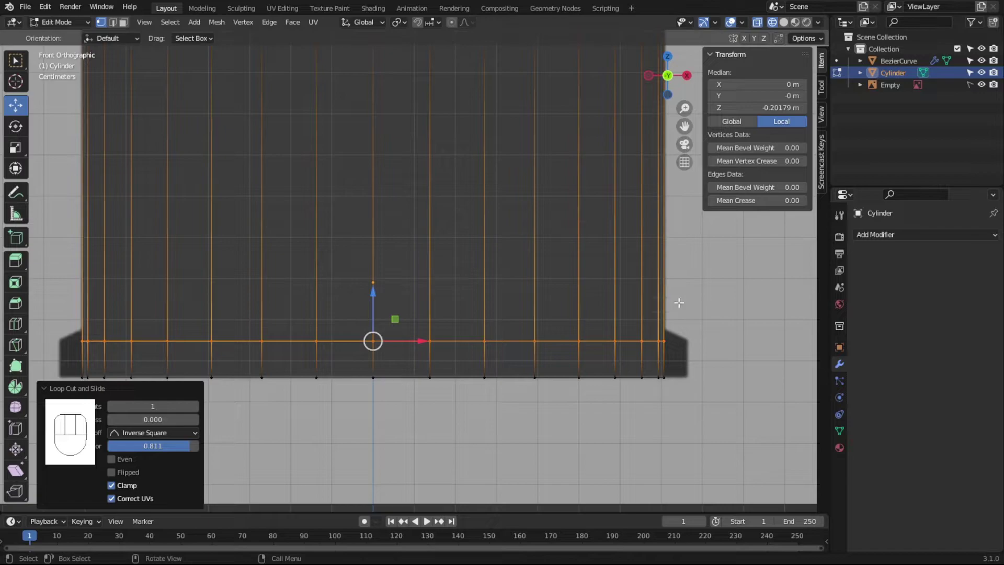
- Add loop cuts near the base cylinder's top and bottom and scale the bottom band outward into a wider foot
key(ctrl+r)
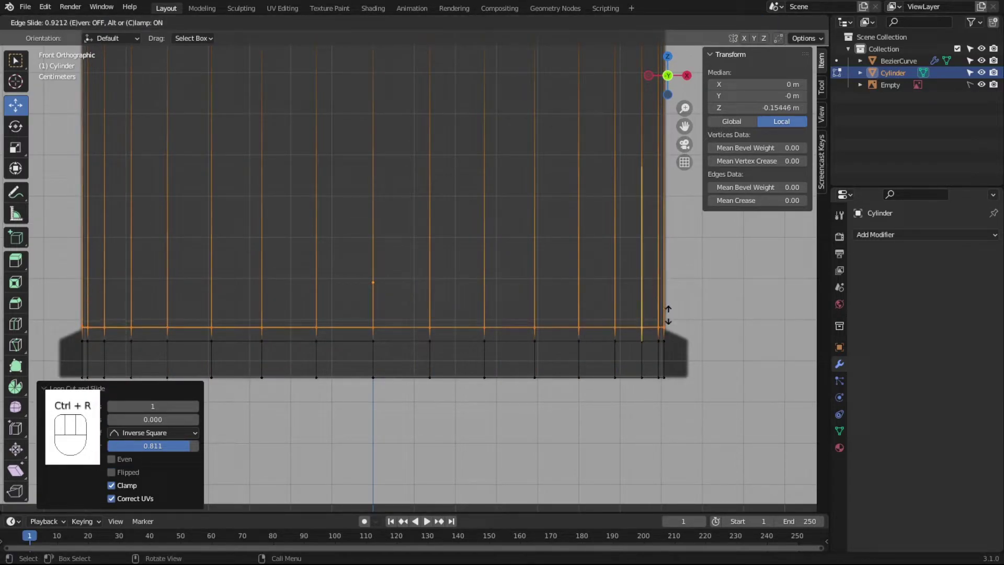
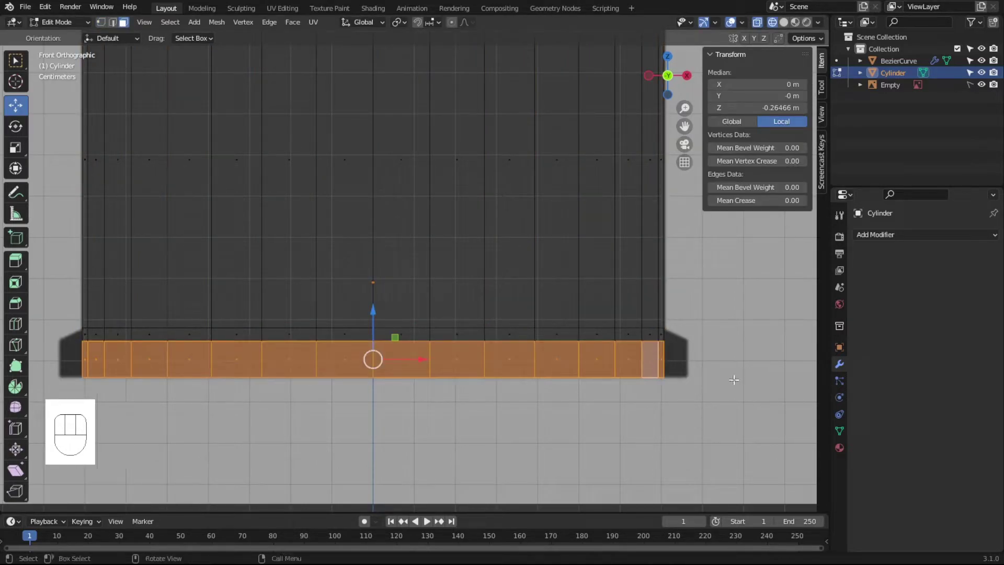
key(s)
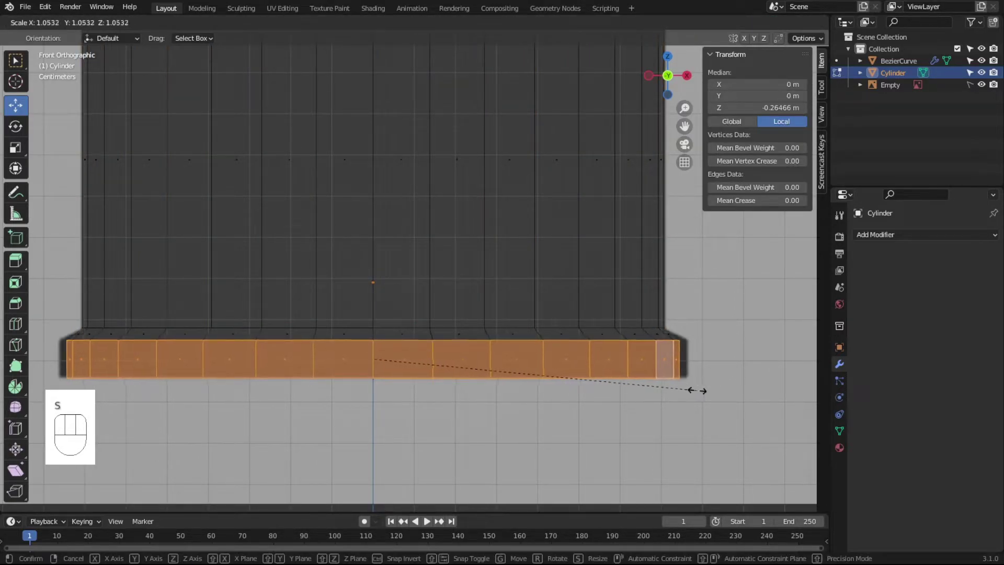
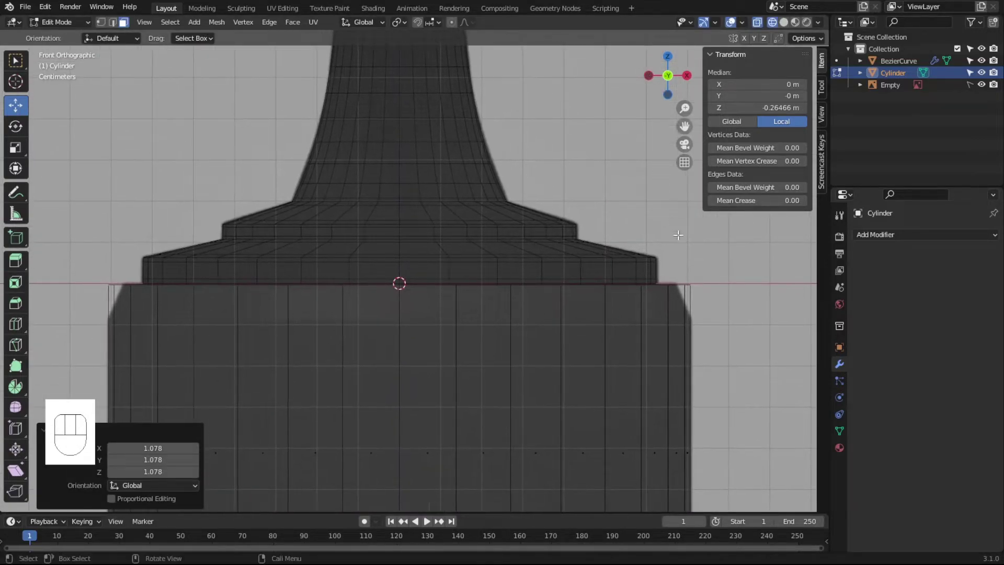
key(ctrl+r)
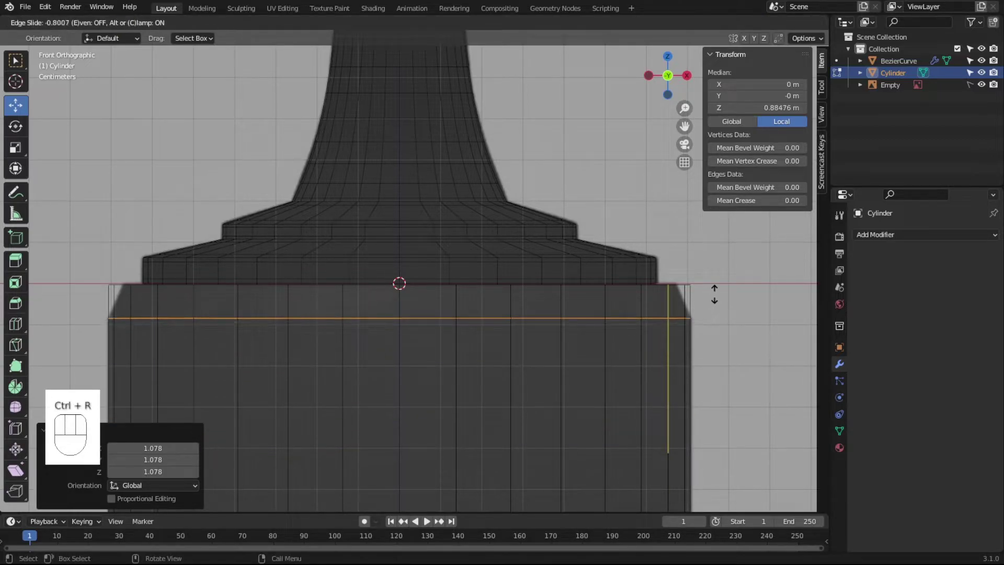
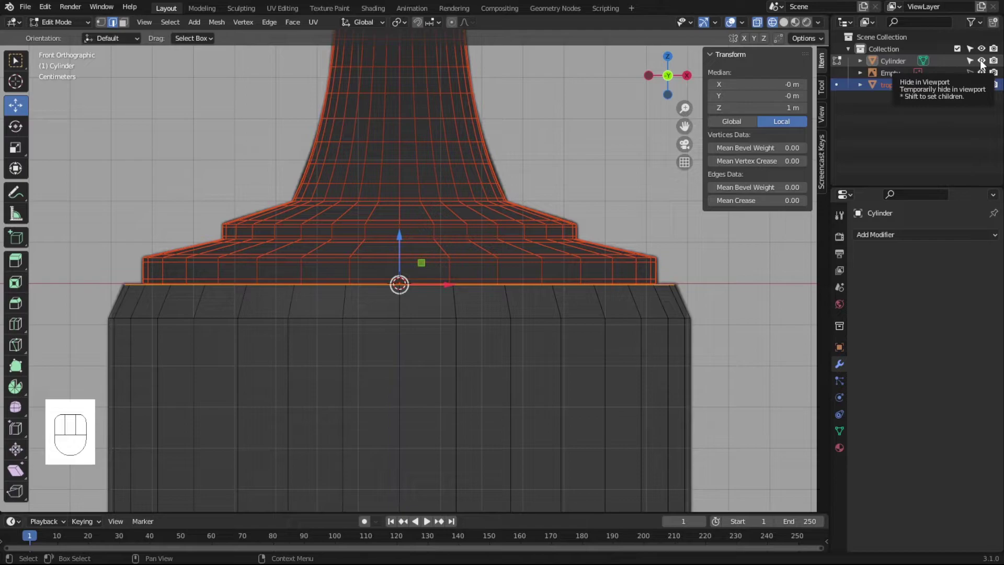
- Hide the tropy body and inset the base's top cap three times into concentric rings
click(983, 64)
click(982, 65)
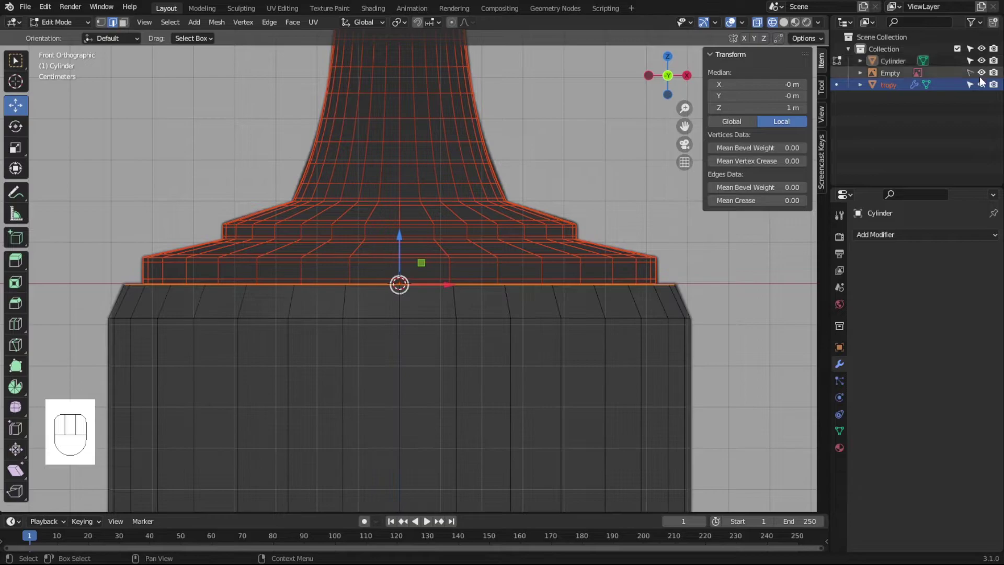
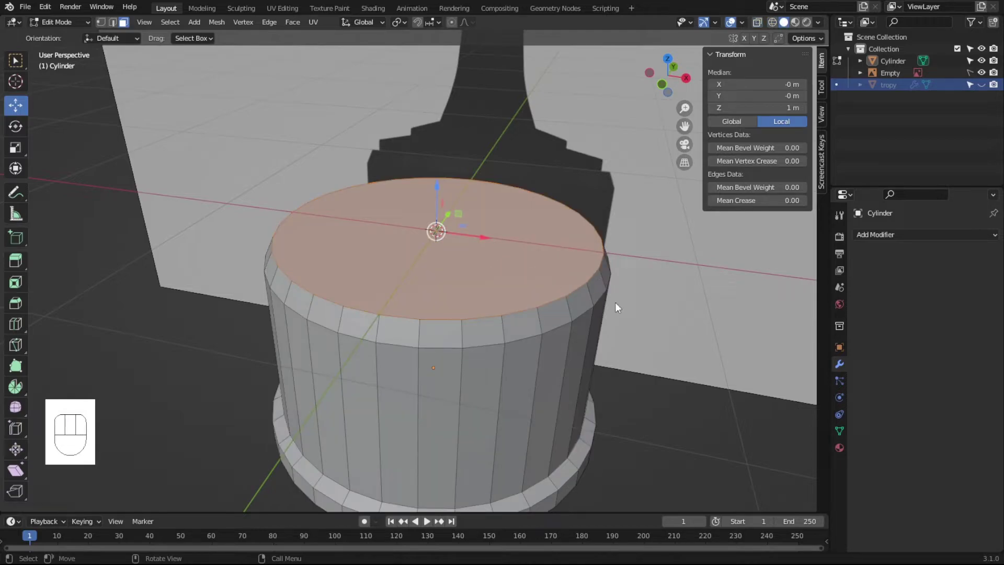
click(123, 22)
click(123, 22)
key(i)
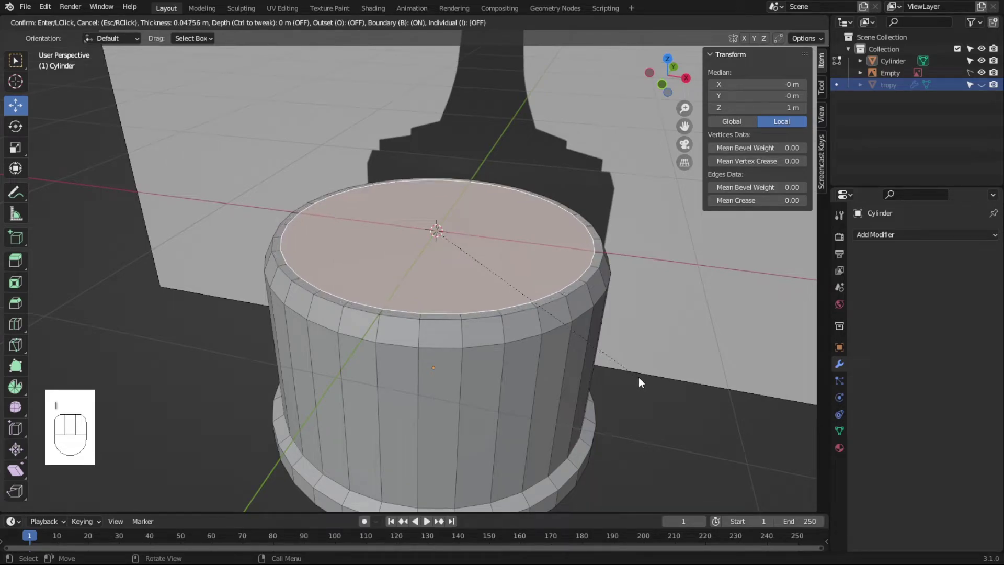
click(641, 378)
key(i)
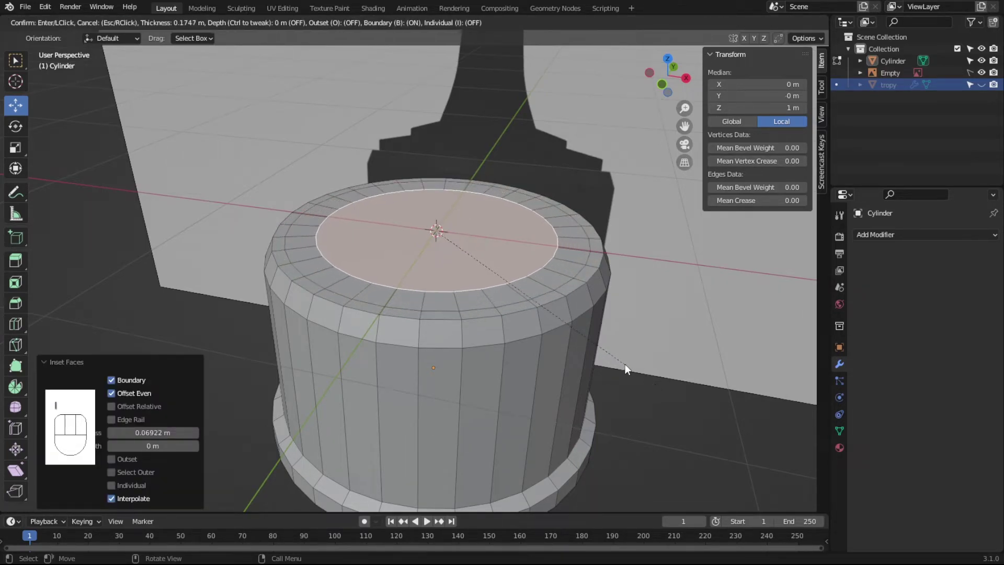
click(613, 360)
key(i)
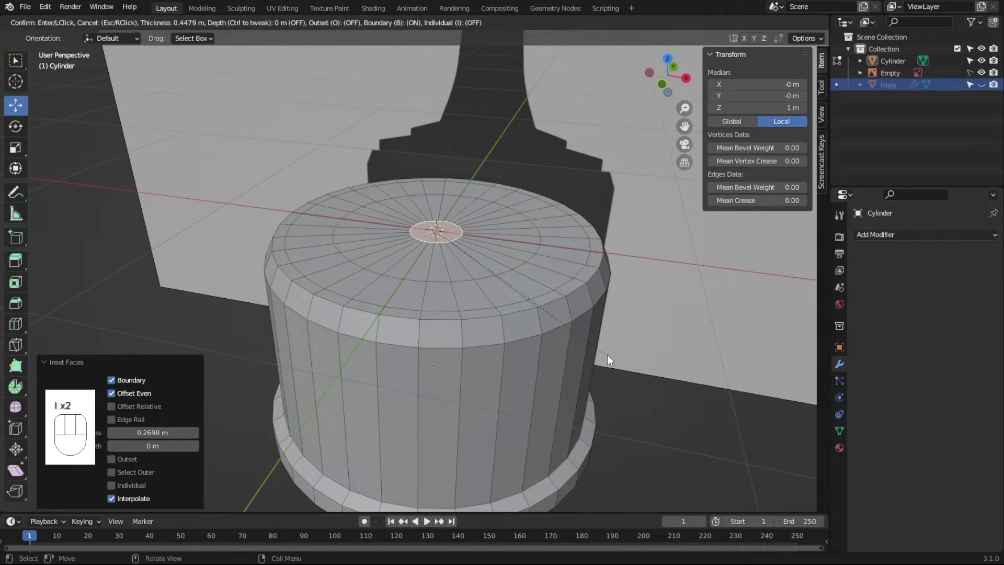
click(598, 347)
- Inset the base's bottom cap into three concentric rings and return to Object Mode with the base selected
drag(572, 333, 558, 257)
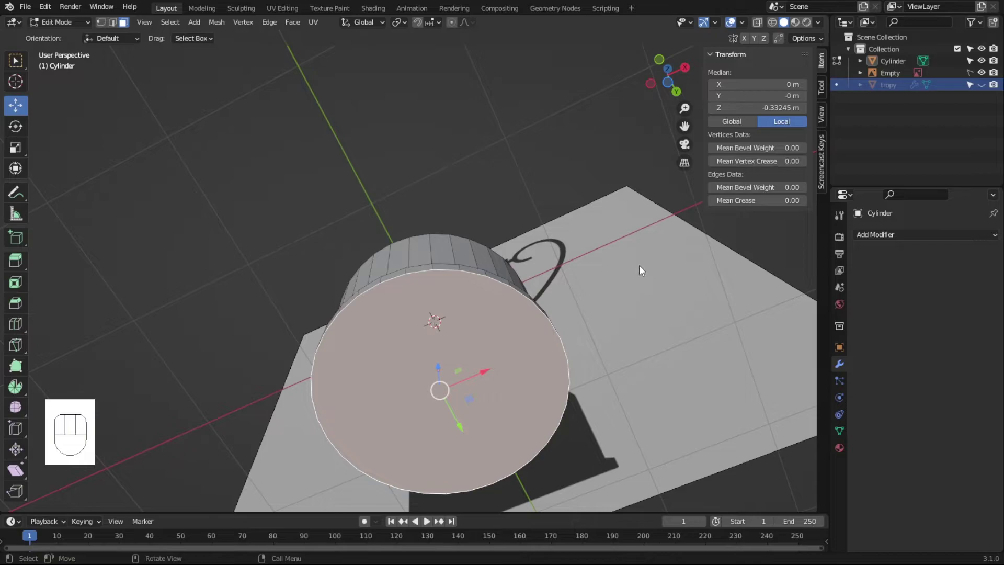
key(i)
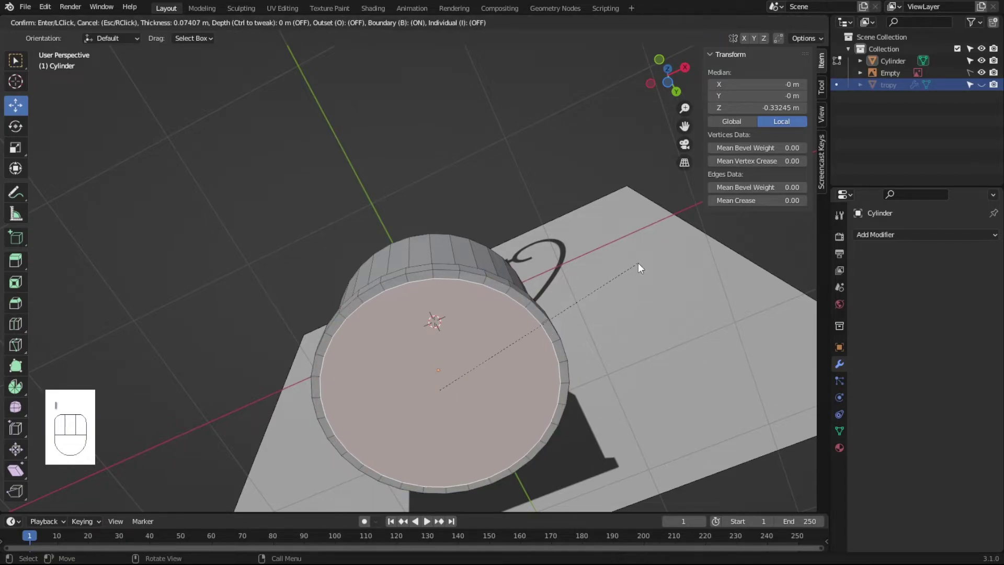
click(644, 265)
key(i)
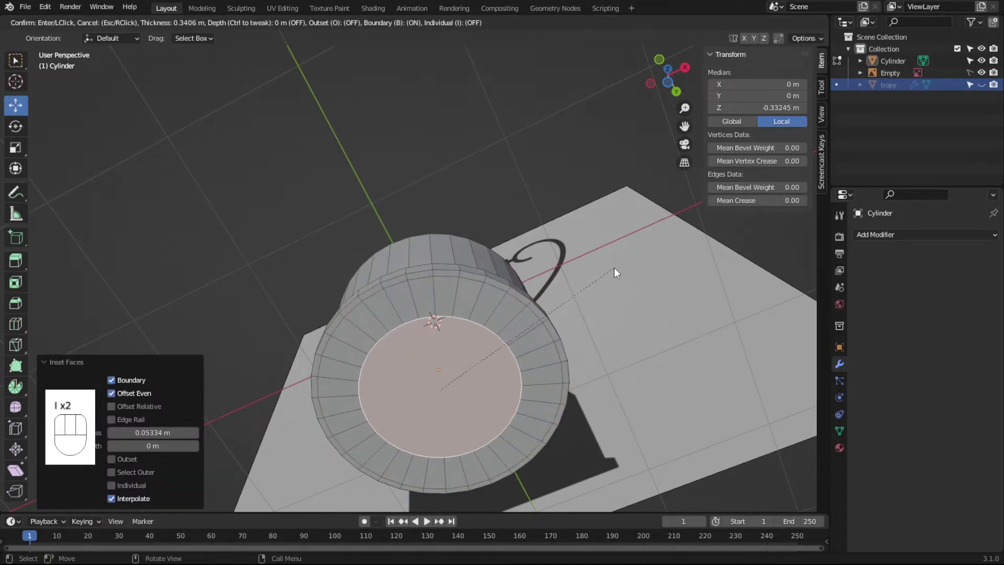
click(625, 266)
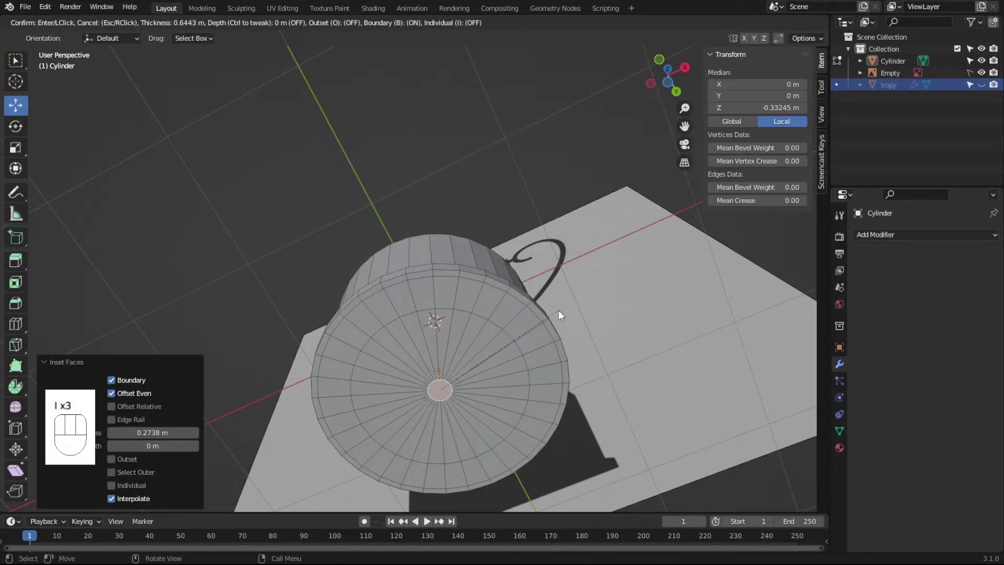
click(563, 314)
drag(475, 336, 464, 408)
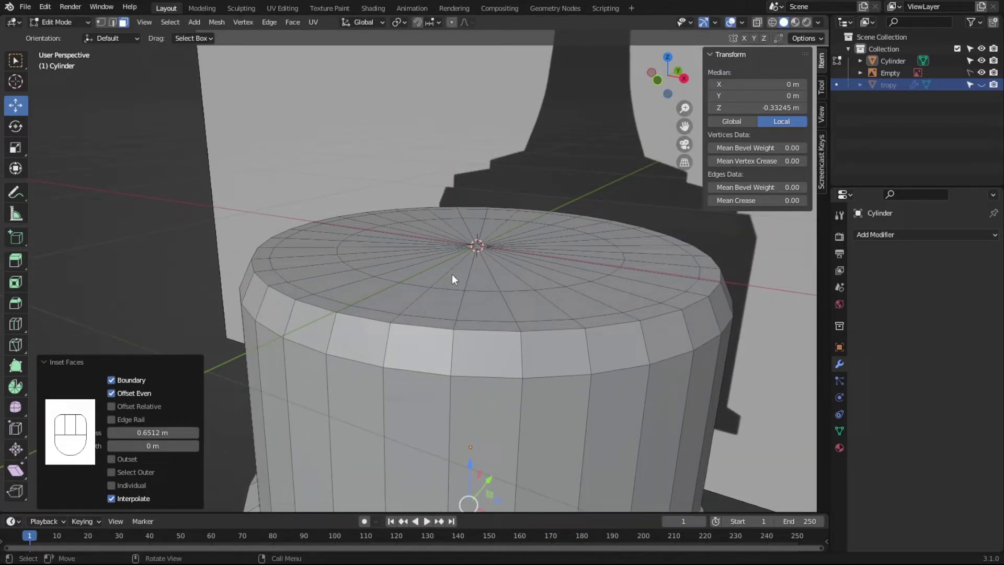
key(Tab)
click(685, 127)
click(487, 272)
- Shade the base cylinder smooth and enable Auto Smooth under its Normals settings
right_click(490, 260)
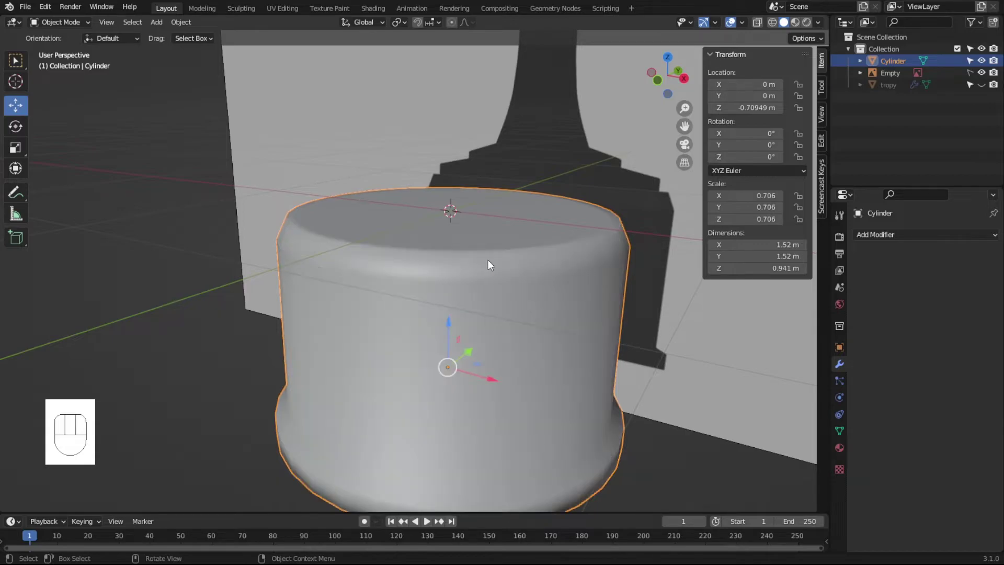
click(841, 428)
click(866, 468)
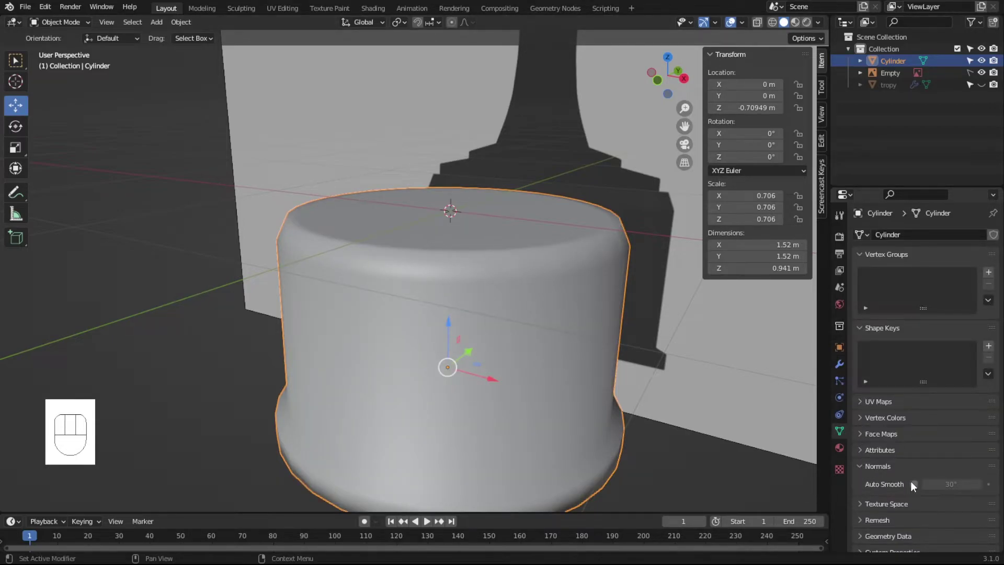
click(916, 485)
- Add a Subdivision Surface modifier to the base with viewport and render levels at 3
click(685, 126)
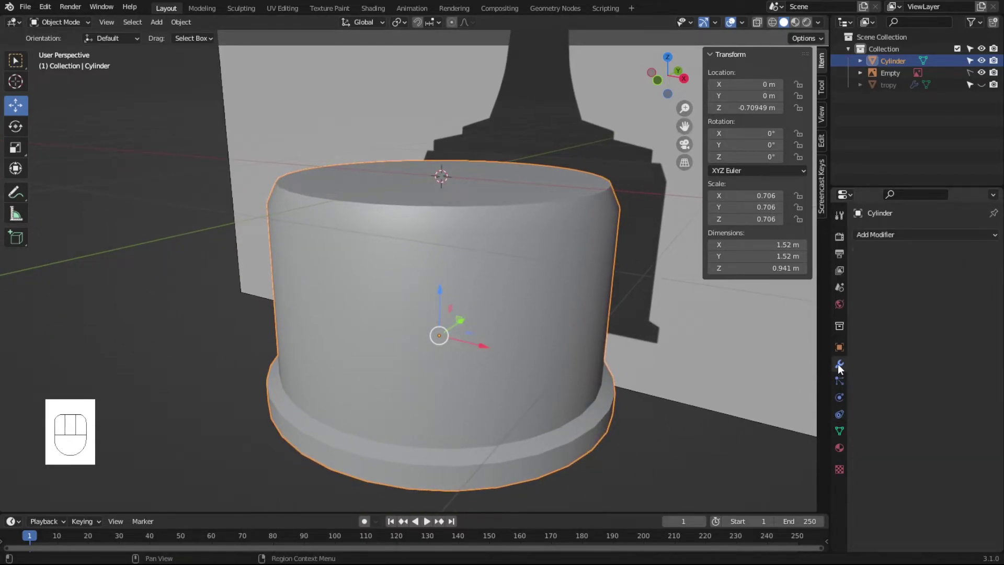
drag(889, 241, 788, 458)
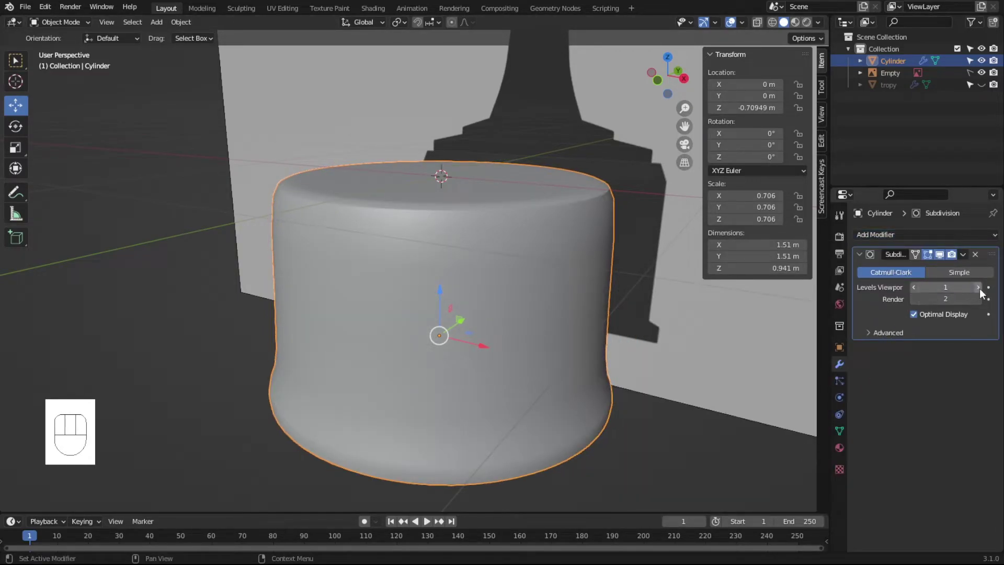
double_click(984, 292)
click(977, 301)
drag(519, 404, 504, 389)
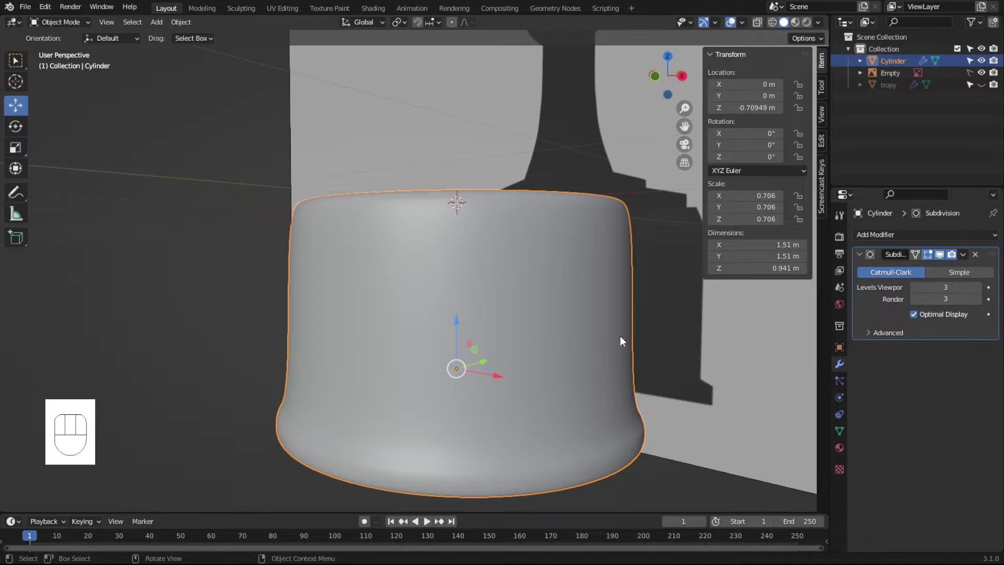
key(KP_1)
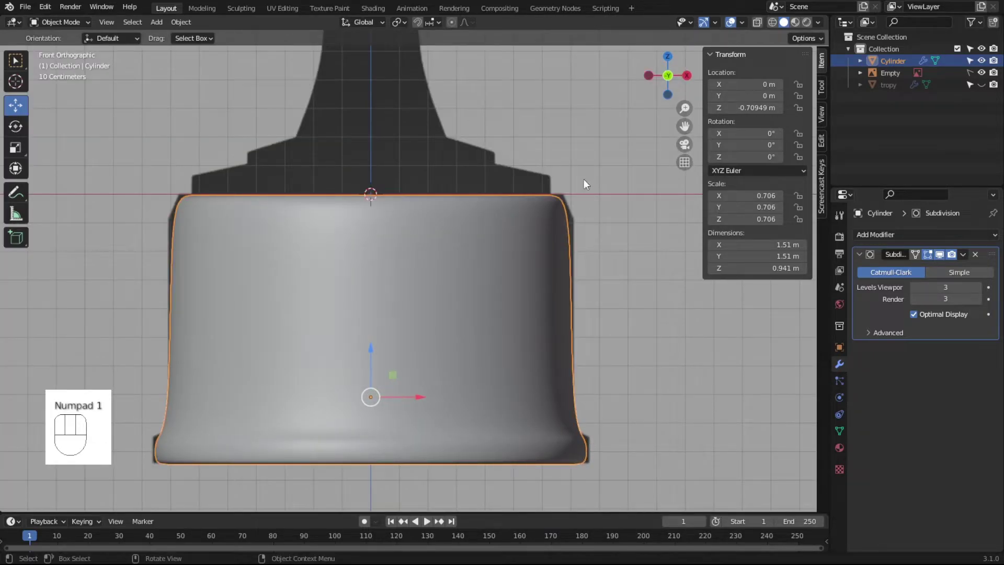
click(685, 126)
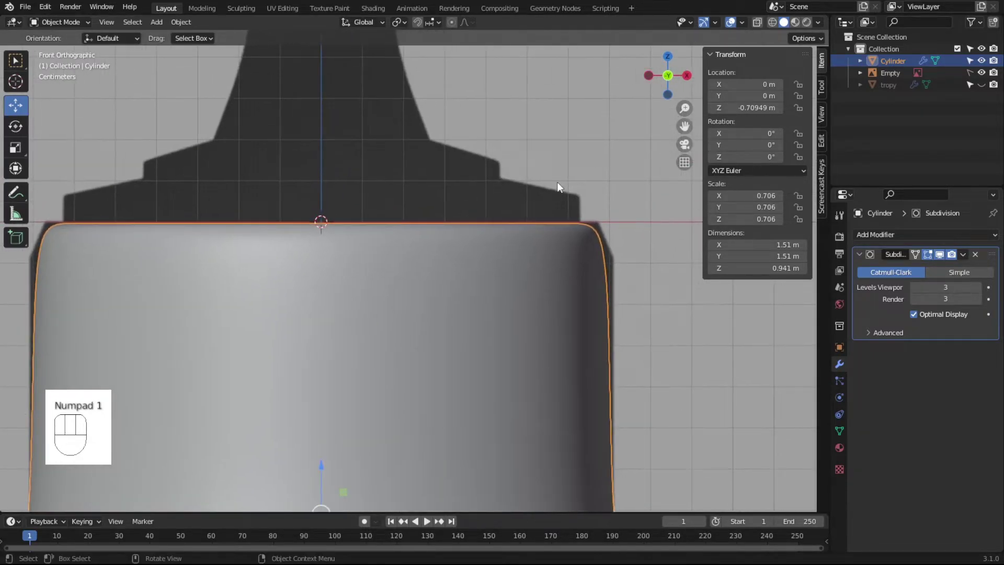
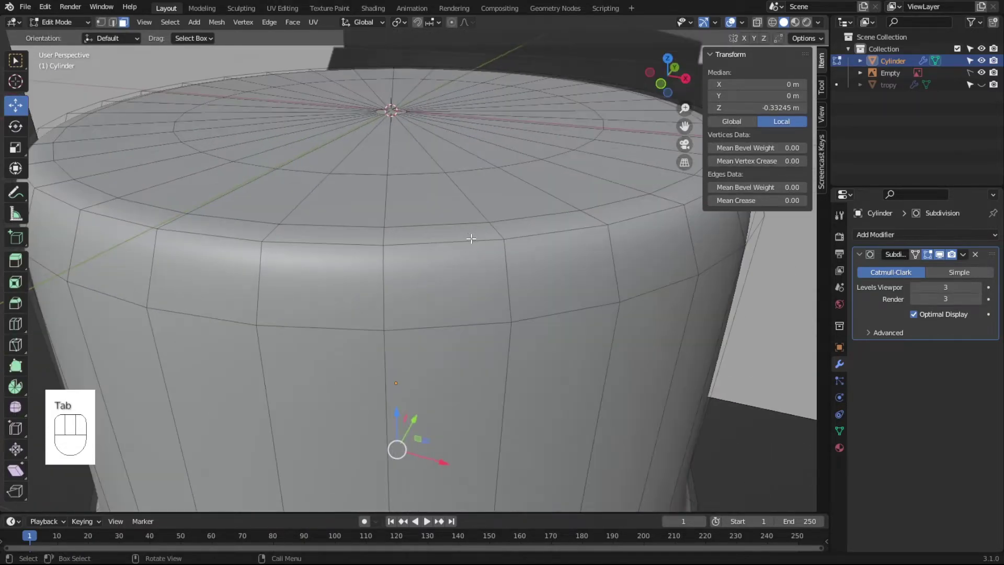
- Bevel an edge loop around the base's bottom rim, slide it into place, and show the tropy body again
key(ctrl+r)
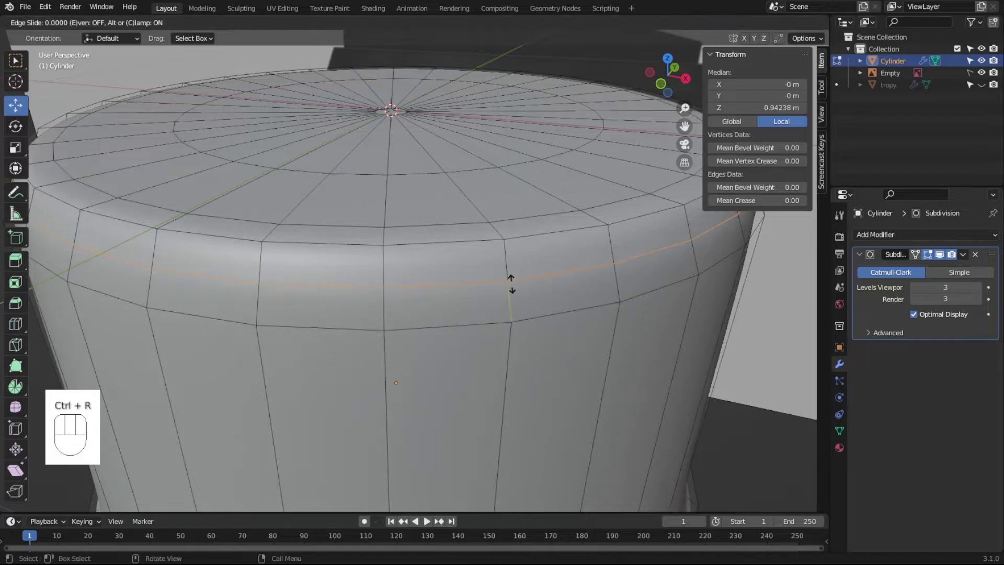
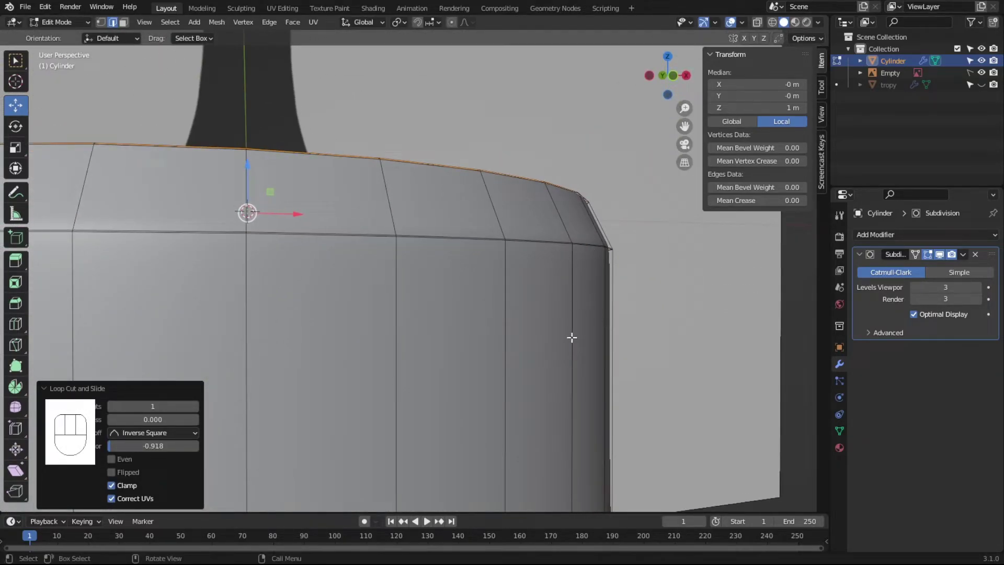
key(ctrl+r)
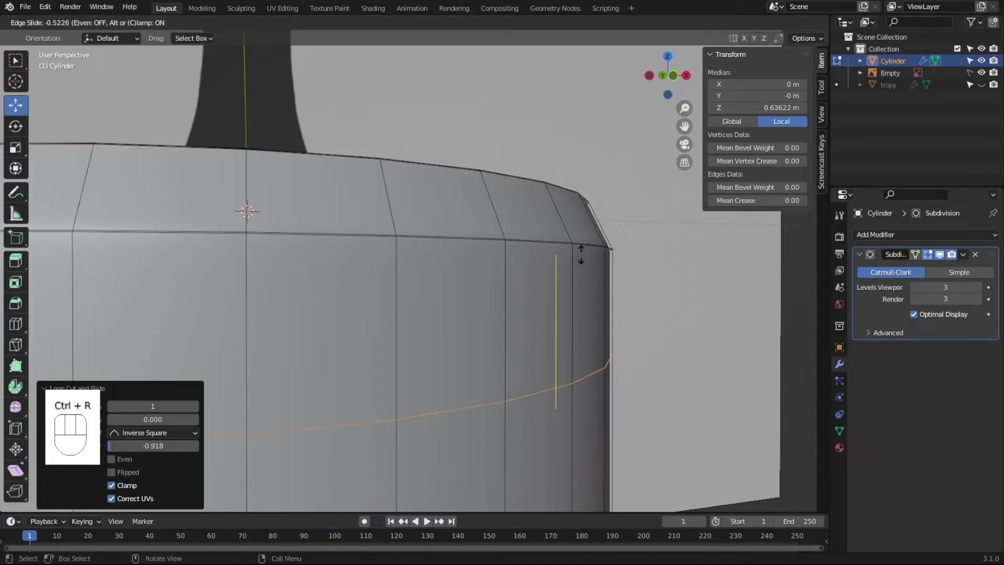
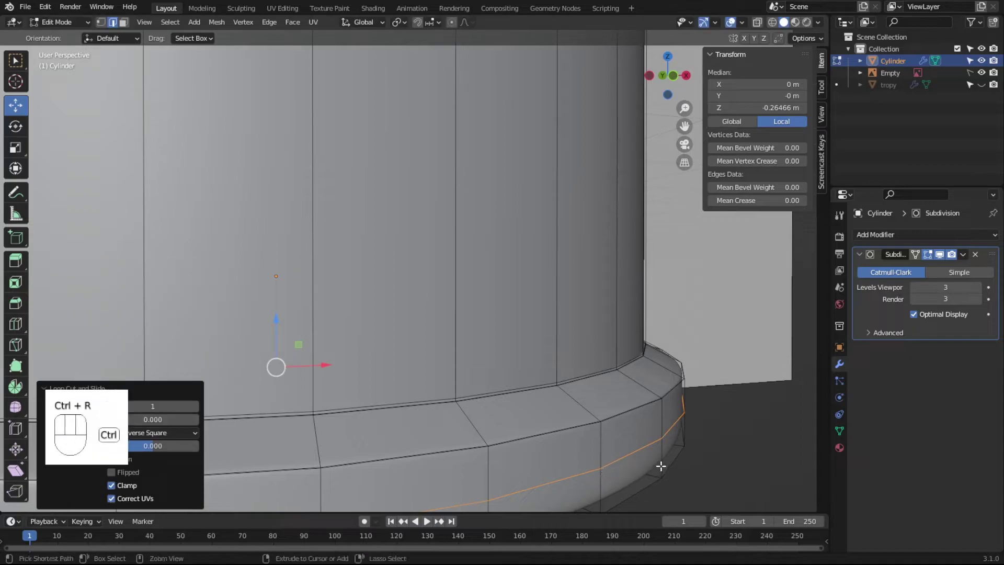
key(ctrl+g)
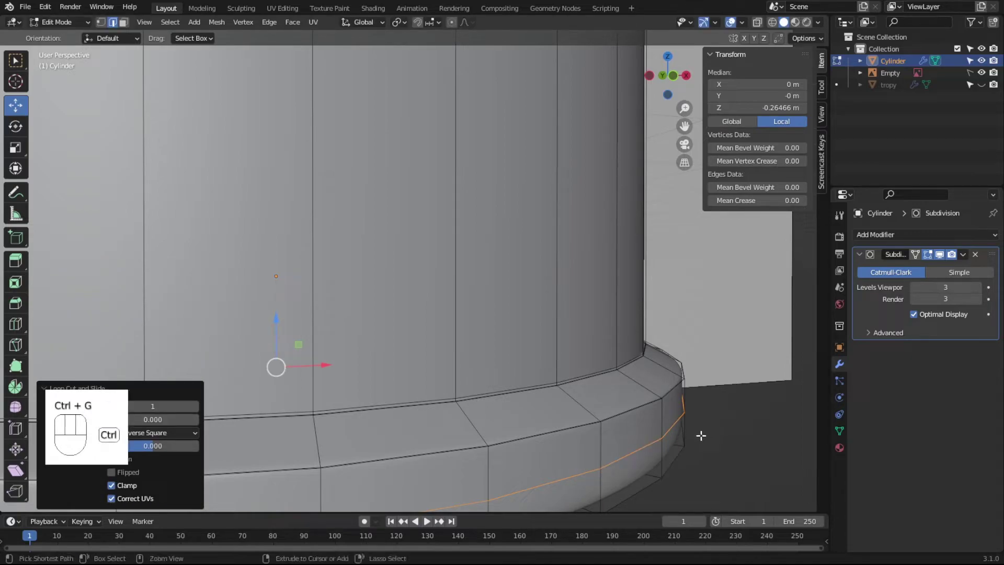
key(ctrl+b)
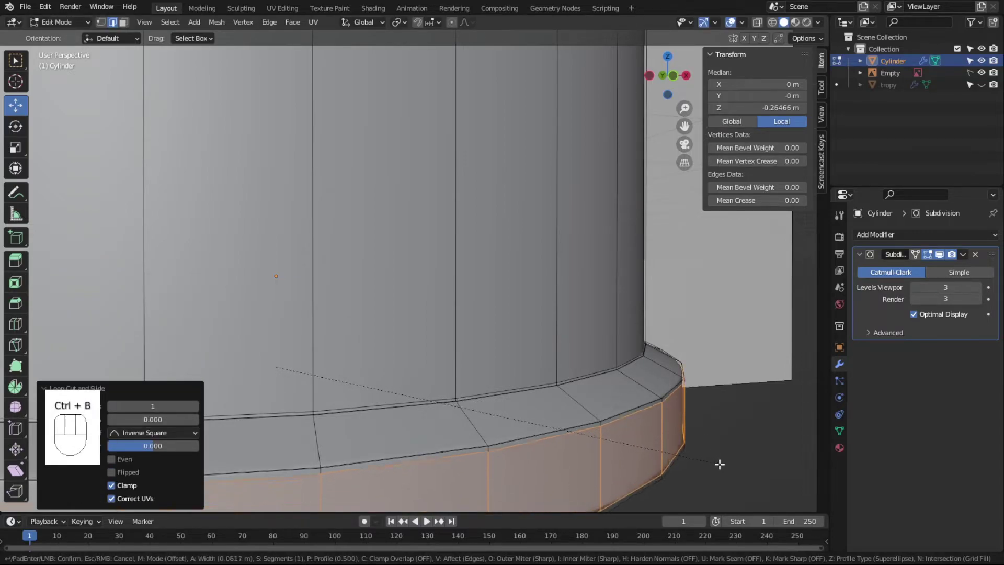
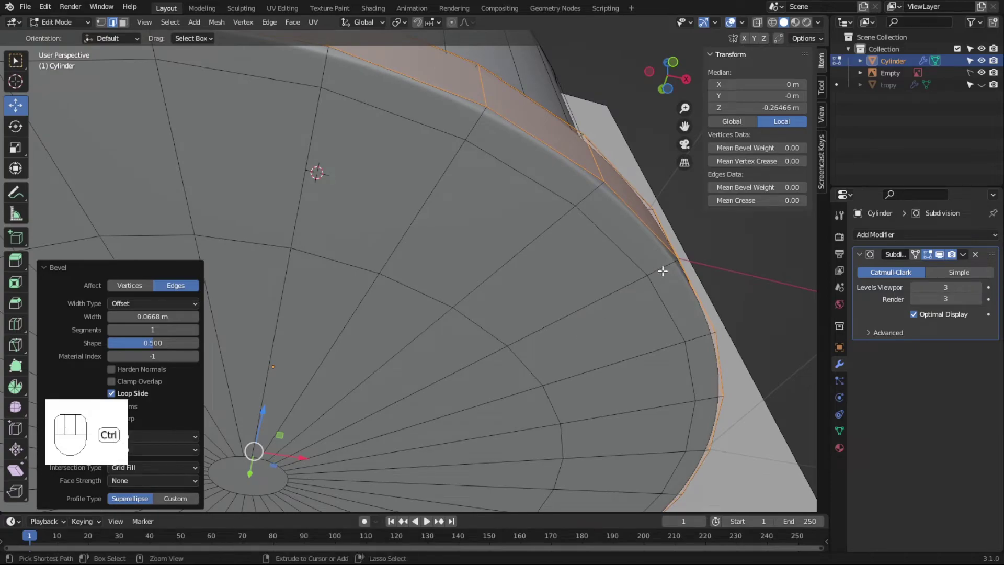
key(ctrl+r)
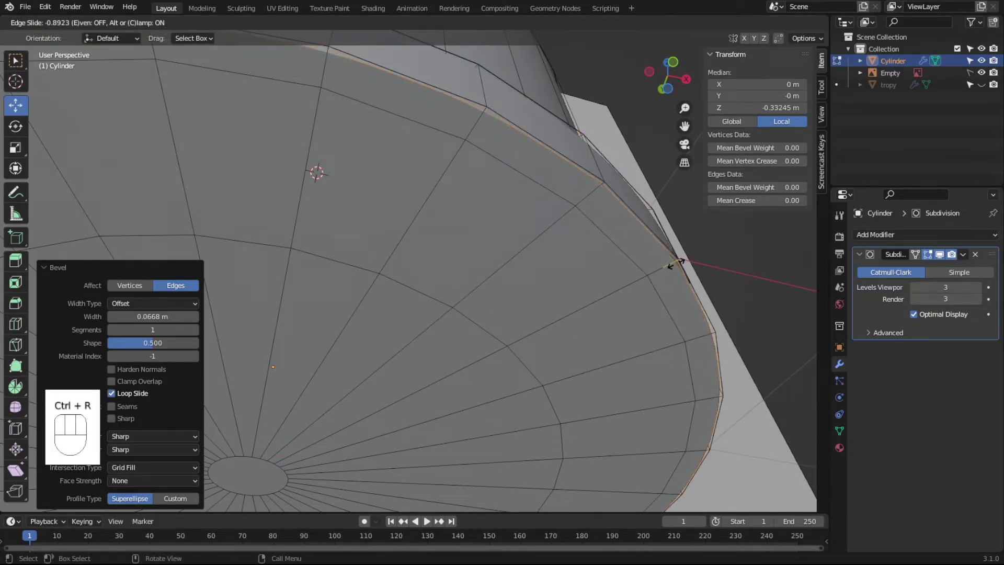
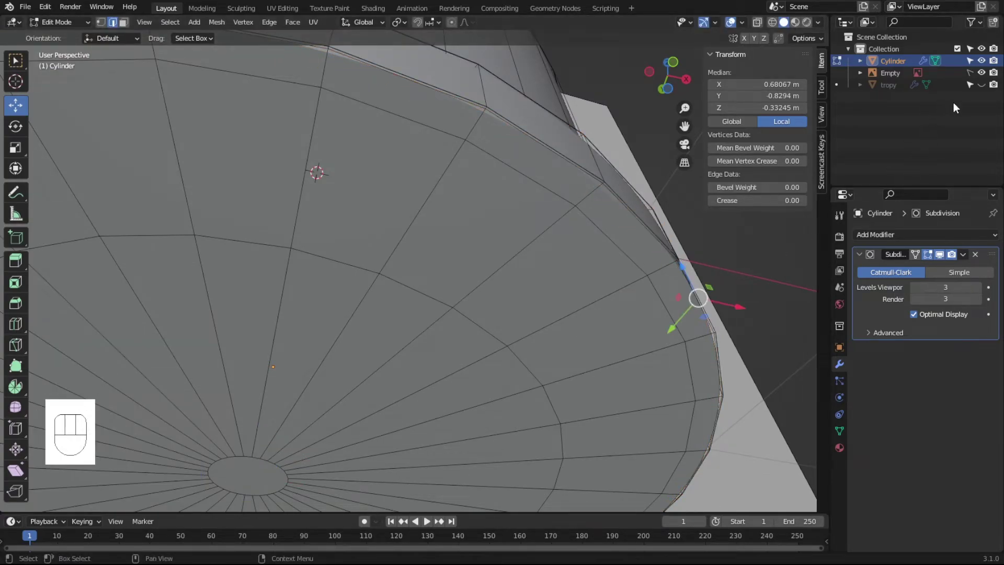
click(982, 89)
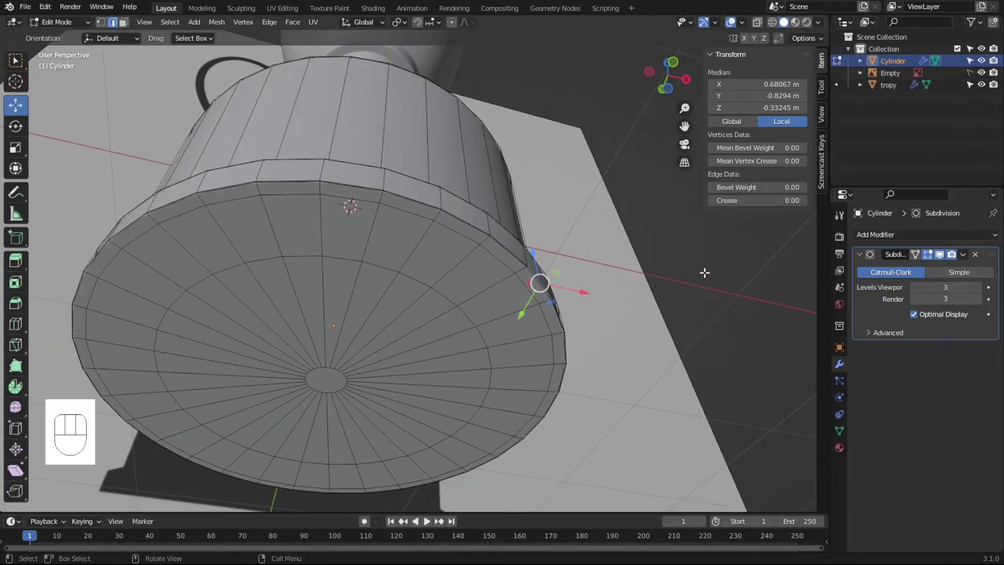
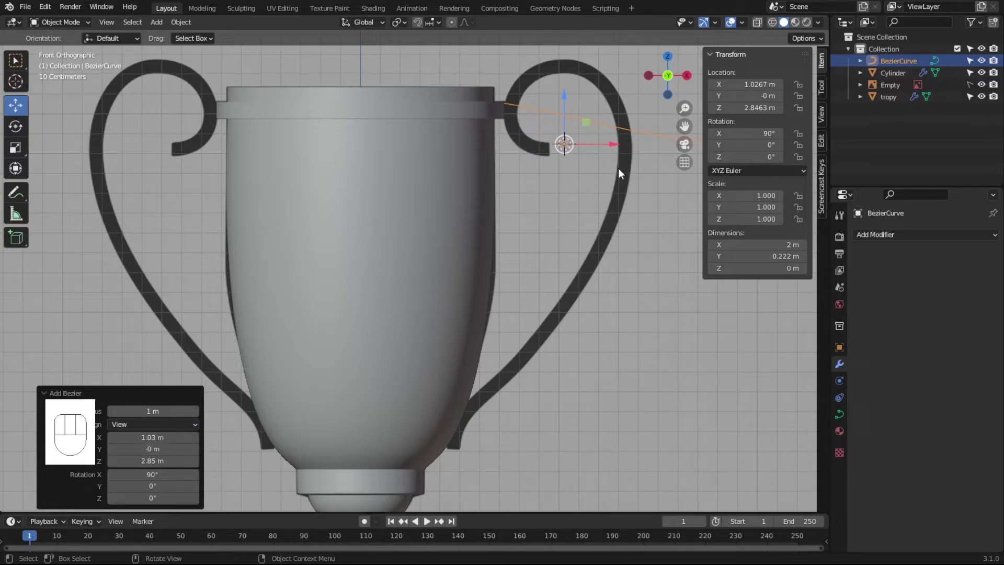
- Add a Bézier curve and move its control points onto the upper curl of the right handle reference
click(686, 127)
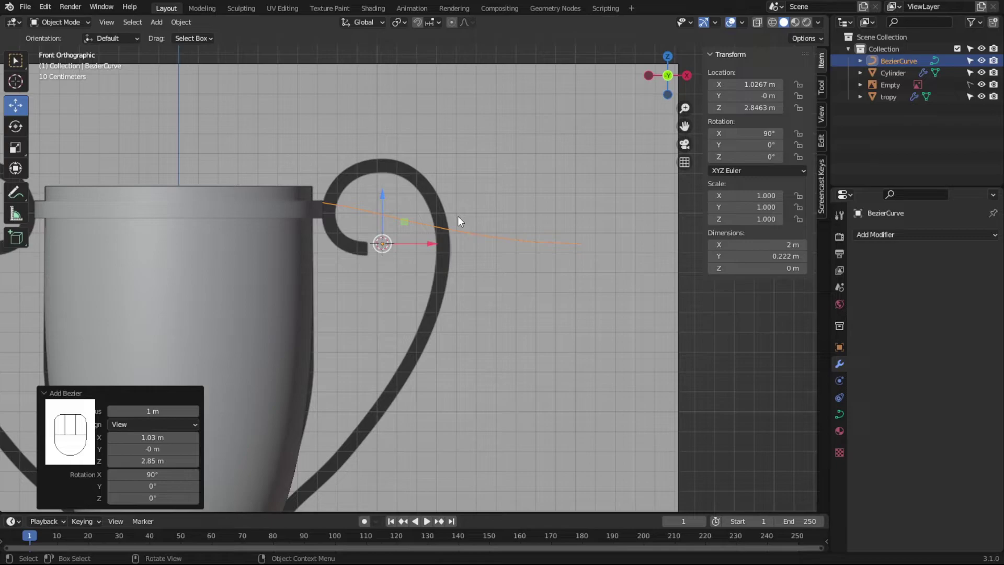
key(Tab)
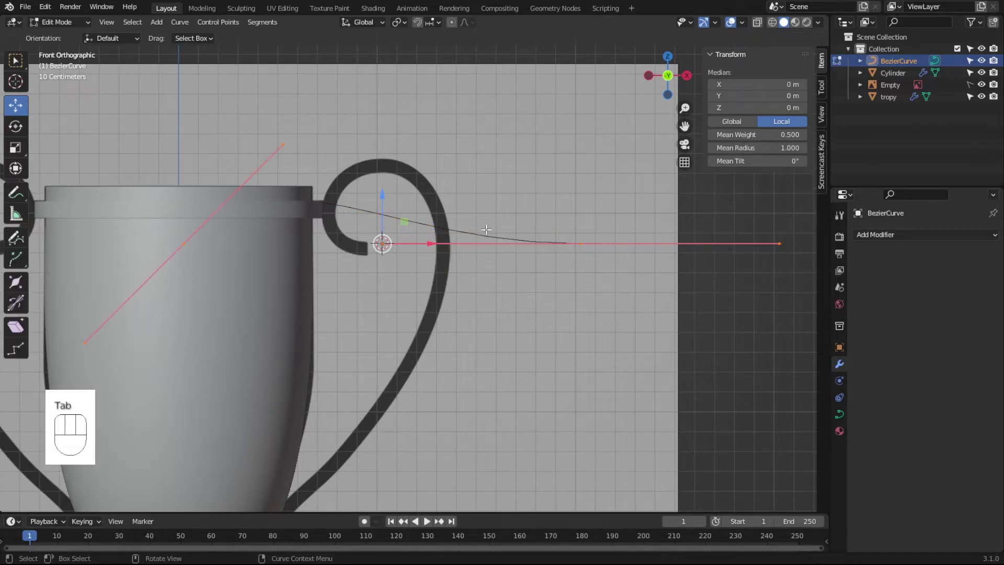
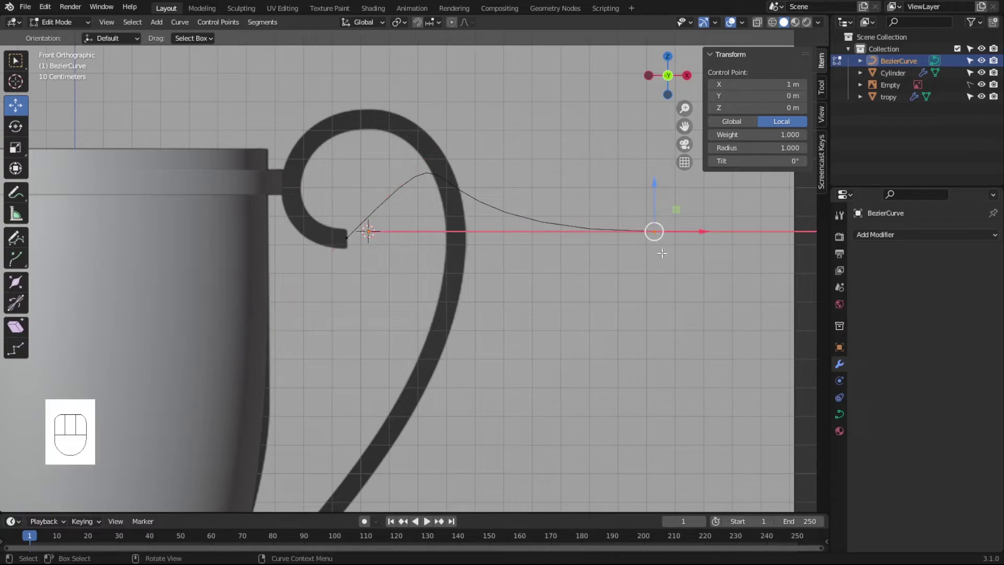
key(g)
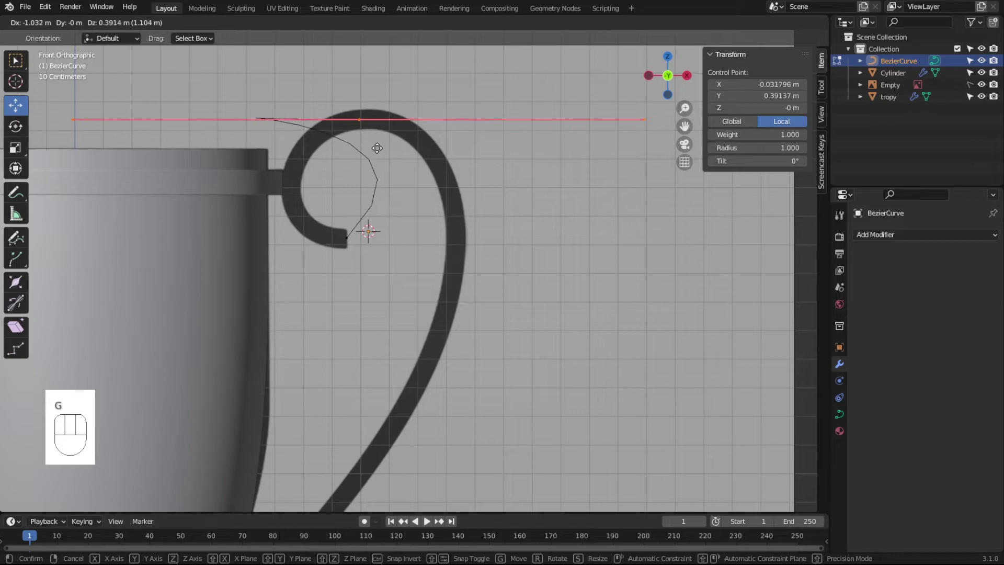
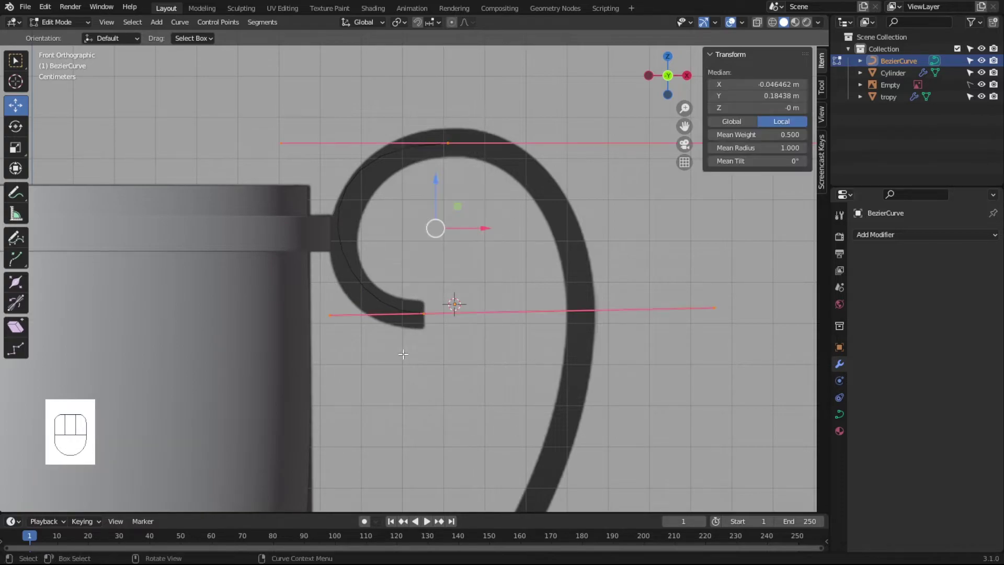
- Subdivide the curve and move its new points down the reference handle arm to the cup, then return to Object Mode
right_click(431, 166)
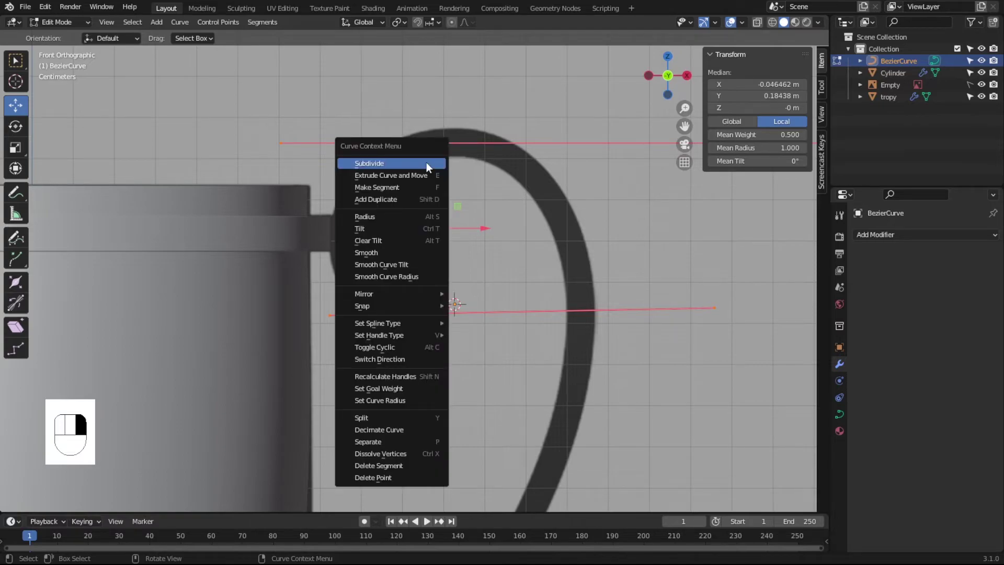
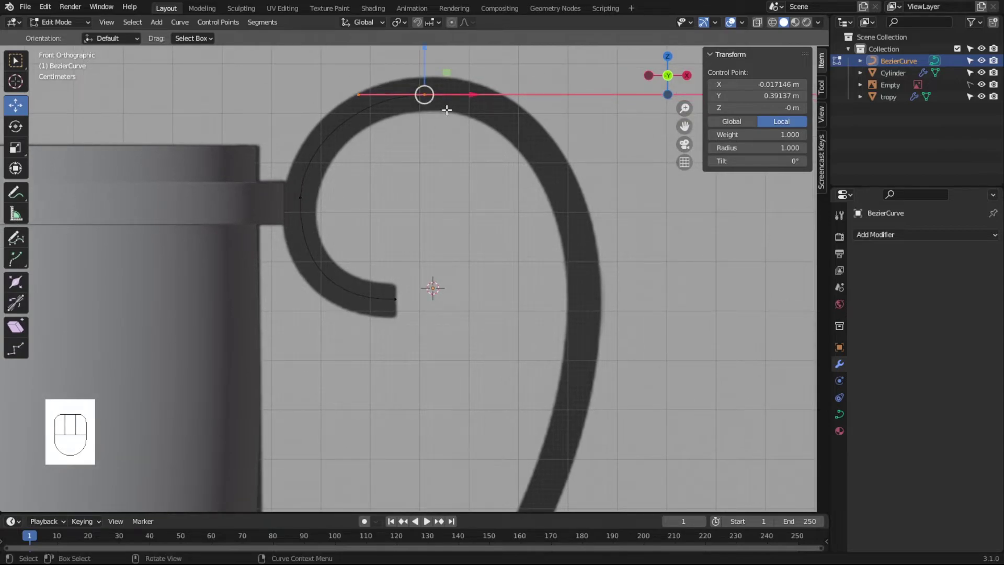
key(e)
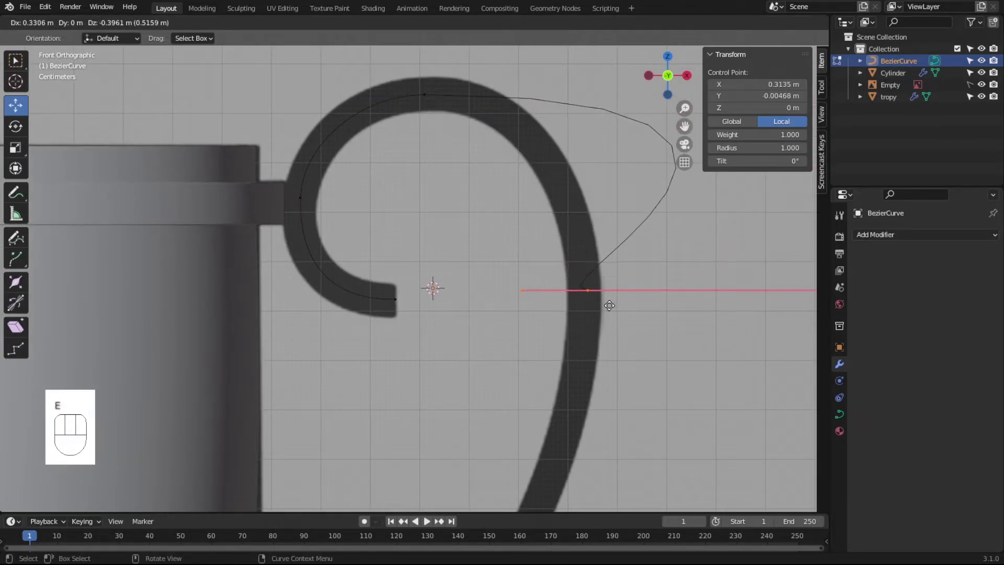
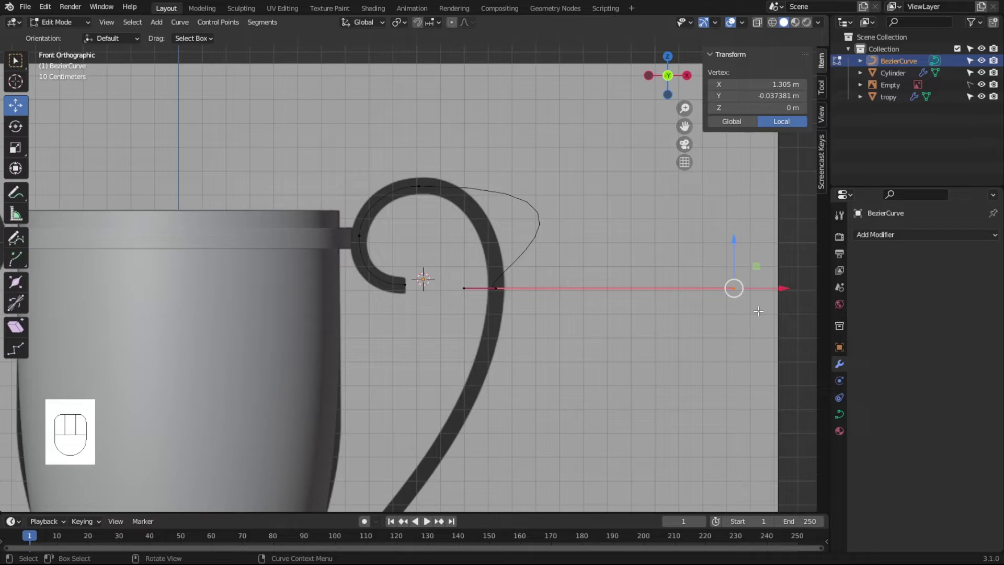
key(g)
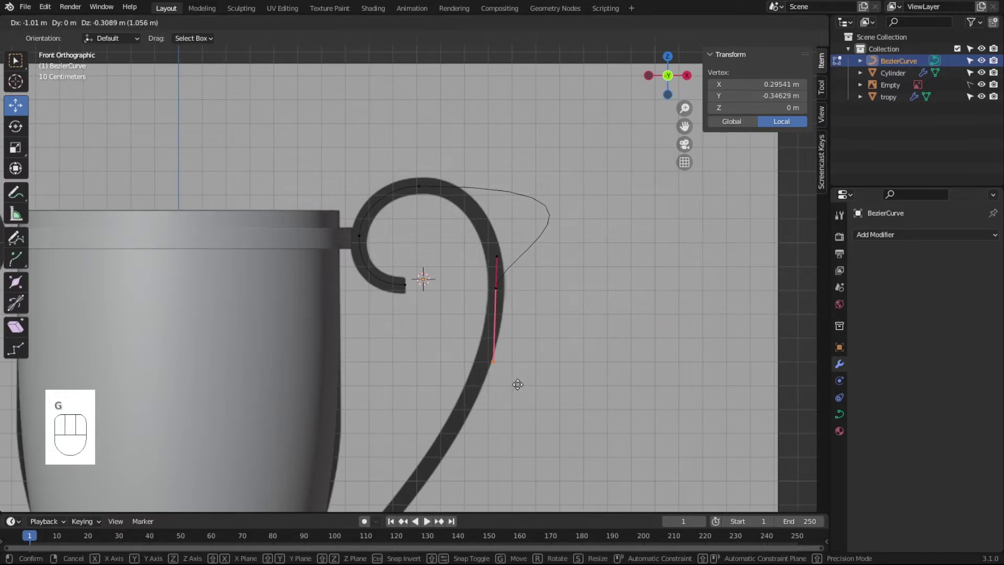
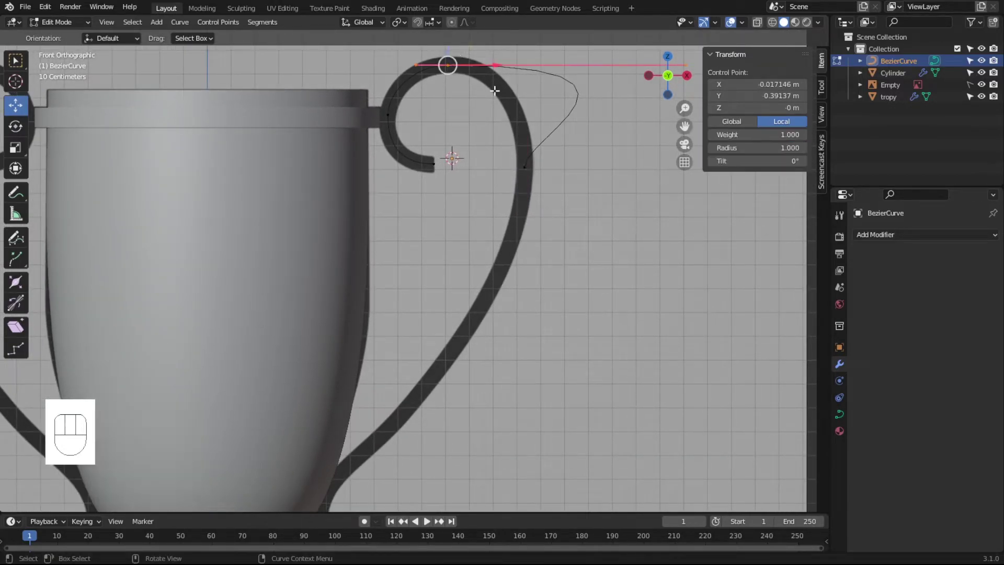
click(685, 127)
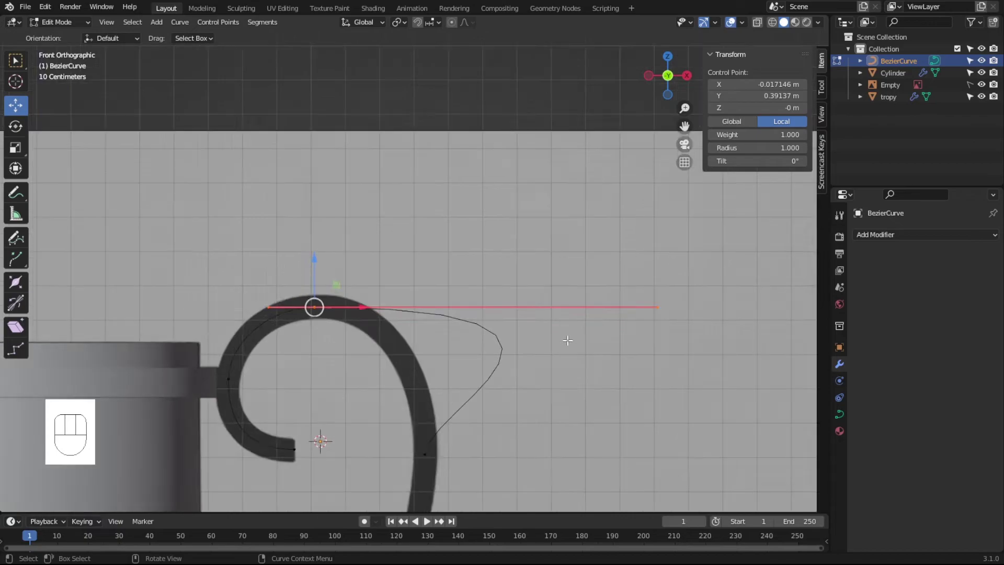
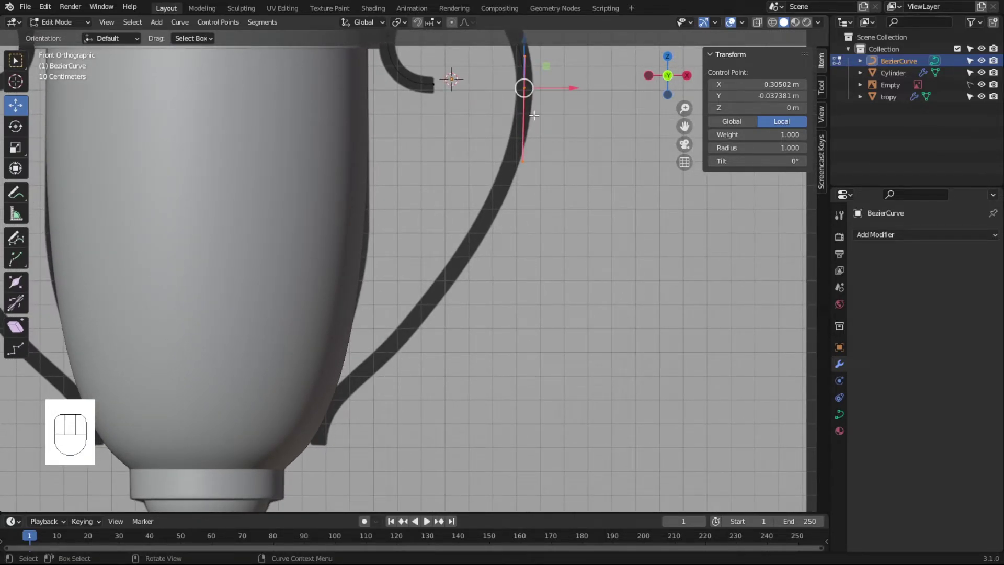
key(e)
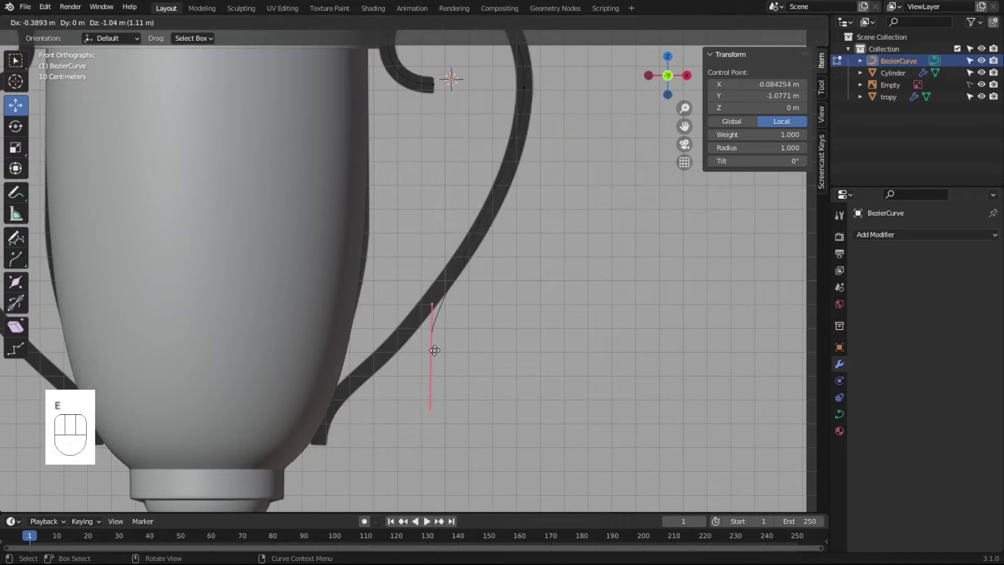
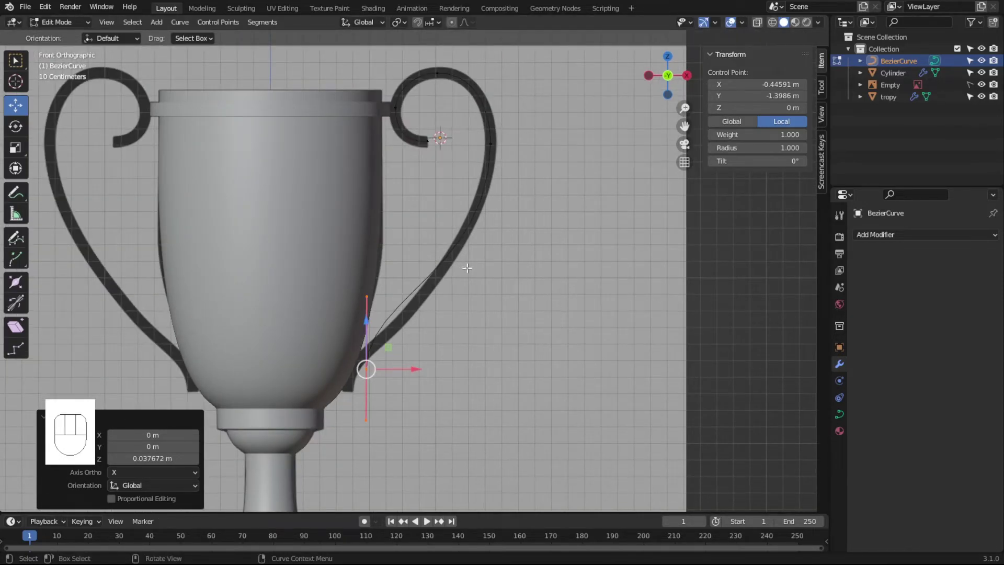
key(Tab)
- Give the handle curve round bevel geometry with depth 0.04 m at resolution 4, viewed in wireframe
drag(484, 293, 435, 305)
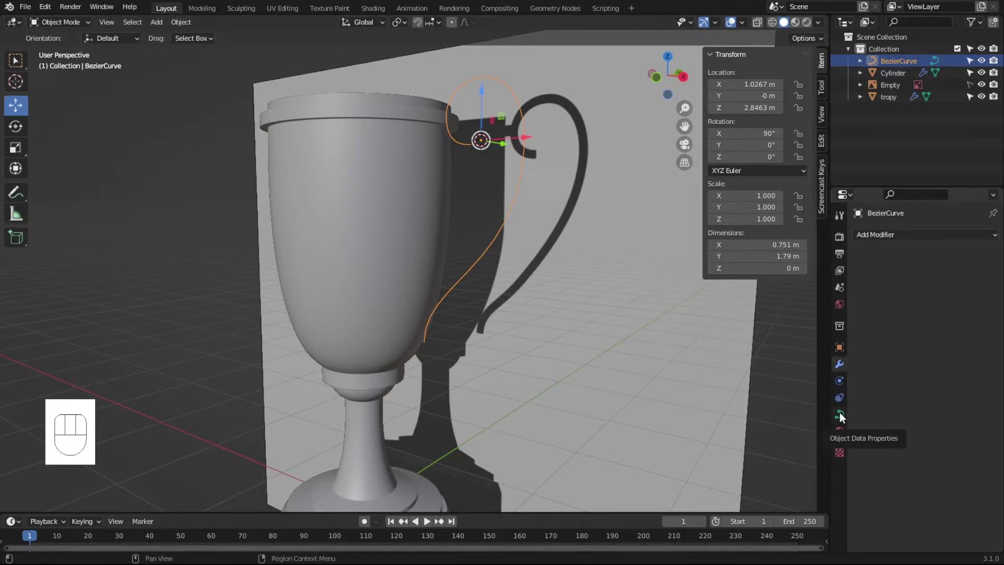
click(843, 416)
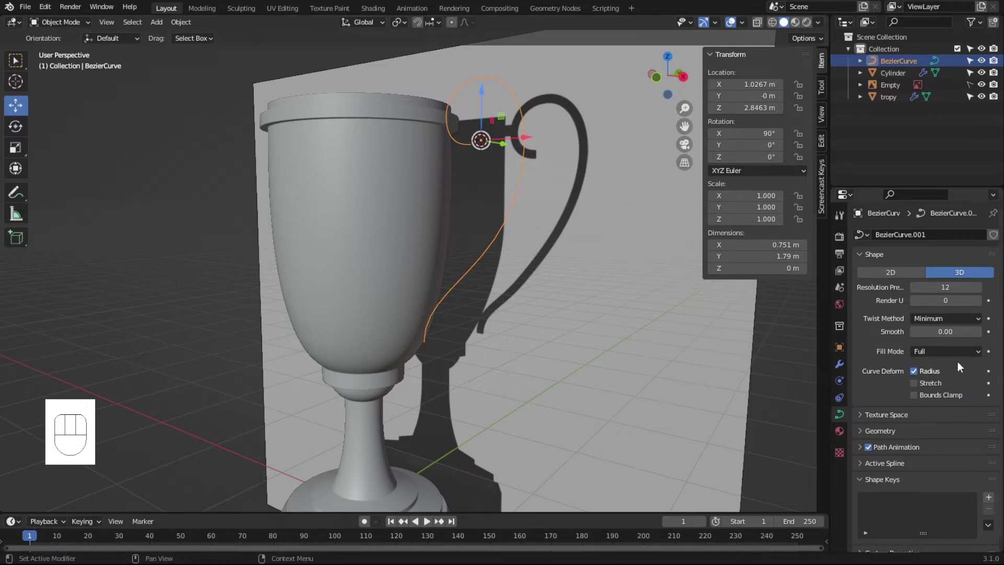
click(883, 441)
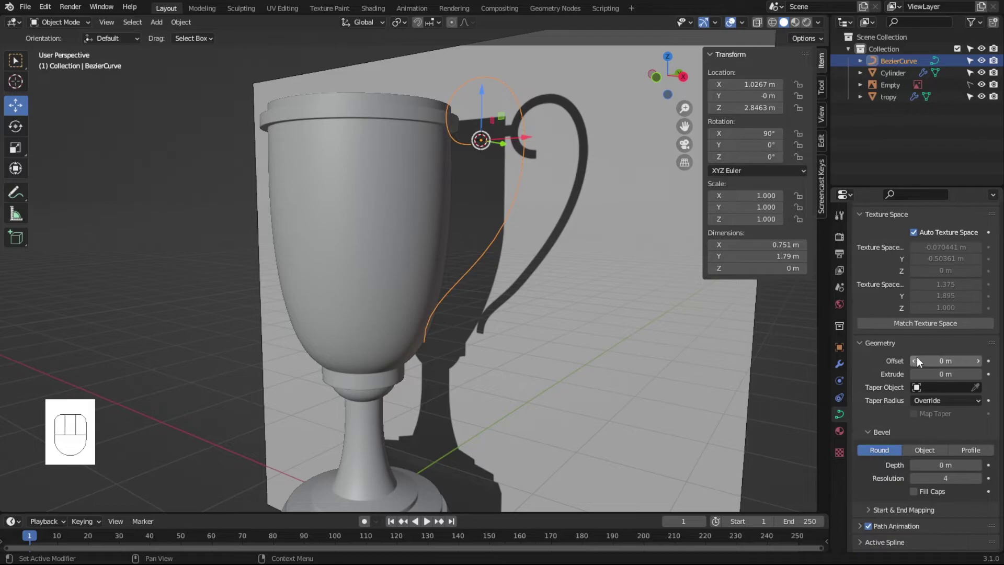
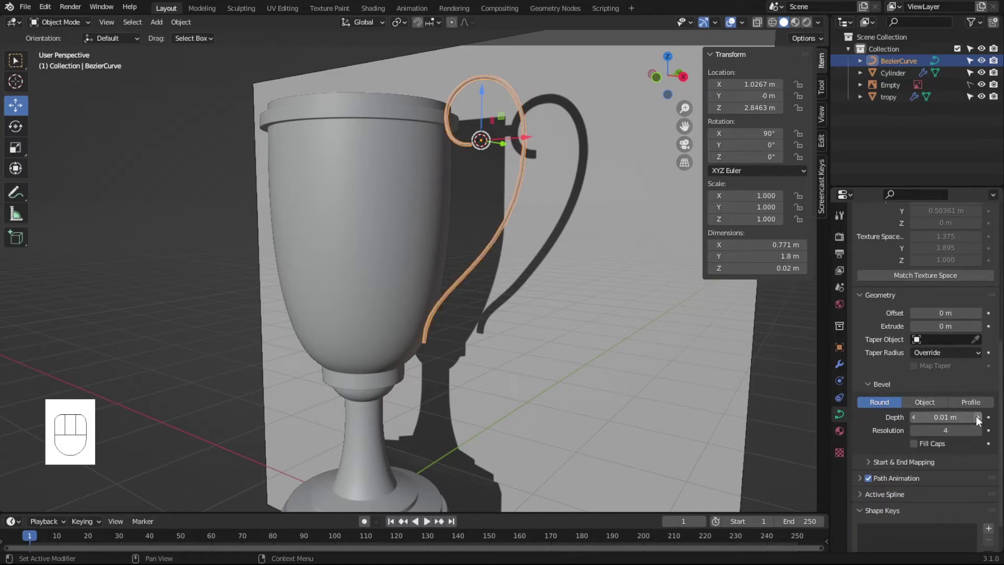
click(981, 418)
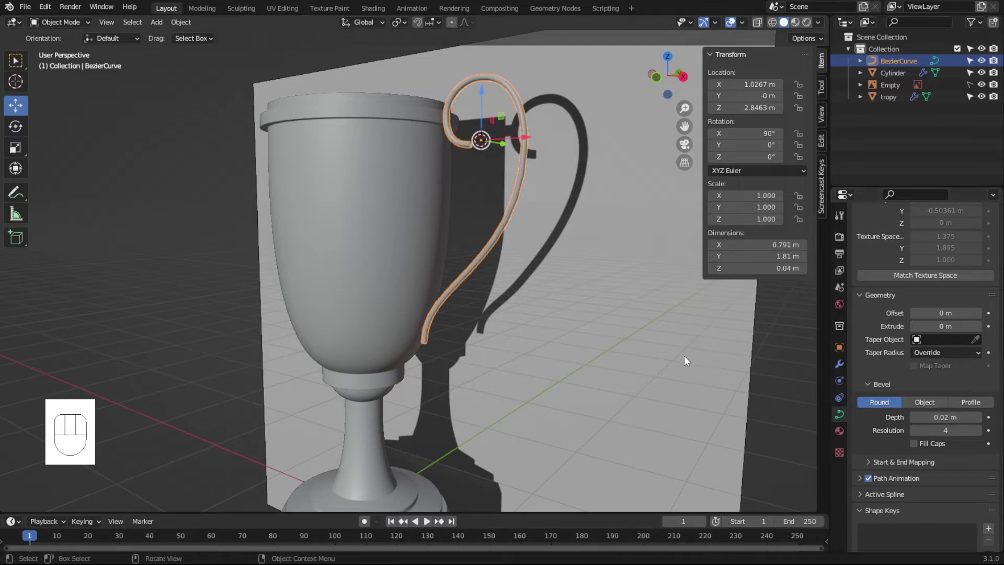
key(KP_1)
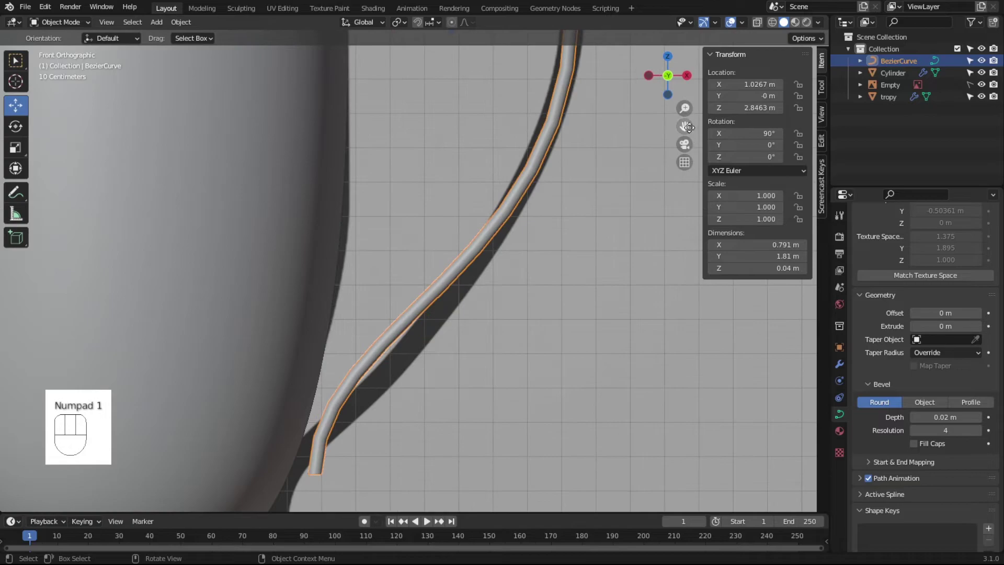
click(686, 126)
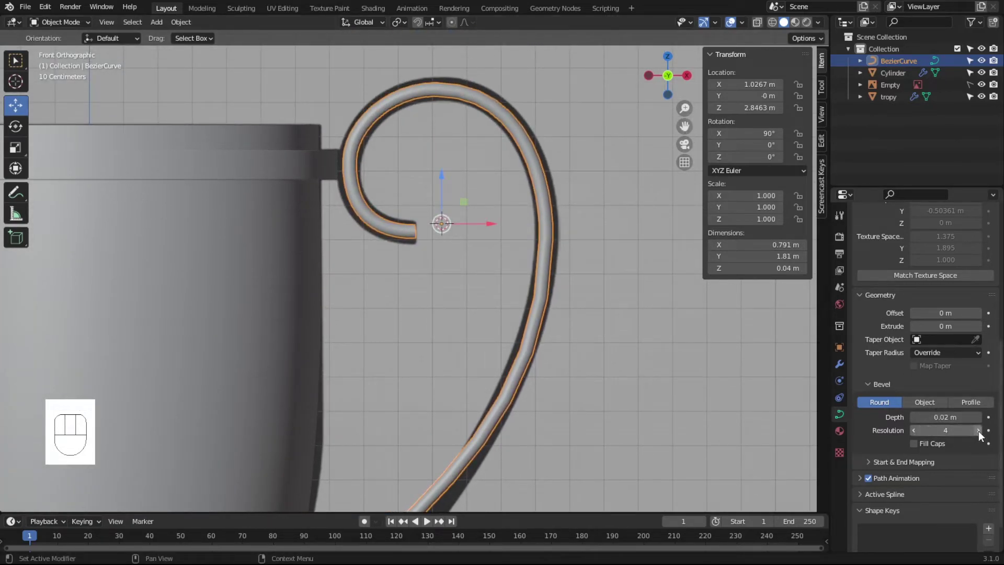
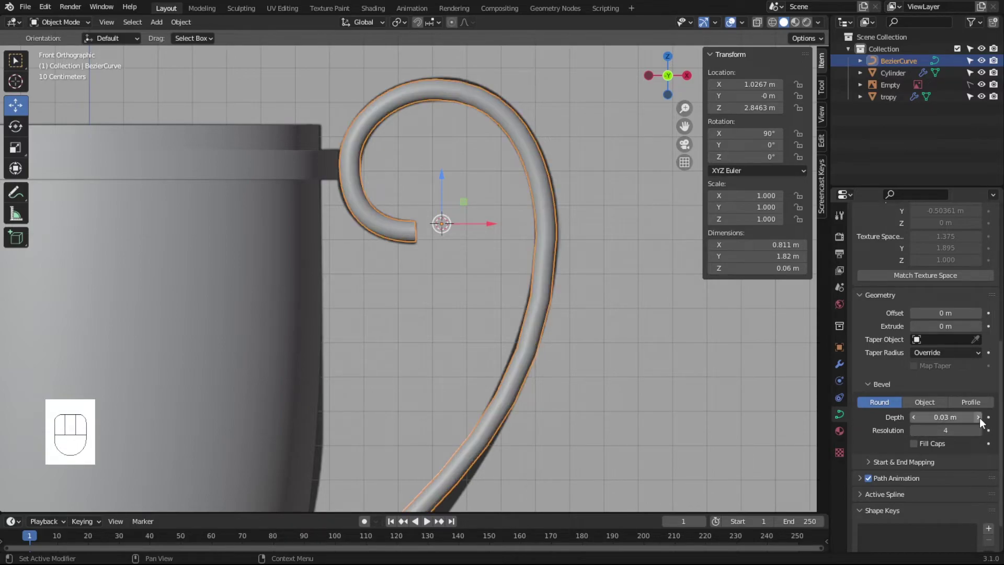
click(982, 421)
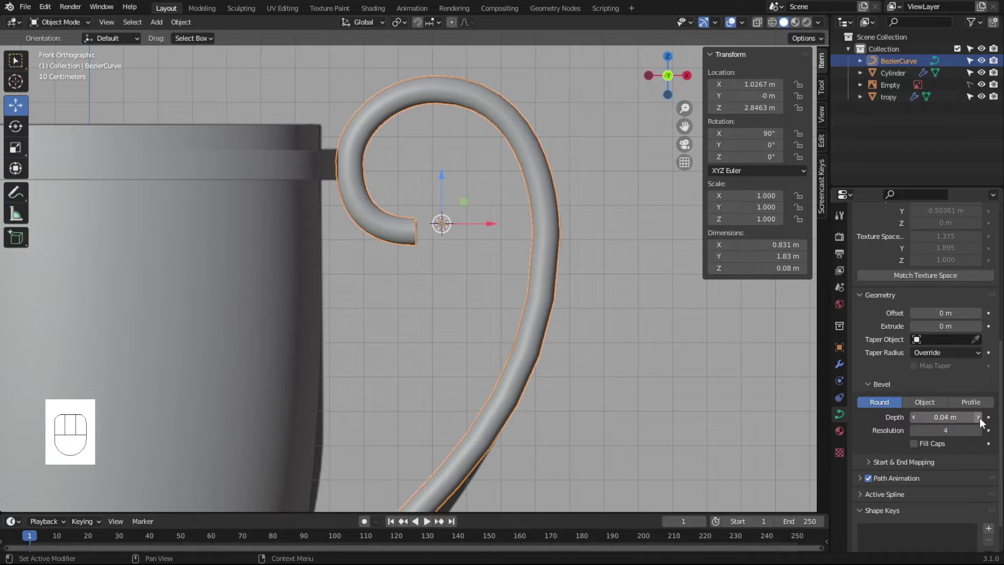
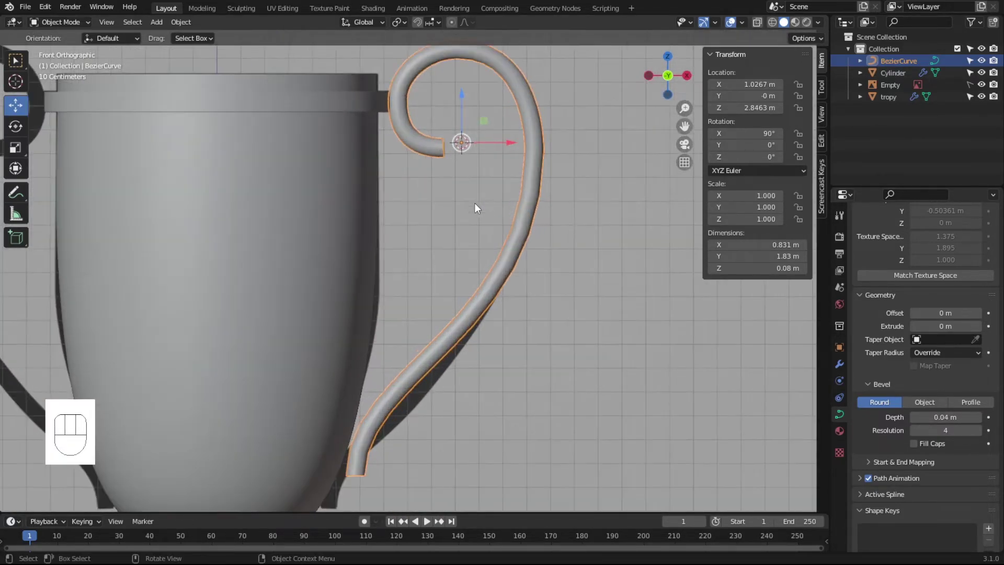
click(778, 28)
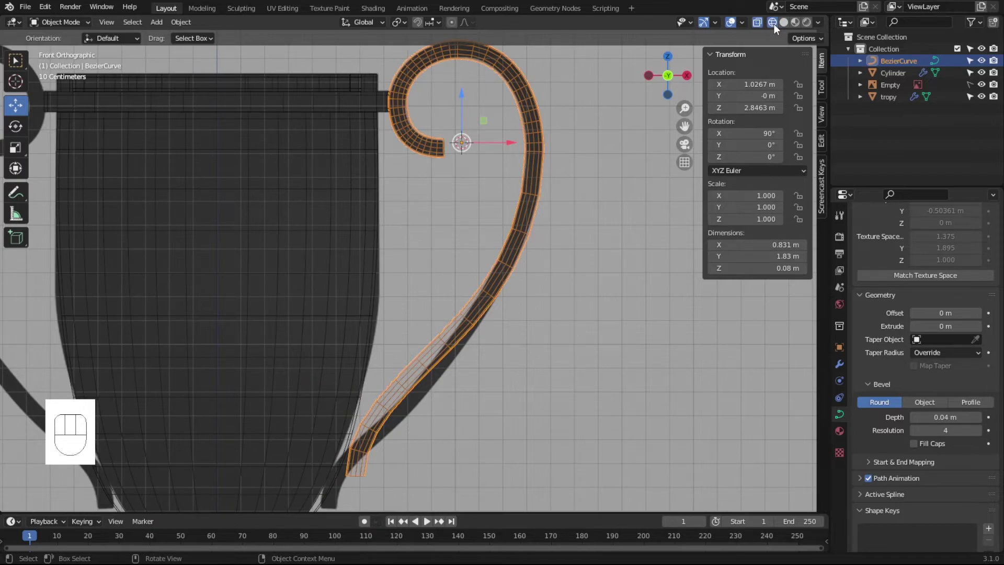
- Inspect the handle tube from several angles and enable Fill Caps to close its open ends
click(778, 27)
click(787, 27)
drag(563, 249, 536, 251)
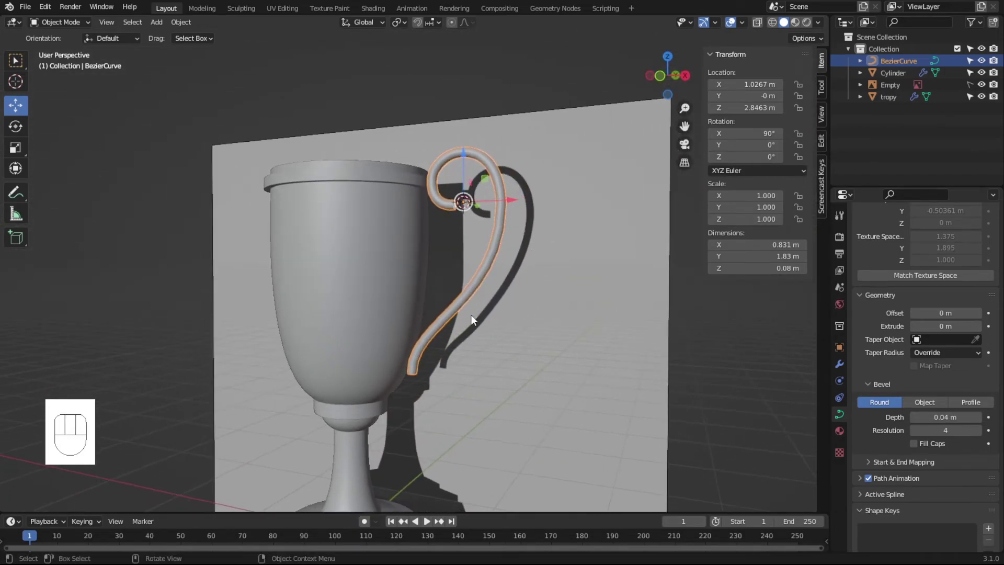
drag(473, 297, 440, 305)
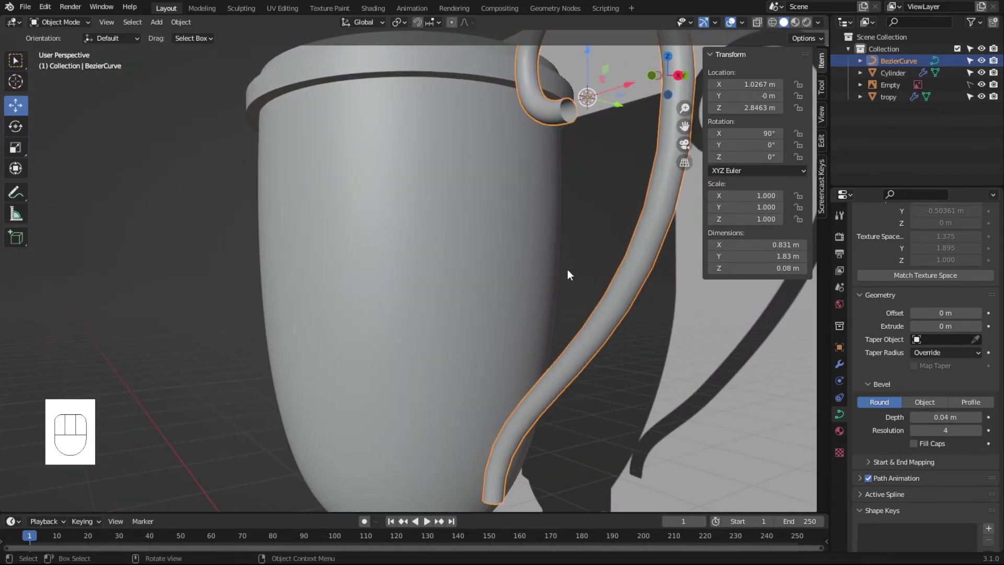
drag(614, 284, 598, 288)
click(686, 126)
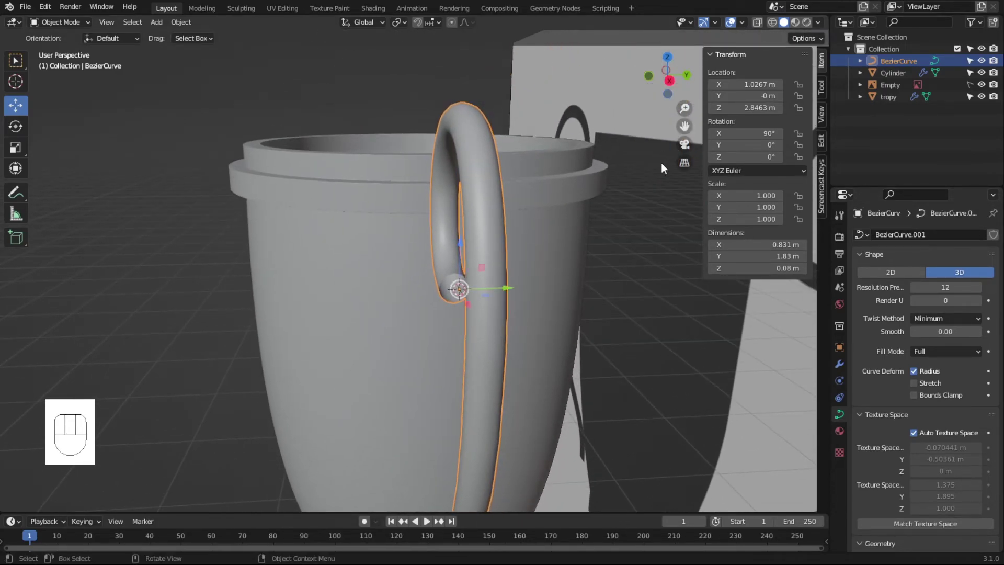
drag(665, 167, 703, 159)
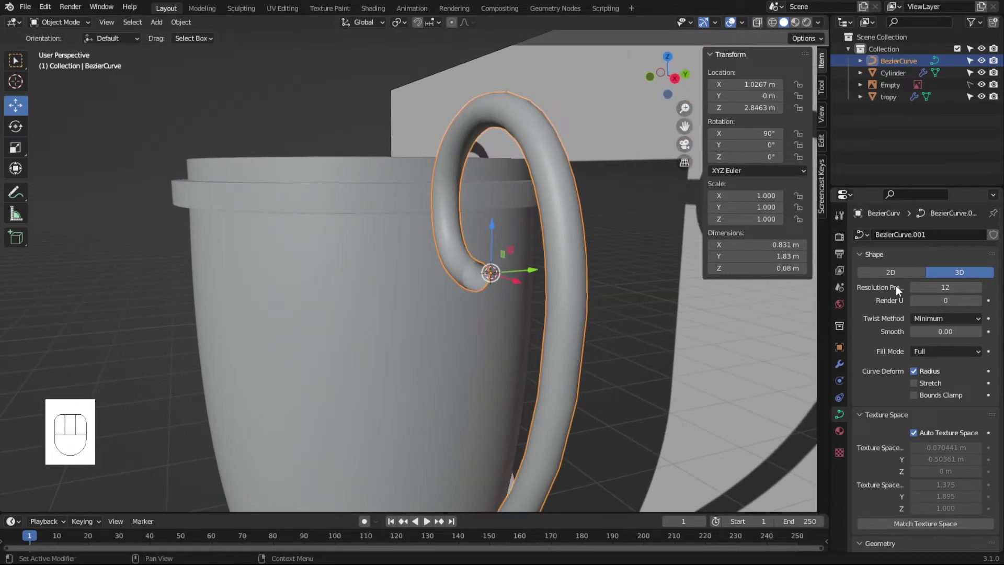
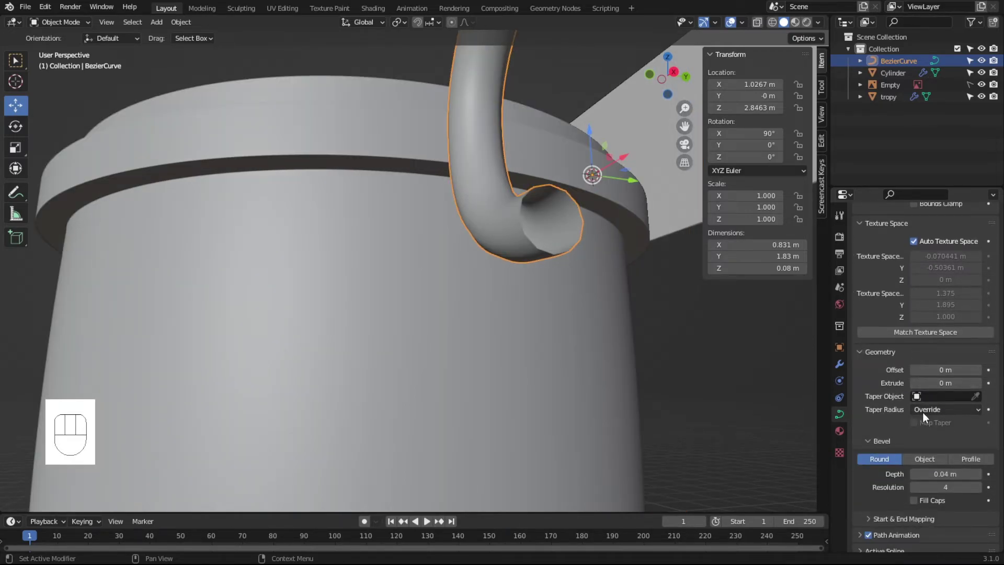
click(918, 479)
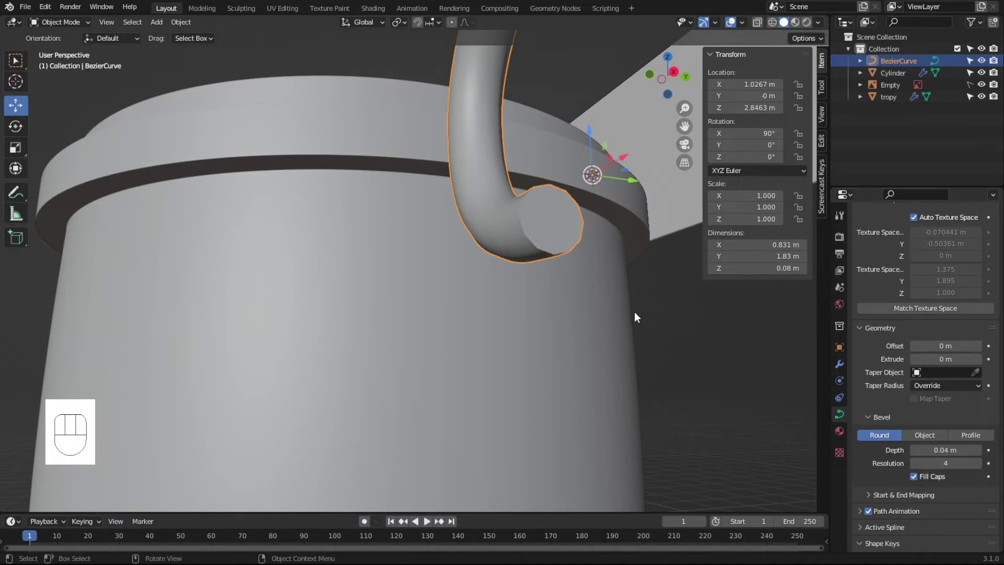
- Convert the handle curve into a mesh object and show its modifier settings
drag(631, 317, 717, 347)
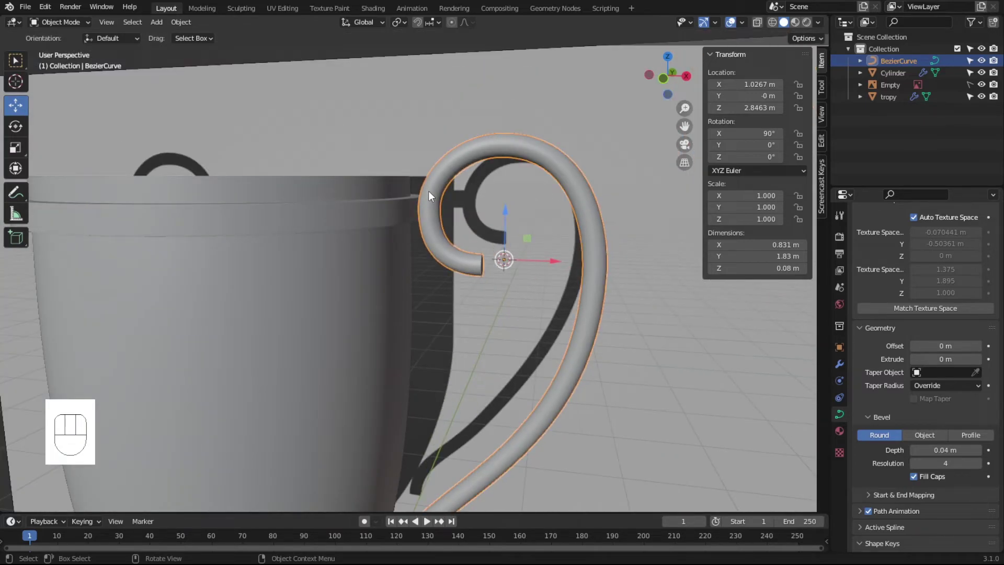
drag(431, 194, 477, 234)
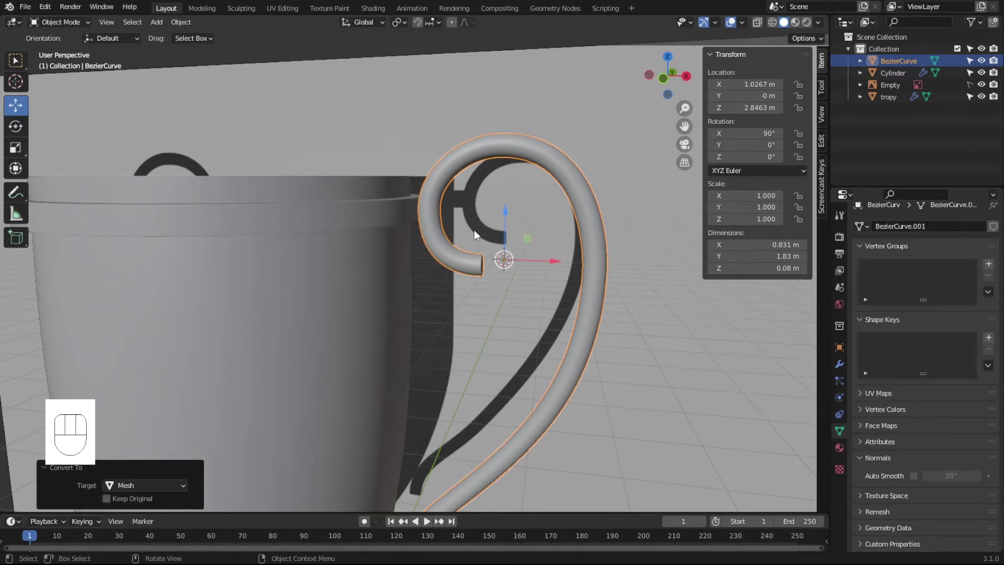
drag(600, 286, 595, 297)
drag(590, 190, 572, 161)
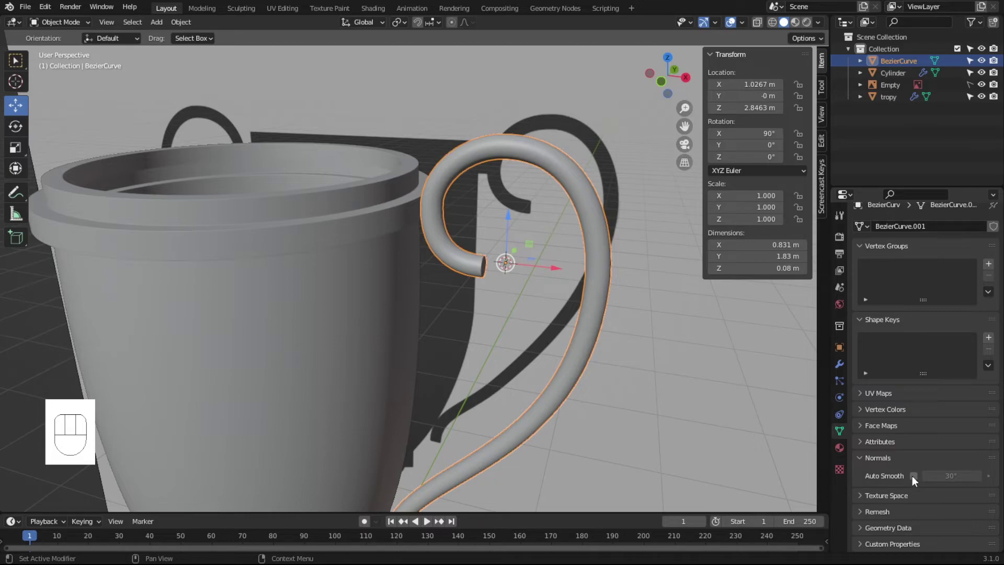
click(914, 480)
- Add a Subdivision Surface modifier at level 3 to the handle and tilt it slightly on Y
click(837, 364)
drag(879, 240, 768, 457)
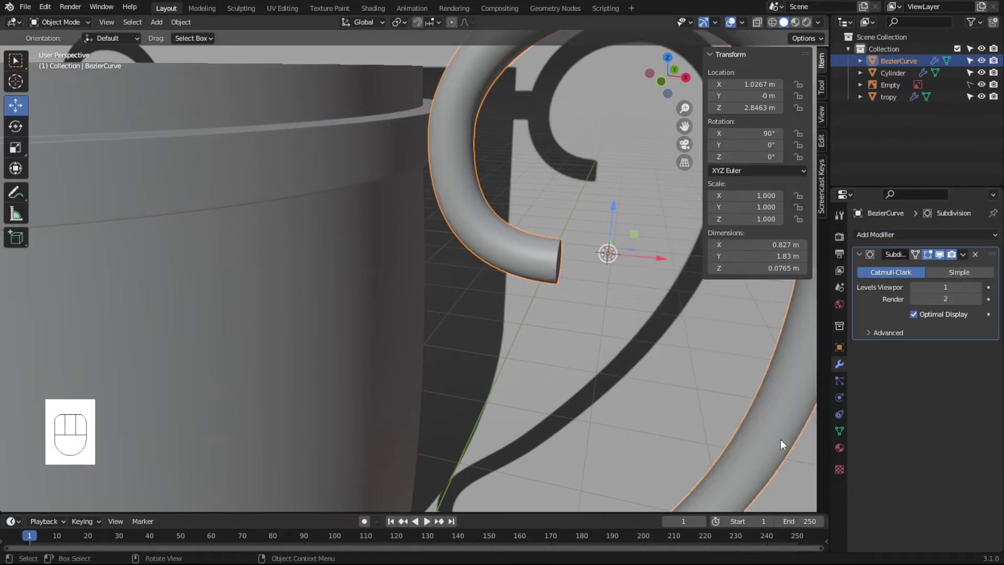
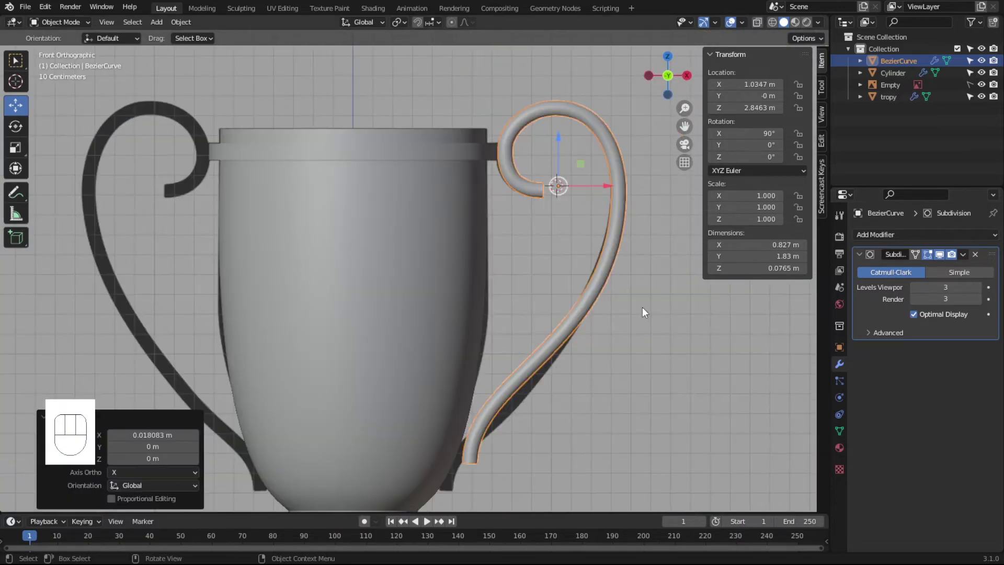
key(r)
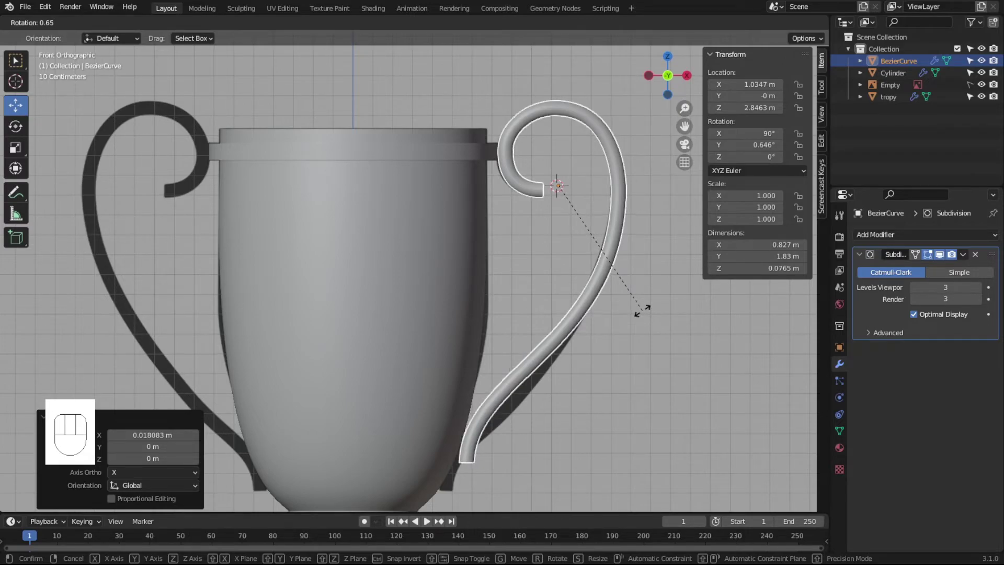
click(646, 313)
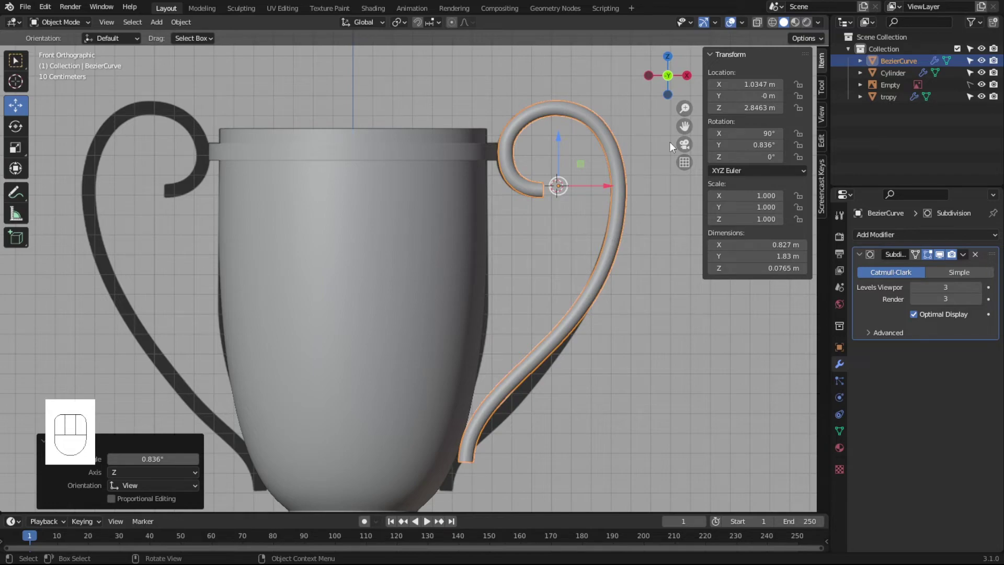
click(685, 127)
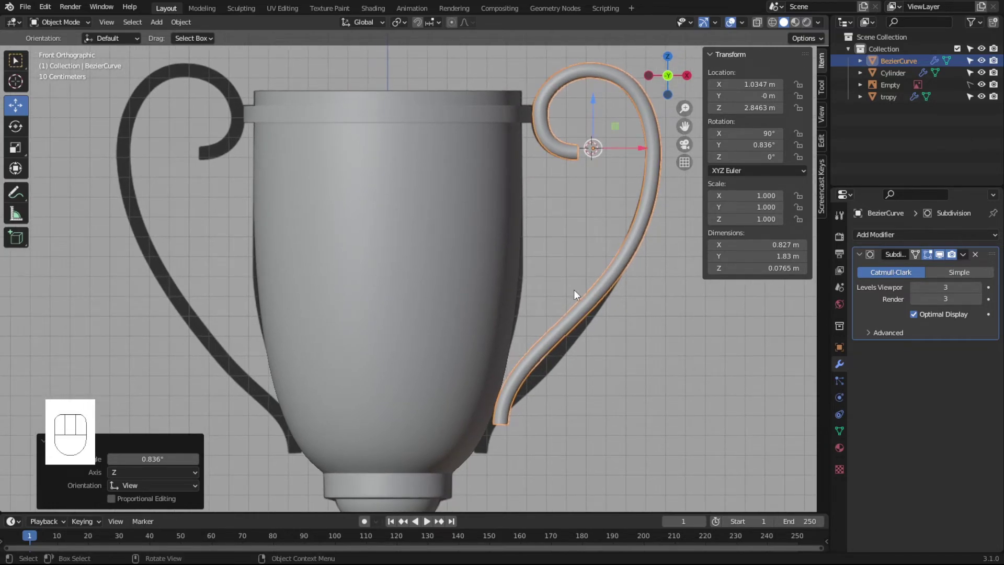
- Duplicate the handle, mirror it on X, and line it up against the cup's left rim
key(shift+d)
right_click(386, 301)
drag(648, 153, 297, 142)
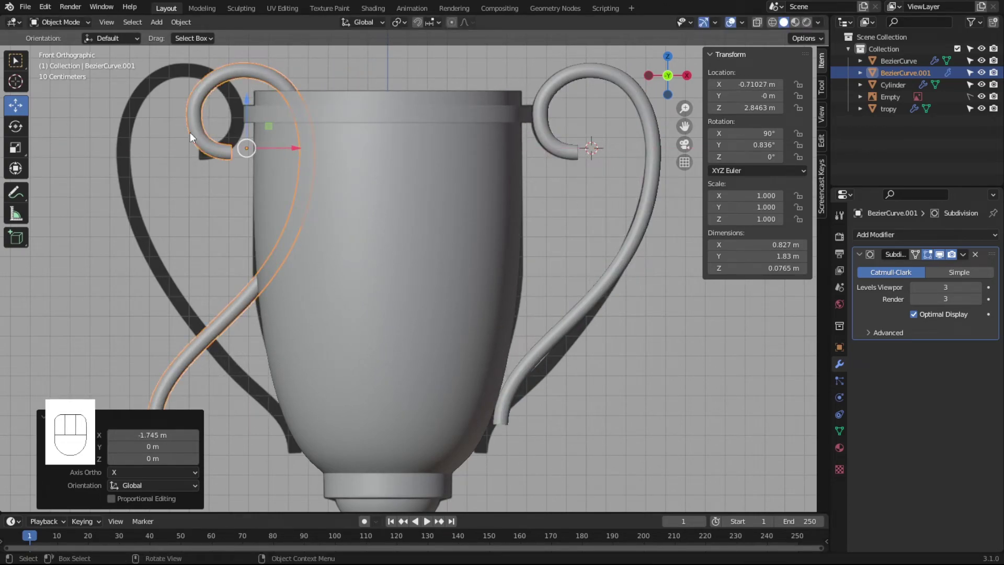
drag(193, 137, 247, 288)
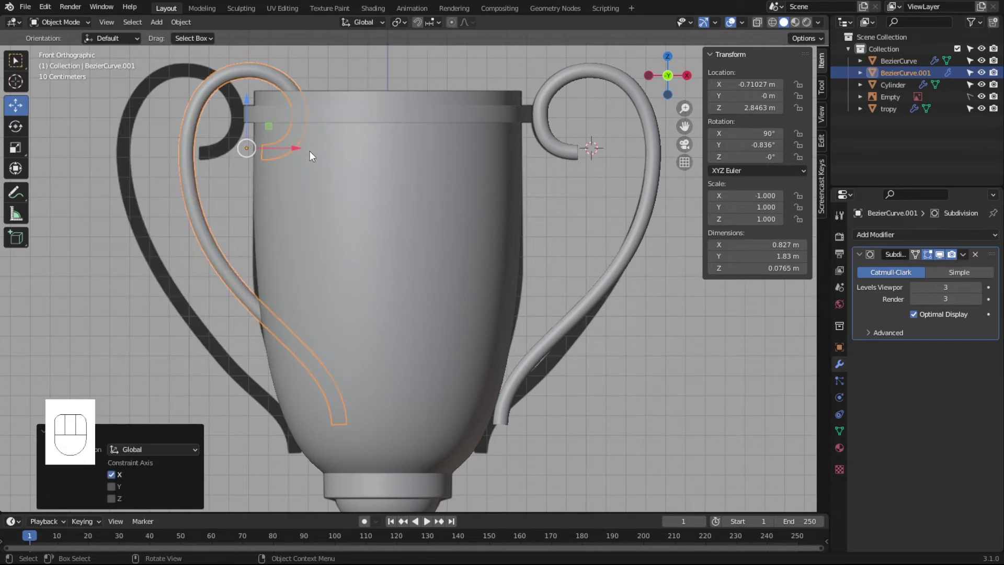
drag(298, 153, 231, 152)
drag(411, 357, 402, 366)
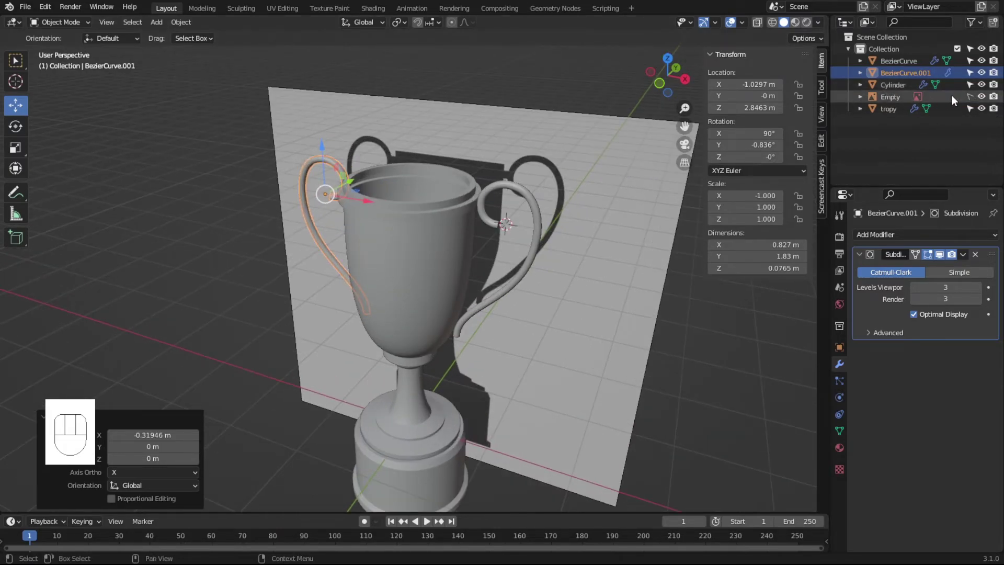
- Hide the Empty reference image, switch to Material Preview, and show the tropy cup's material settings
click(982, 98)
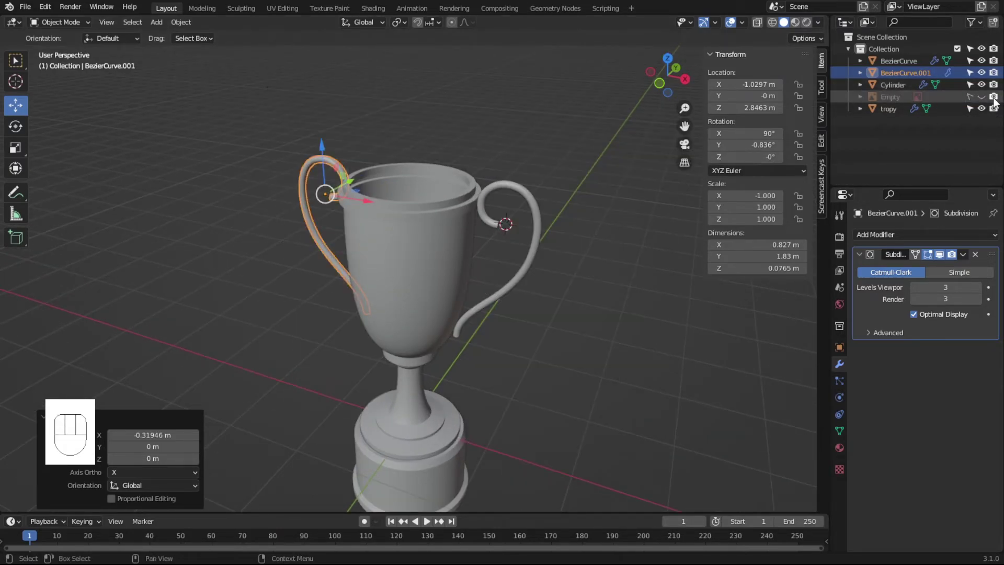
click(998, 100)
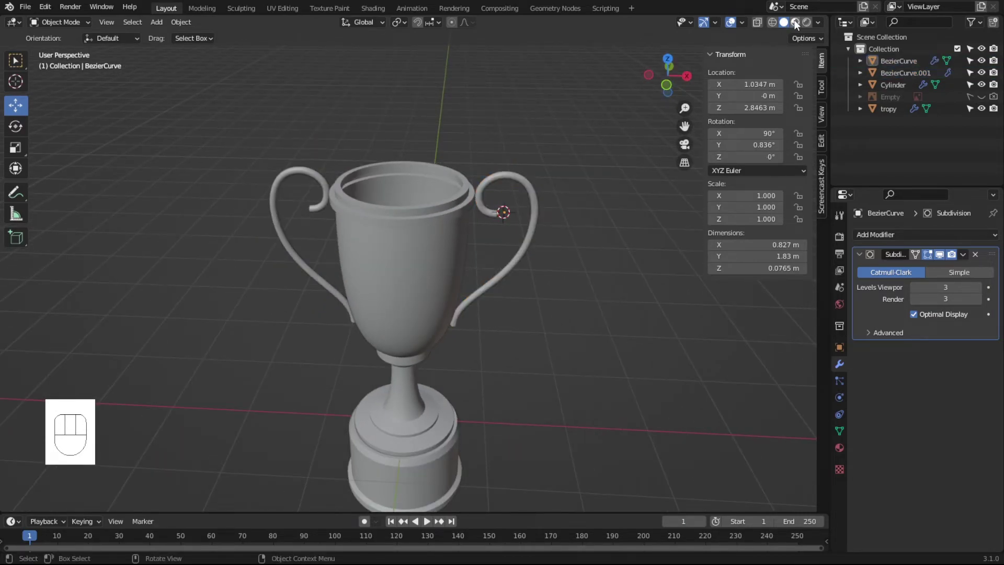
click(796, 23)
click(600, 221)
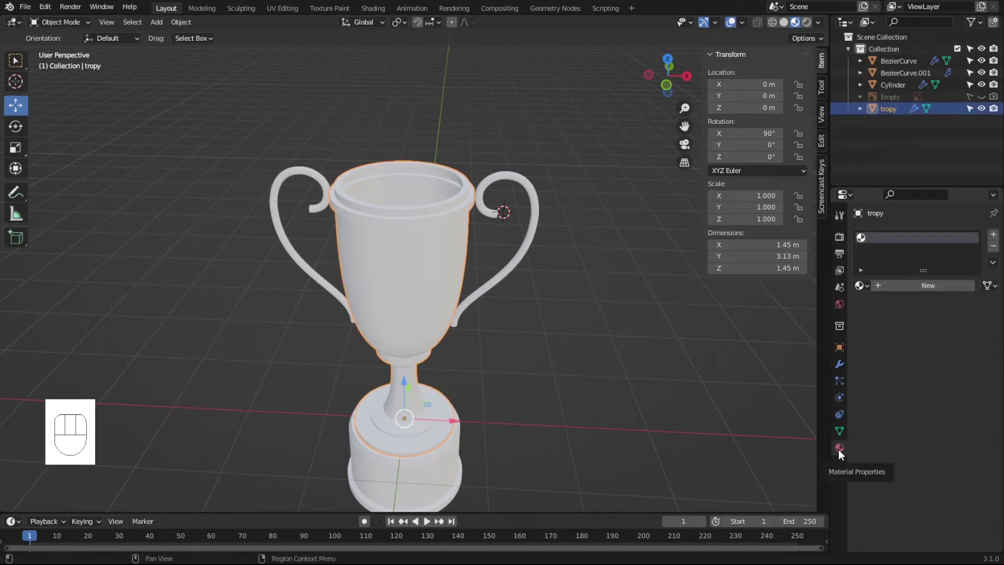
- Create a new Glossy BSDF material for the cup with a gold colour and roughness about 0.088
click(895, 290)
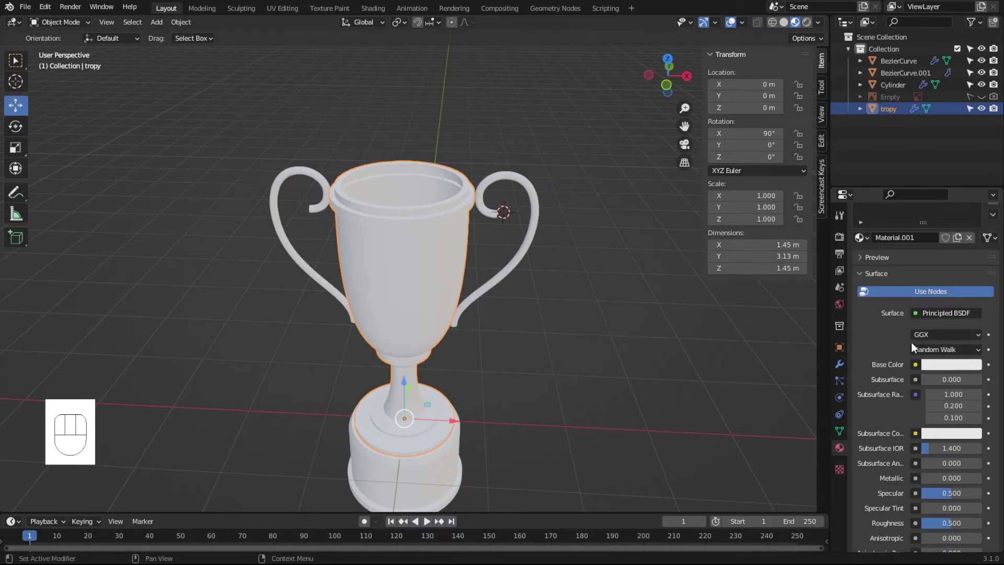
drag(916, 317, 868, 103)
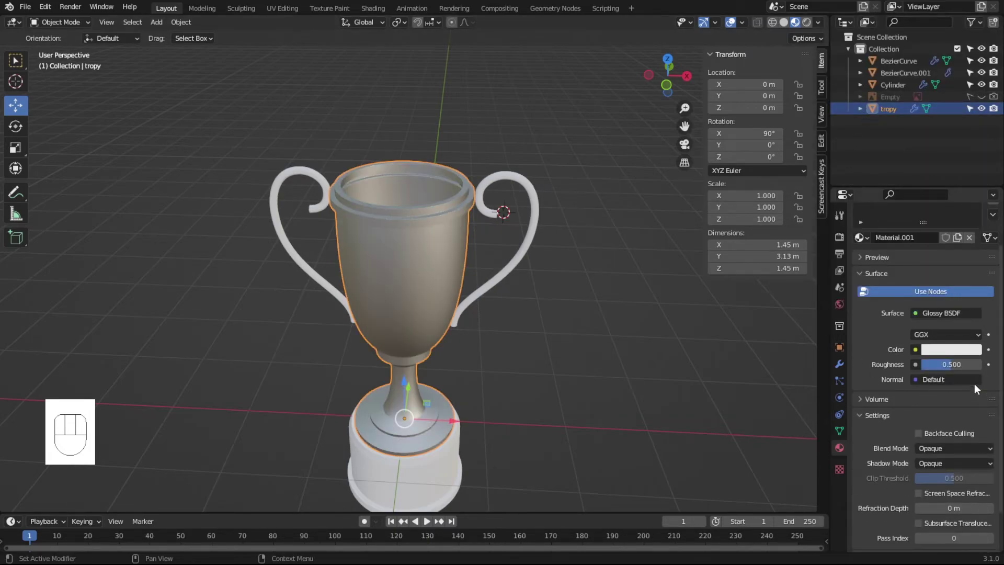
click(948, 354)
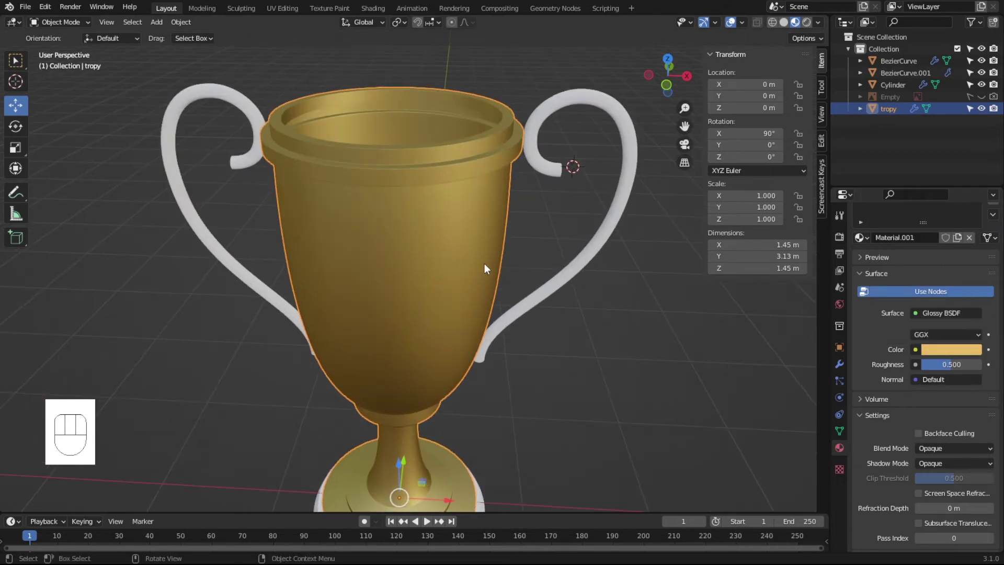
drag(506, 286, 520, 272)
click(940, 355)
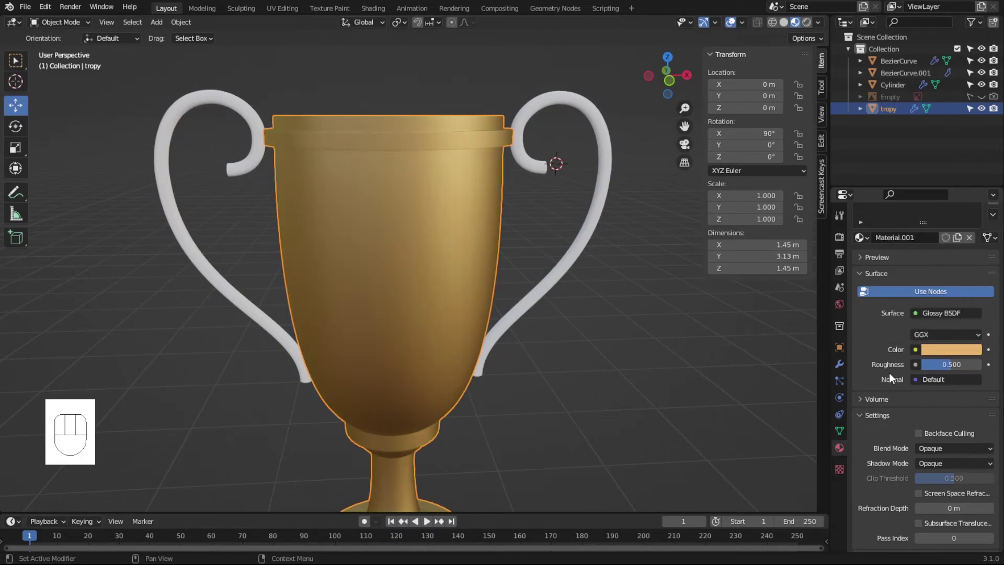
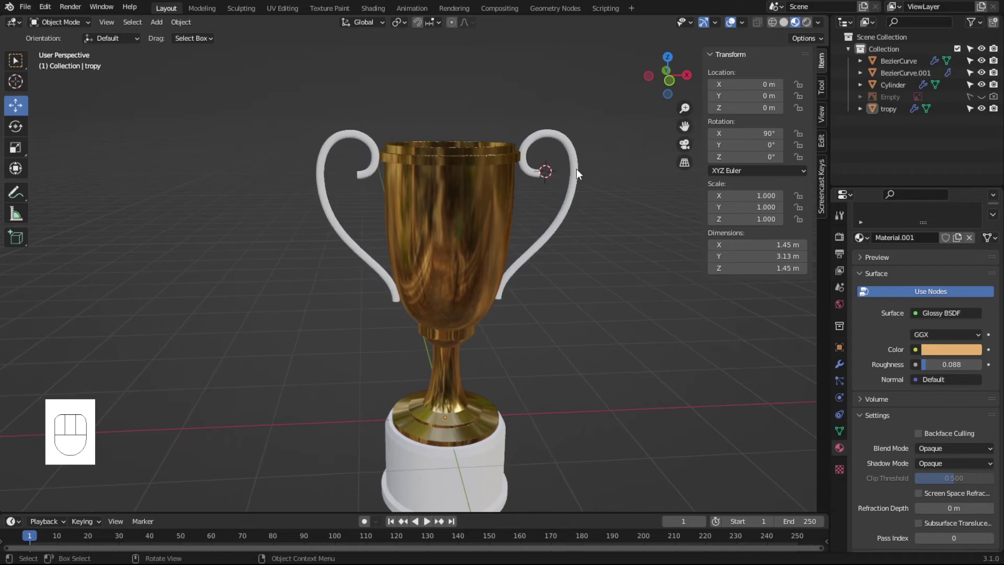
- Move in on the trophy and select both handles for material linking
drag(628, 313, 609, 308)
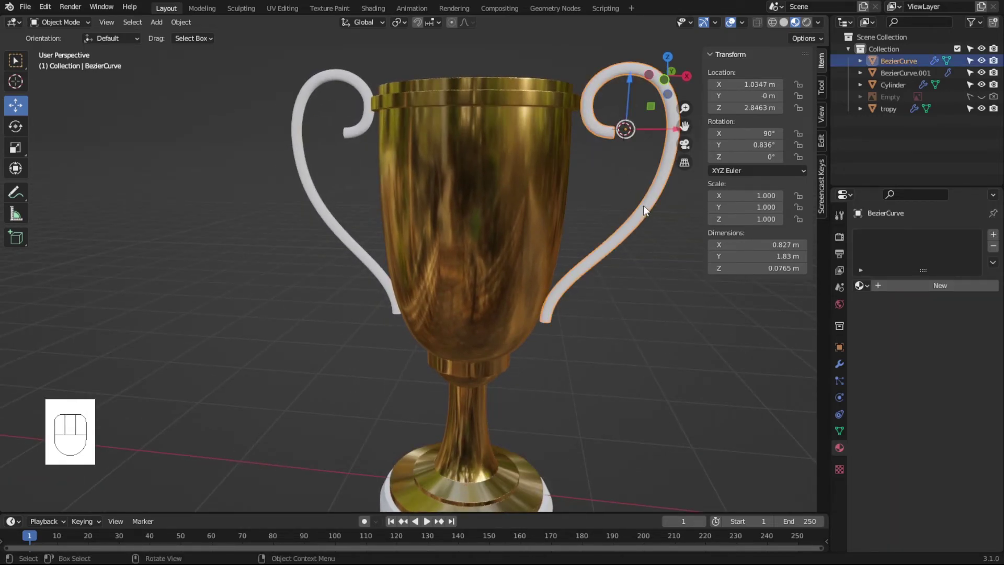
click(331, 83)
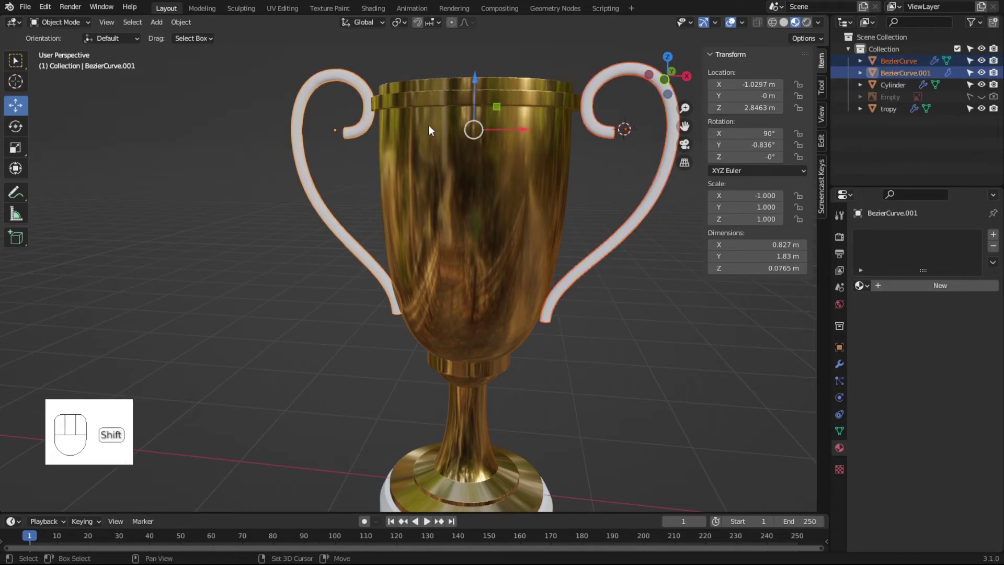
- Make the cup active and link its gold material onto both handles with Ctrl+L
click(443, 137)
key(ctrl+l)
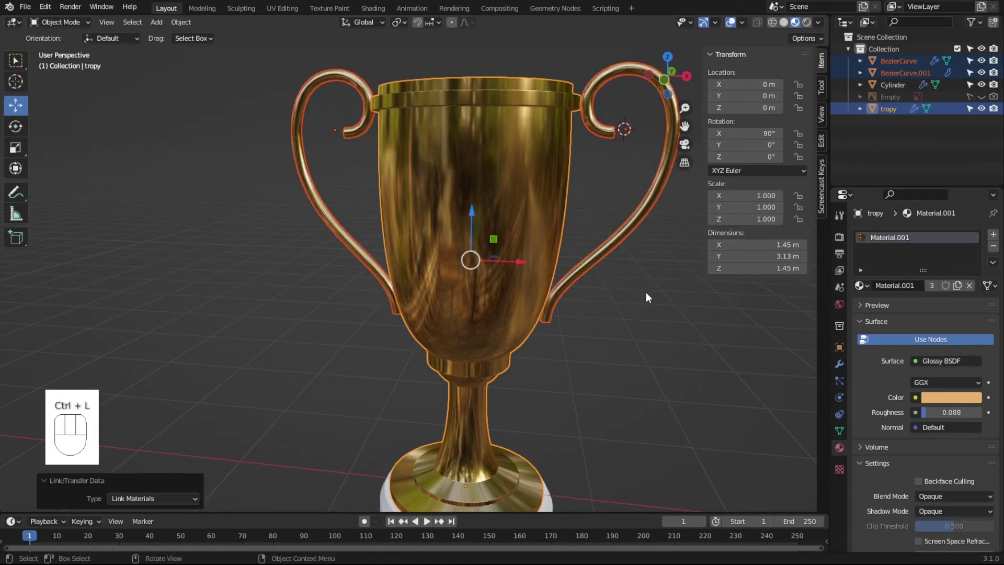
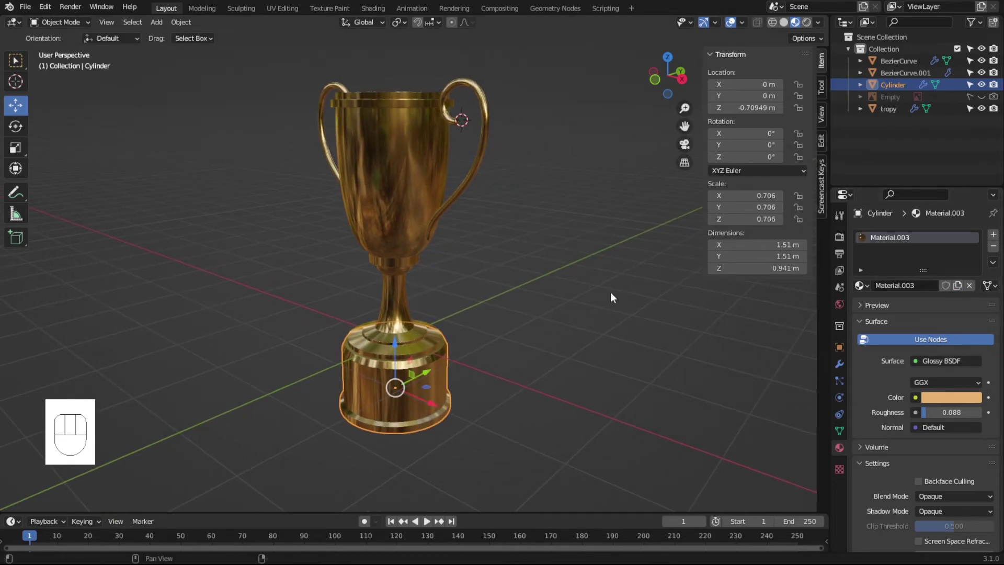
- Select the base cylinder, return to Solid shading and view it from the front
drag(527, 366, 570, 343)
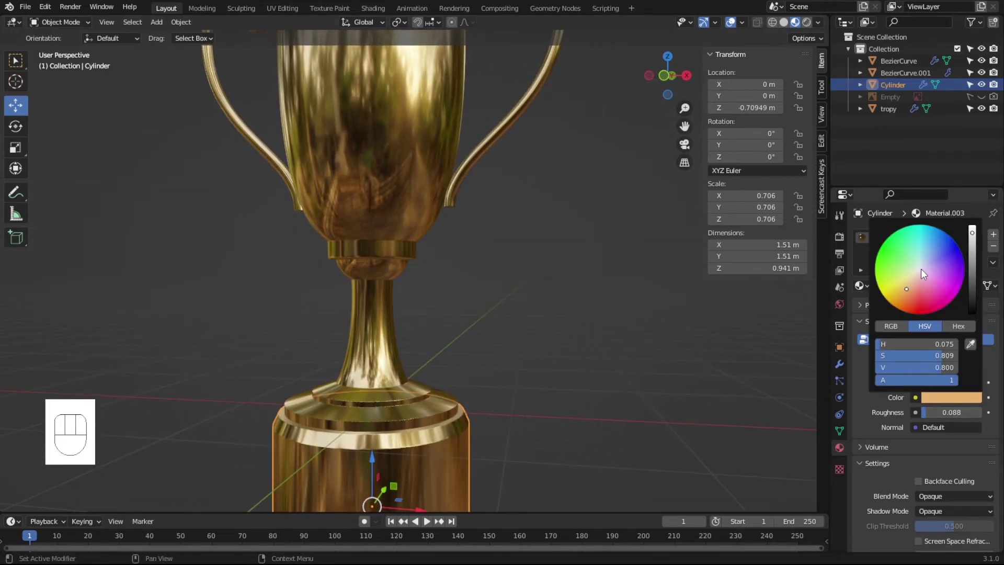
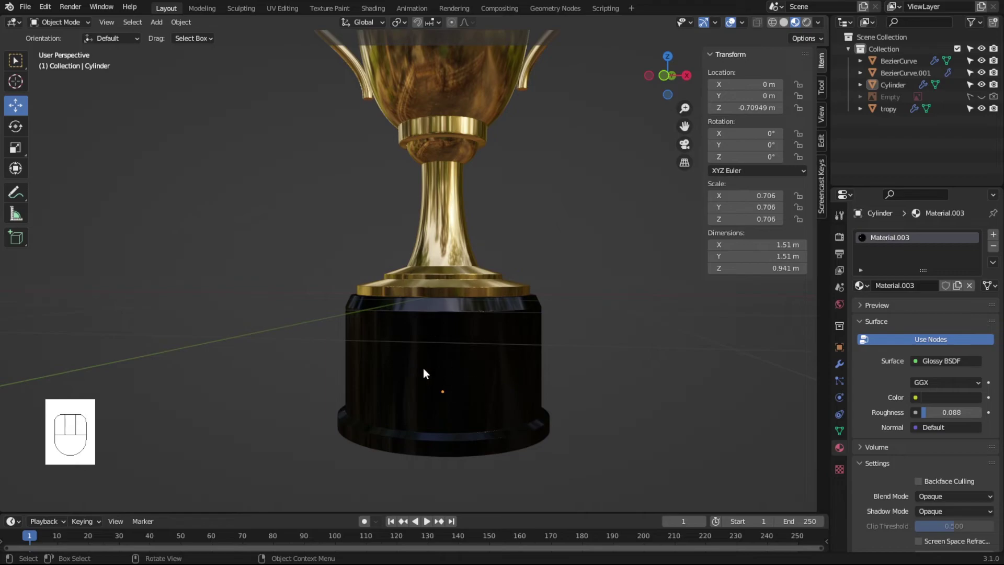
click(467, 363)
click(785, 29)
key(KP_1)
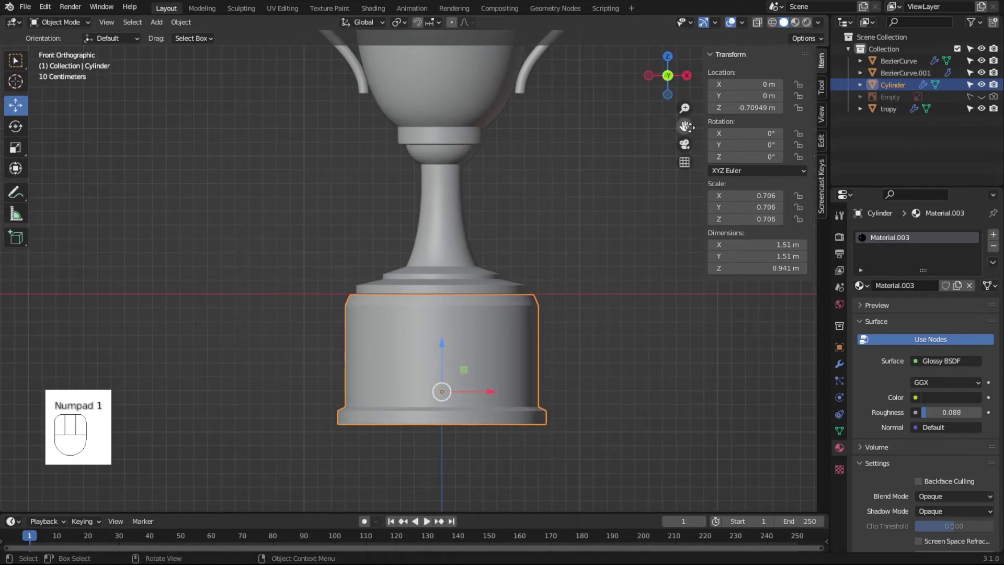
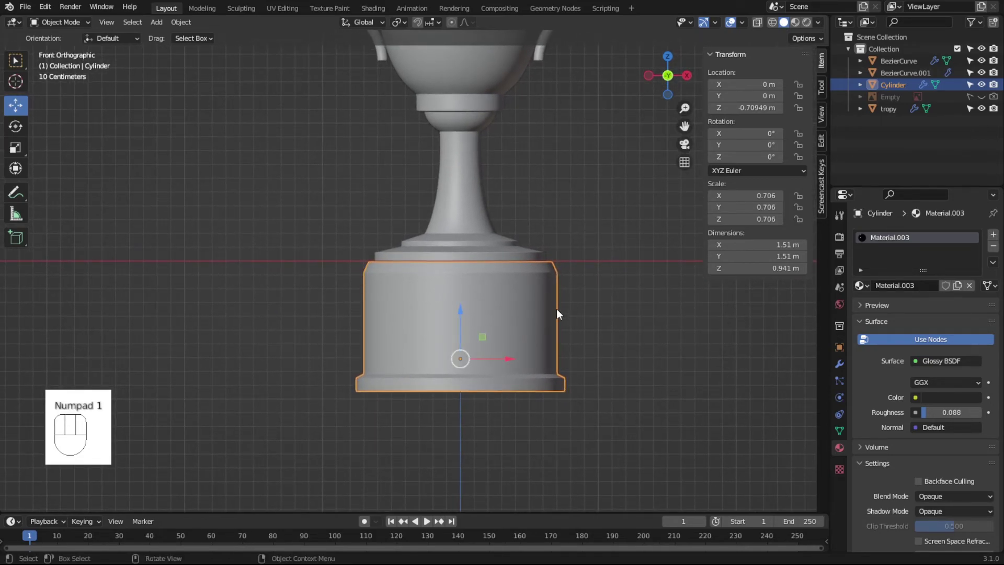
- Loop-cut the base, select its front faces and separate them into object Cylinder.001
key(Tab)
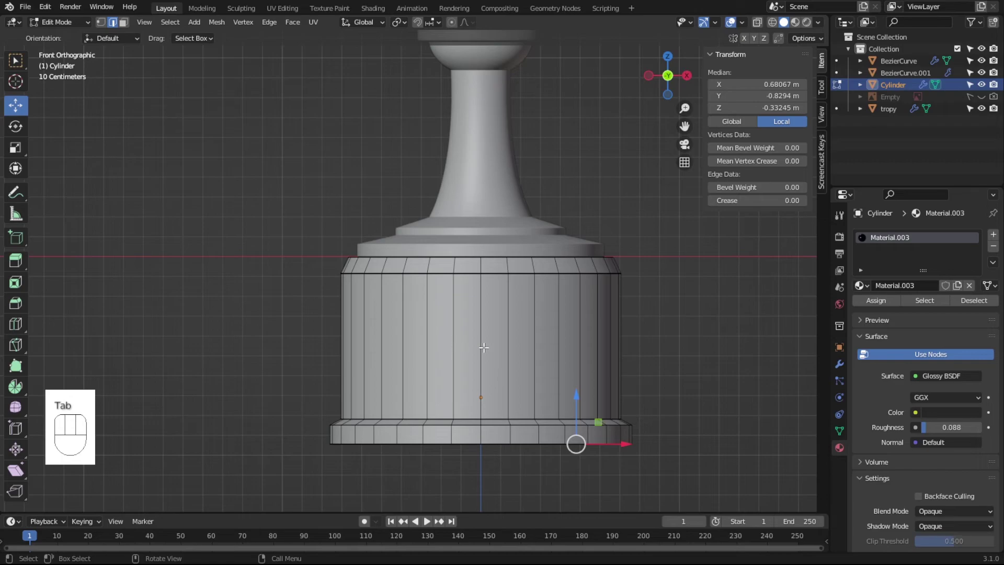
key(ctrl+r)
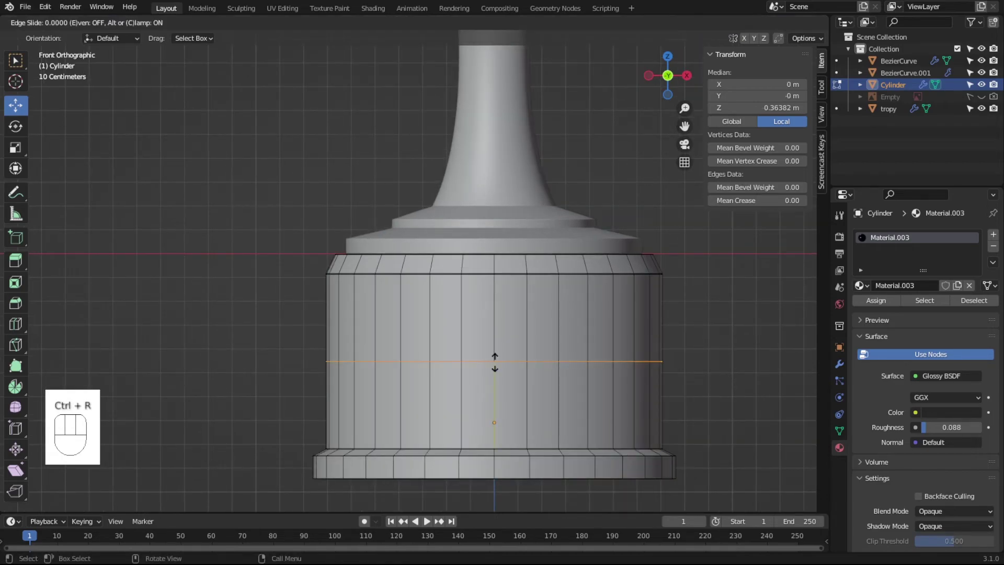
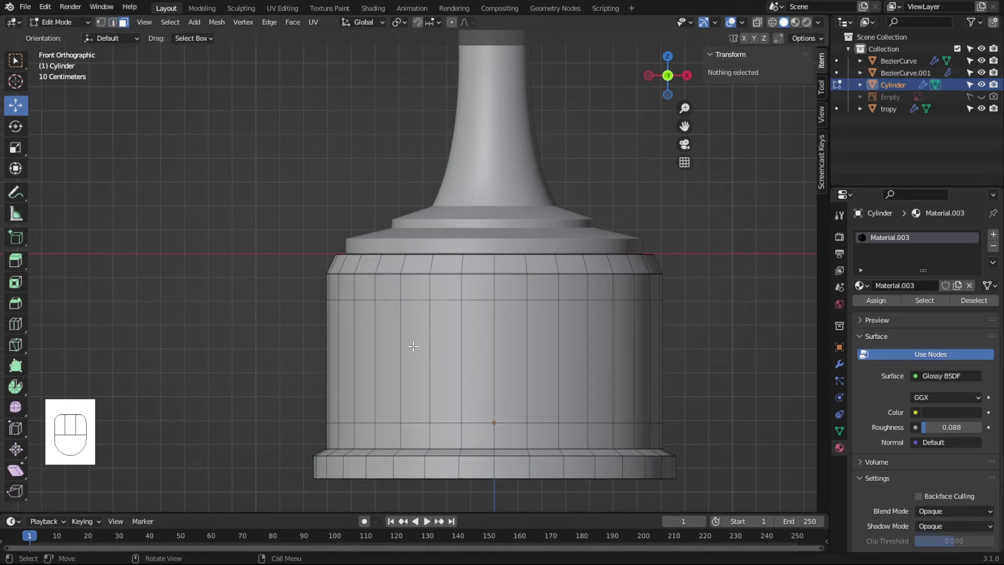
click(123, 22)
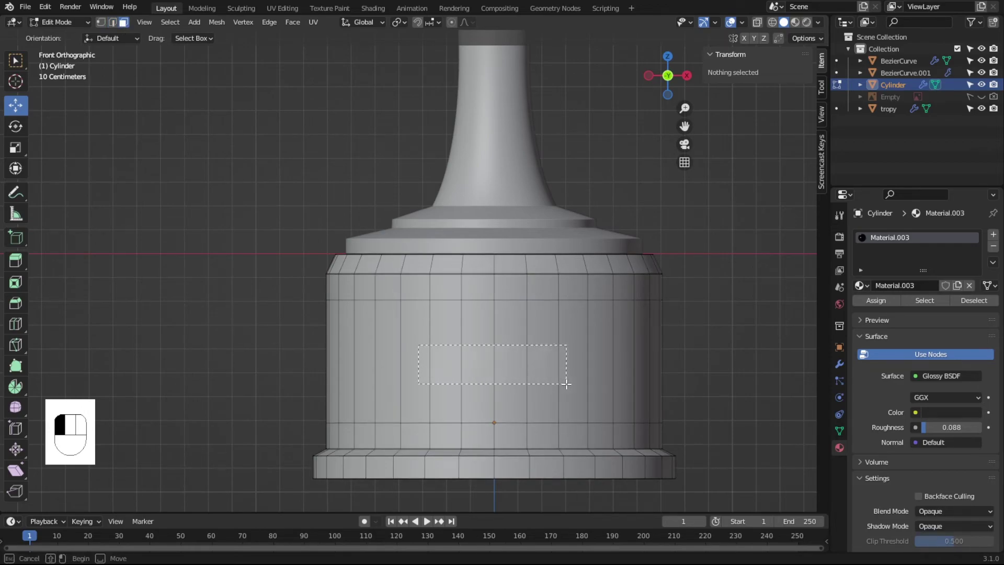
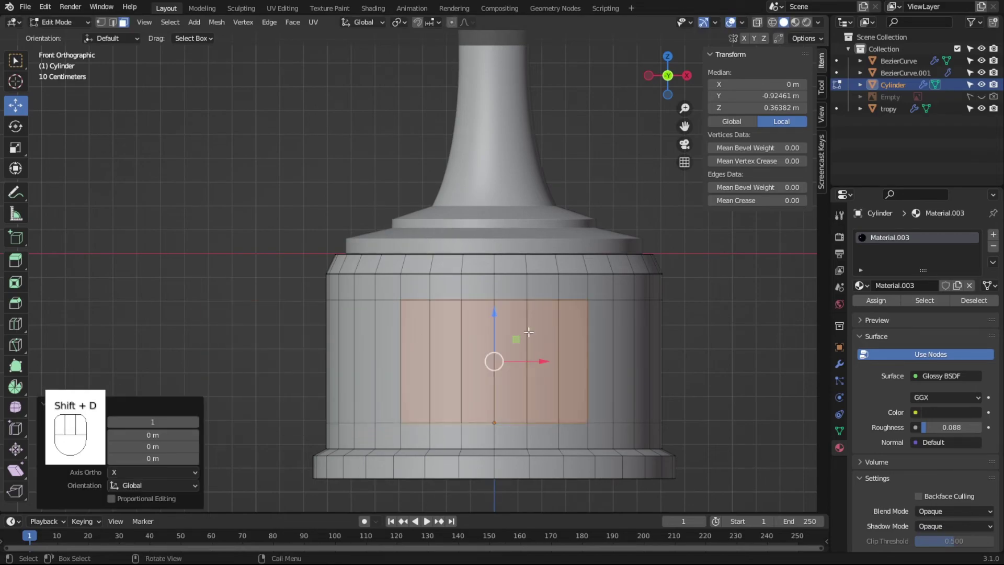
key(p)
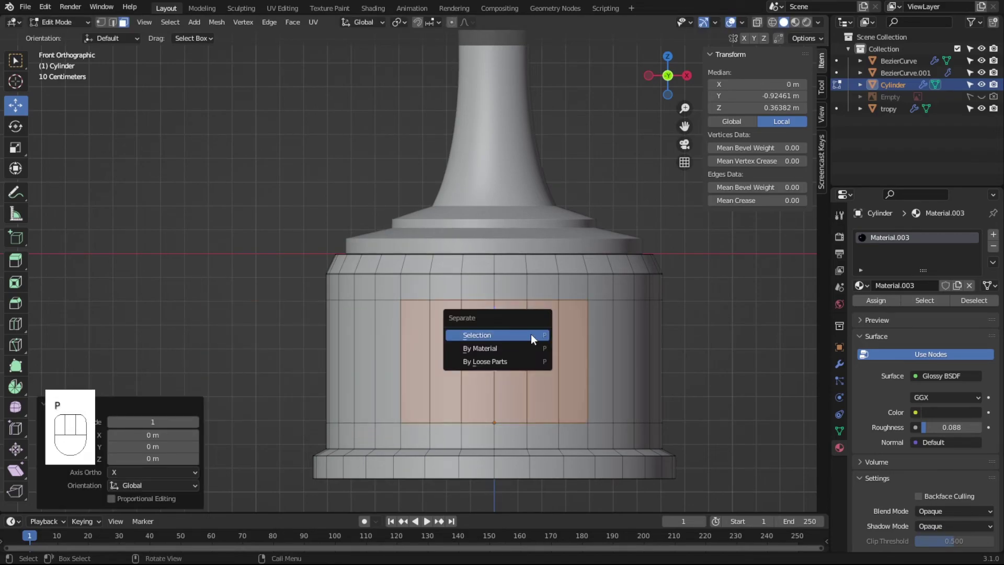
key(Tab)
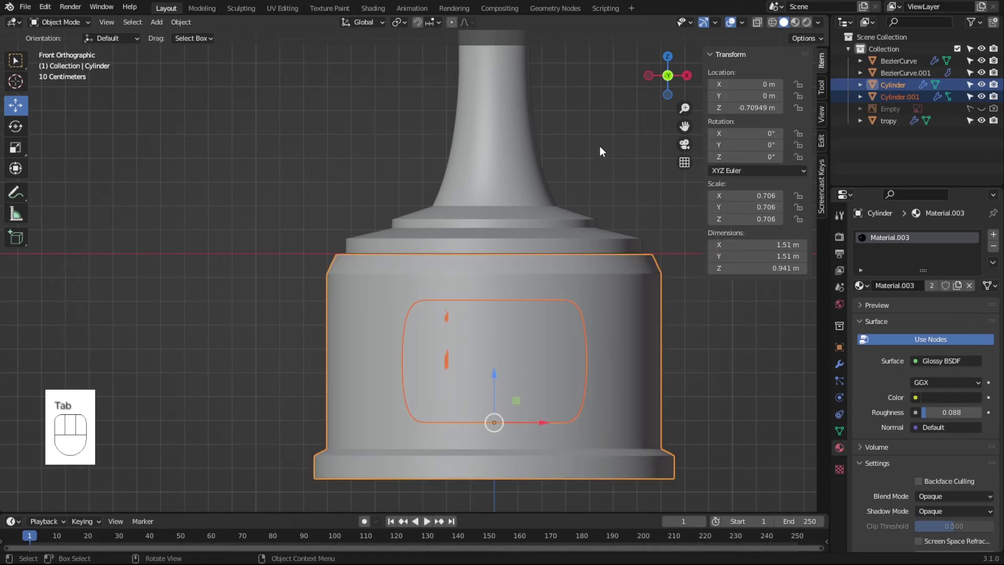
- Select the nameplate piece and push it slightly forward out of the base
click(584, 184)
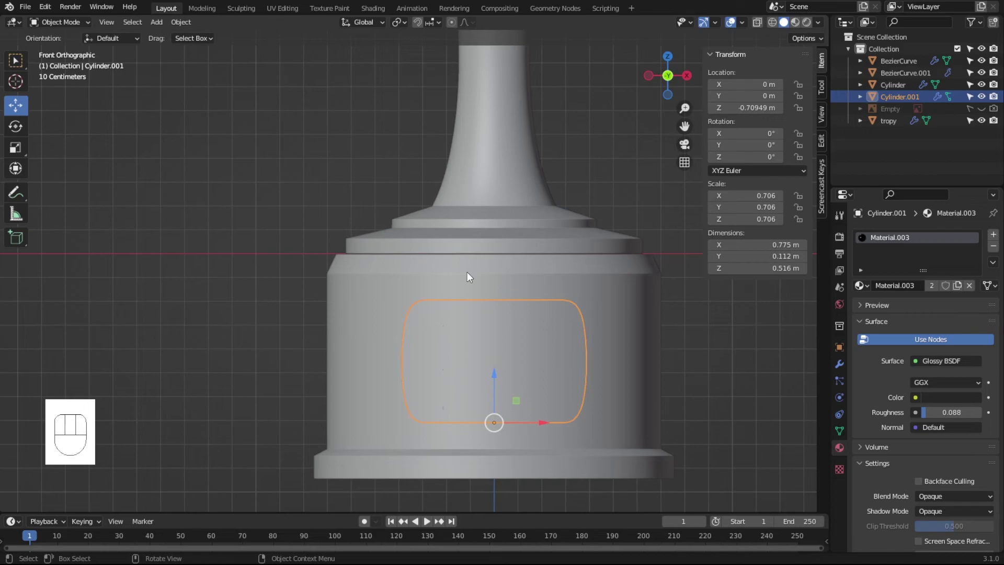
drag(597, 386, 497, 355)
drag(482, 361, 451, 351)
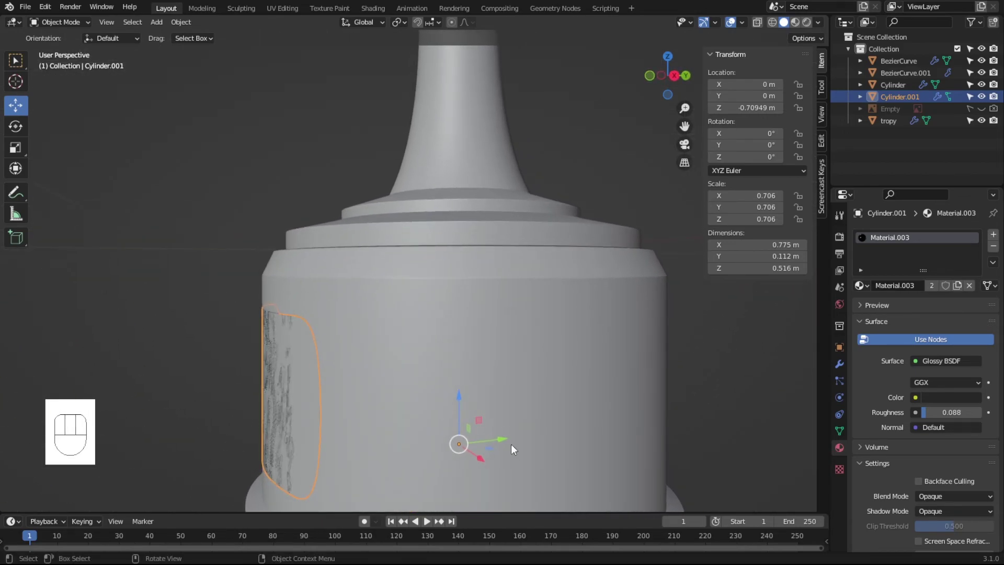
click(506, 443)
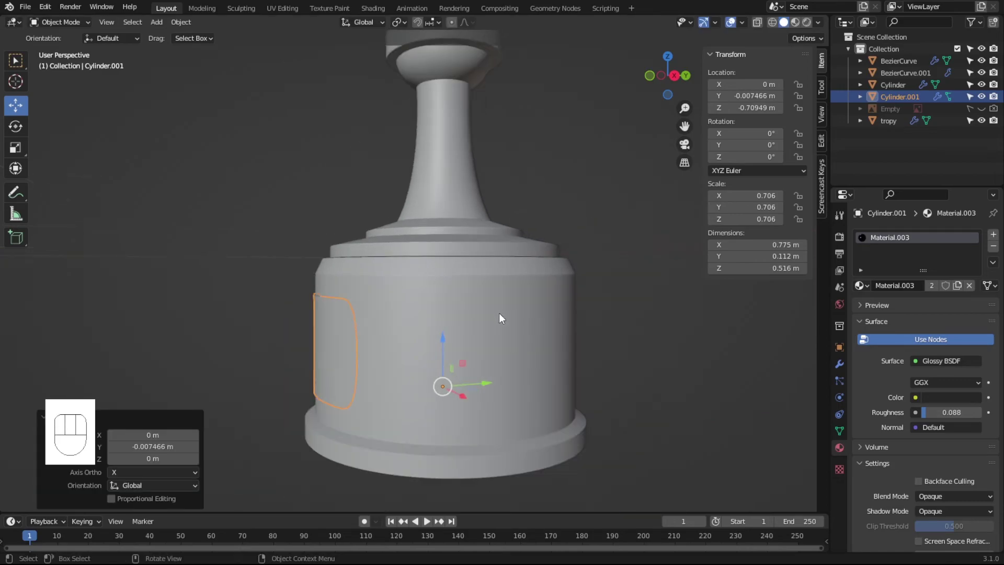
drag(493, 384, 641, 402)
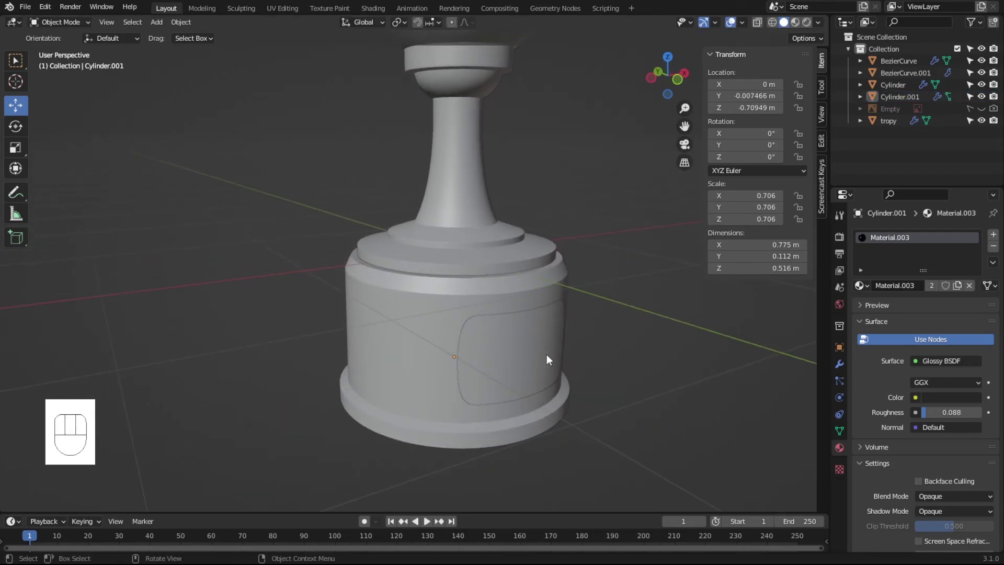
- In Material Preview, link the cup's gold glossy material onto the nameplate with Ctrl+L
click(551, 370)
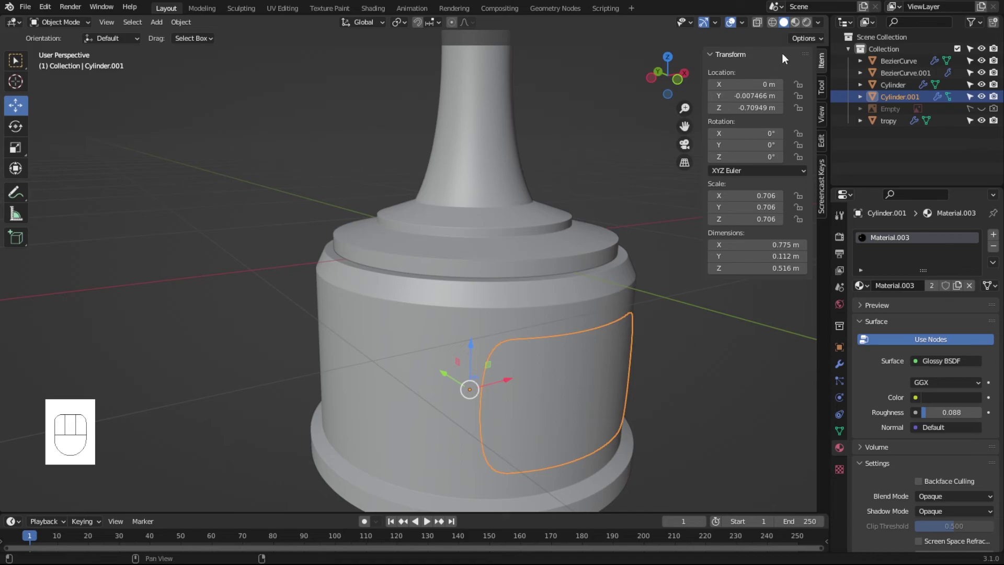
click(797, 27)
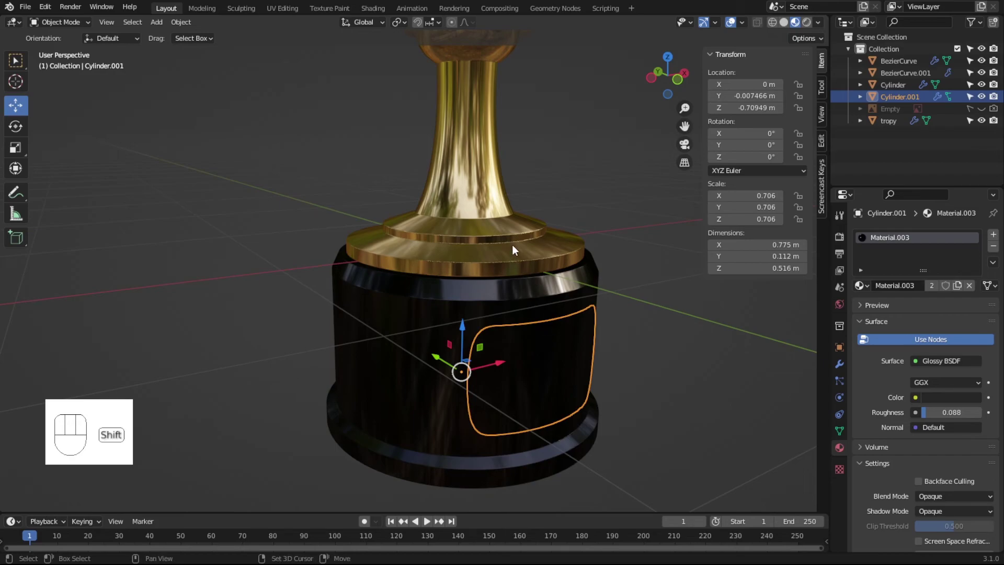
click(513, 248)
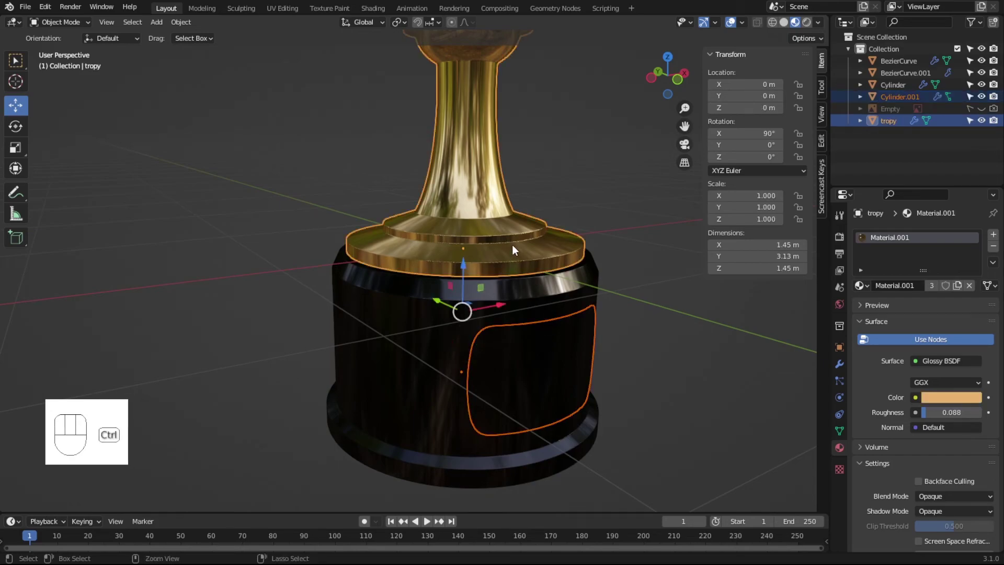
key(ctrl+l)
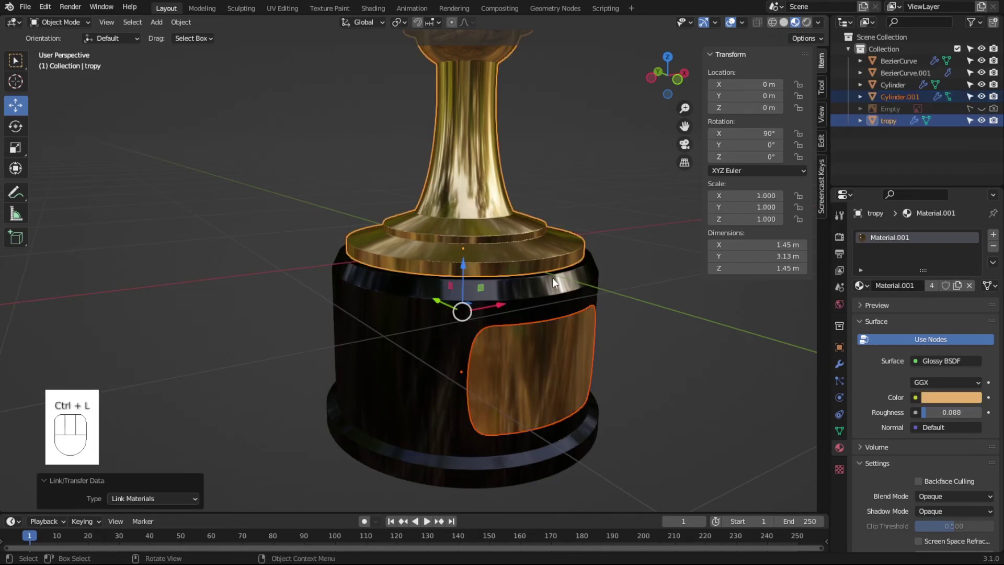
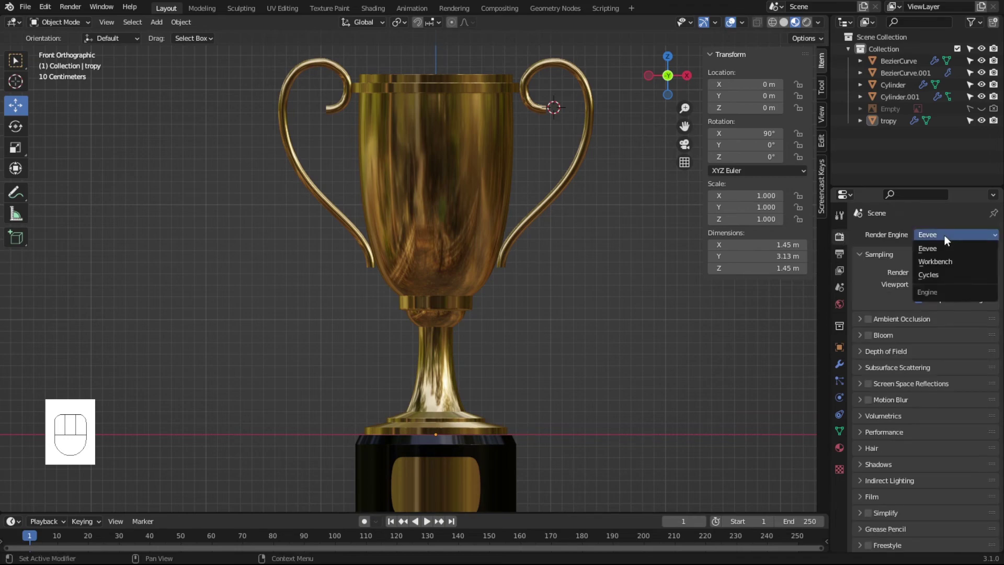
- Switch to Cycles with viewport denoising and start the live rendered viewport preview
drag(949, 239, 949, 279)
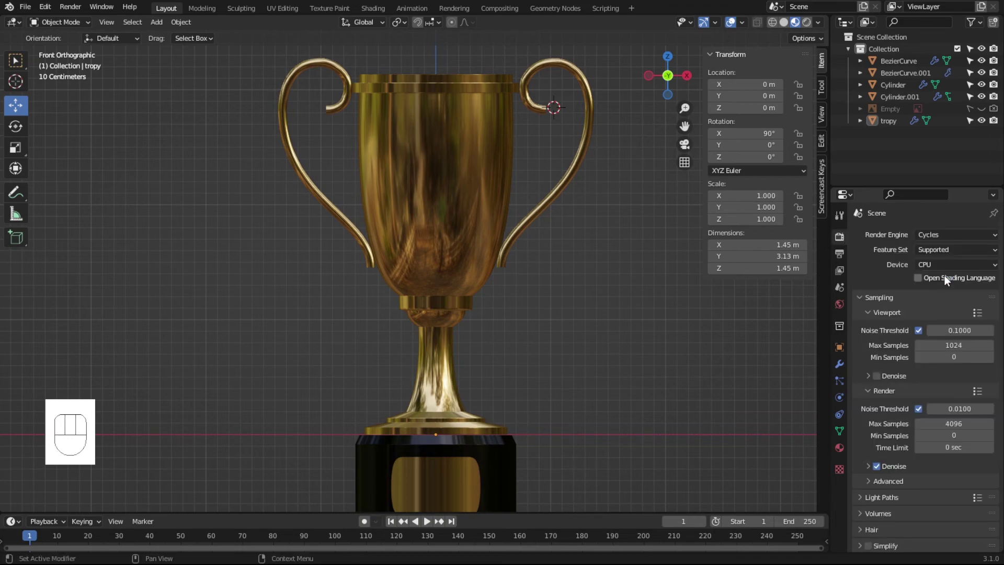
click(883, 380)
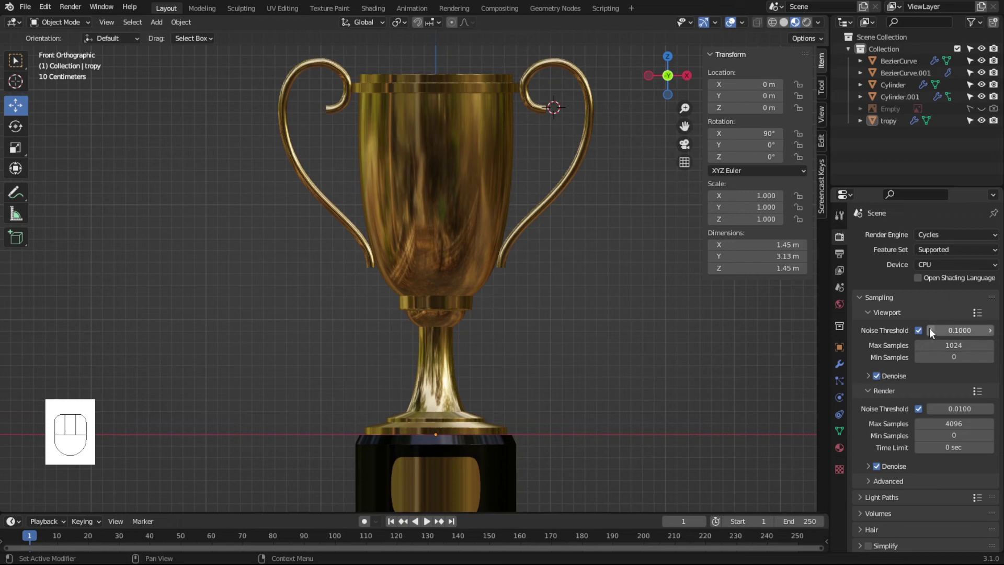
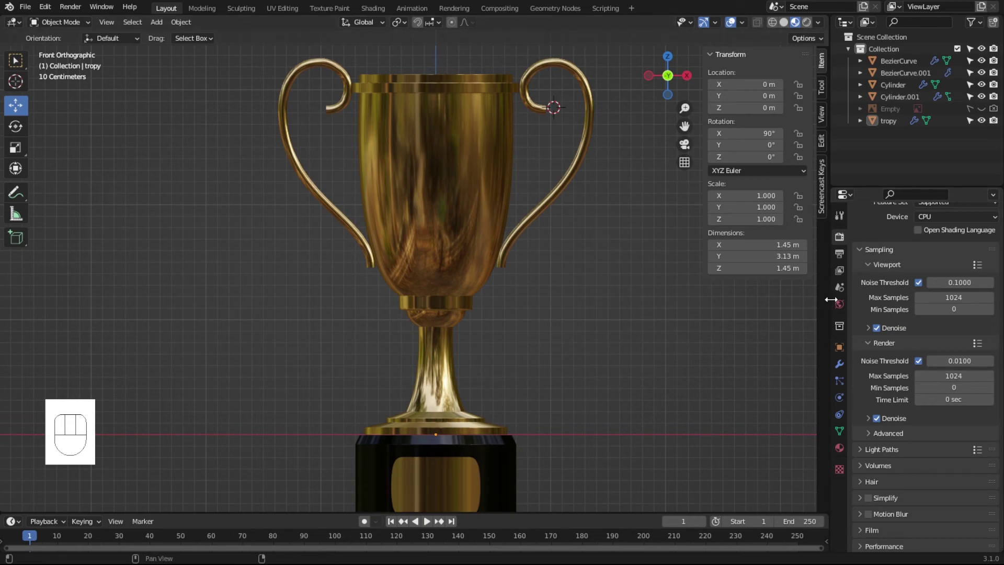
click(839, 306)
click(812, 28)
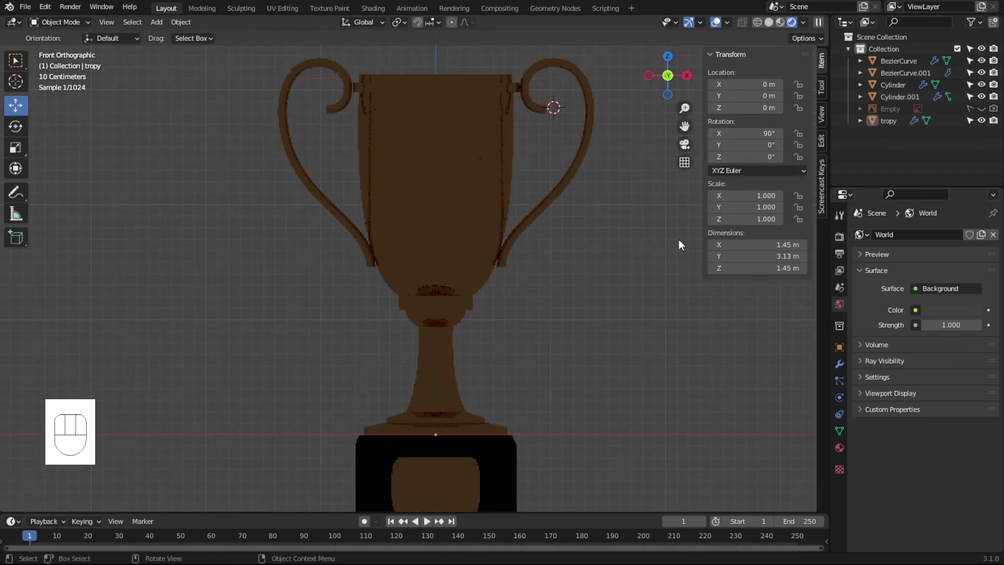
- Set the world colour to an Environment Texture and load the greenhouse HDRI image
drag(919, 317, 703, 370)
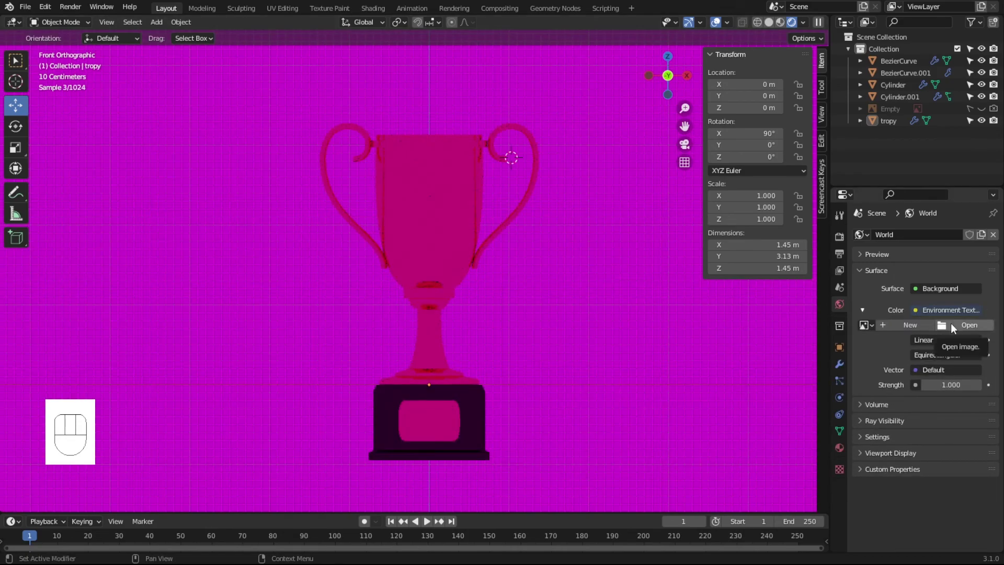
click(955, 329)
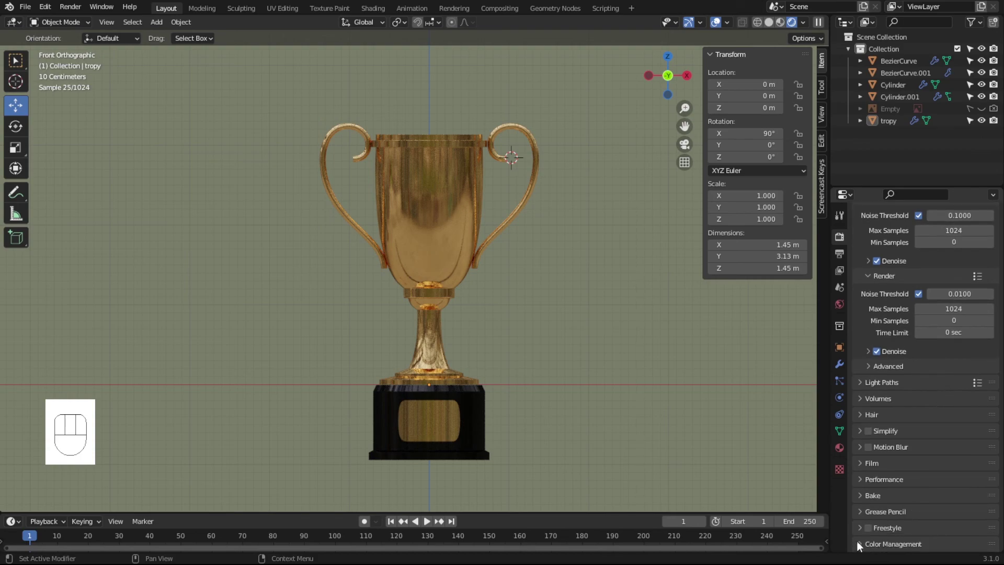
- In Color Management set View Transform to Standard and Look to High Contrast
click(865, 547)
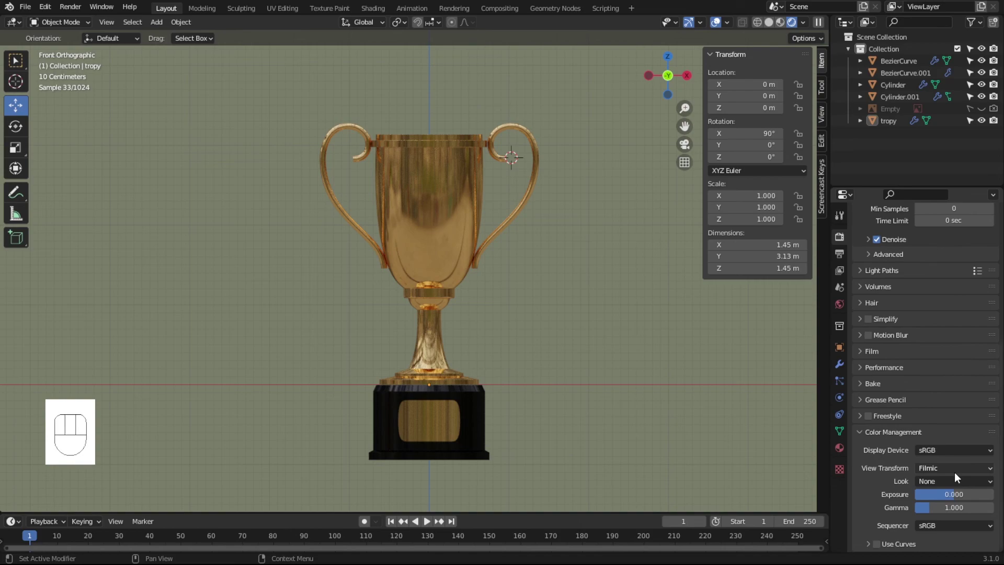
drag(943, 470, 941, 488)
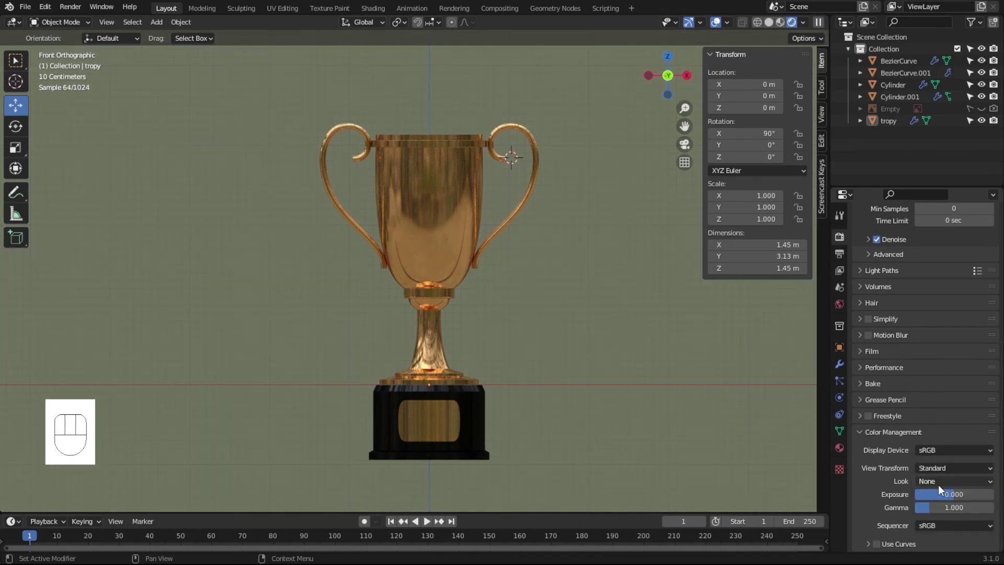
drag(933, 485, 926, 445)
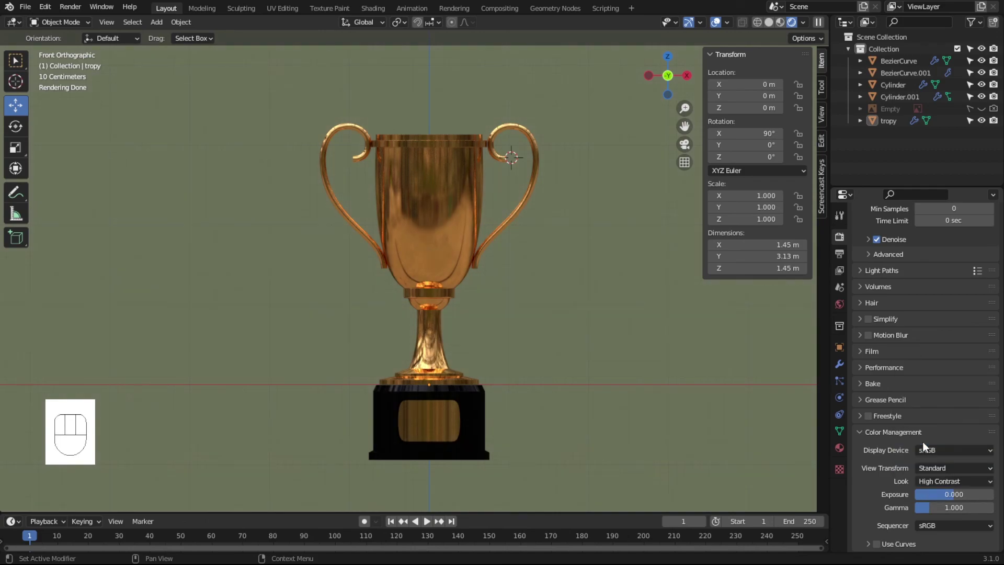
- Show the HDRI environment image as the backdrop behind the trophy
middle_click(592, 325)
middle_click(598, 345)
click(586, 325)
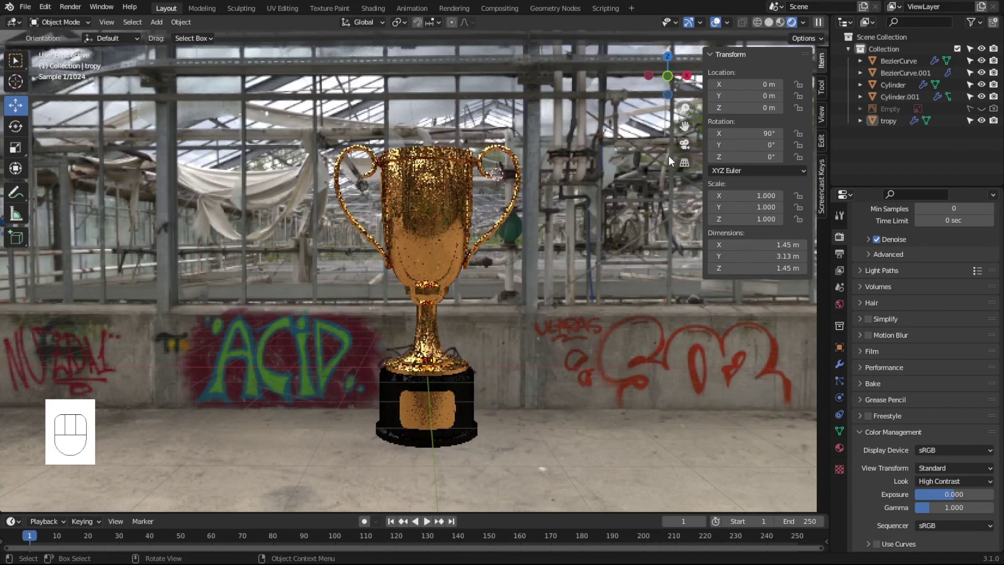
drag(624, 222, 591, 242)
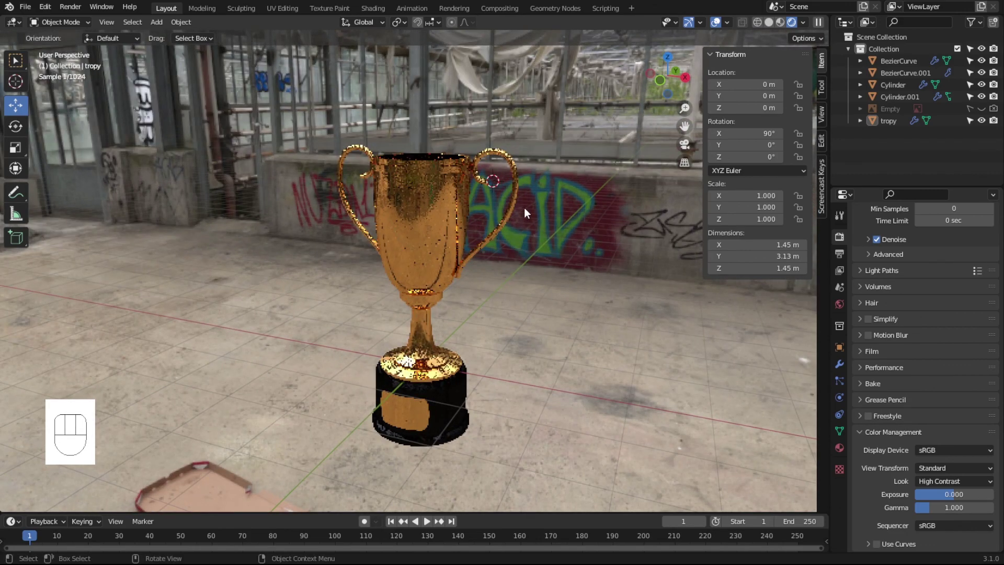